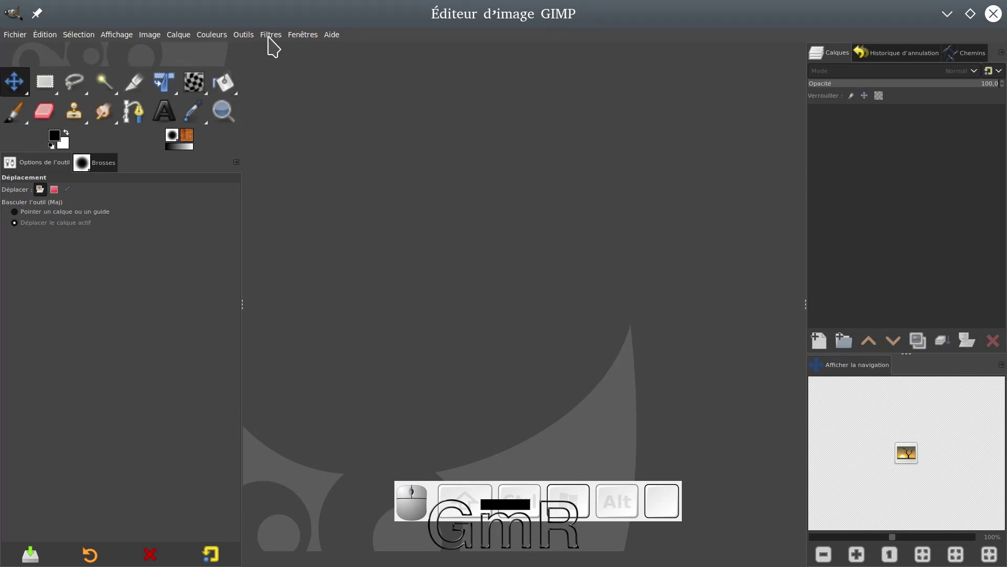
# - Hide all docked panels and the toolbox with Tab, then bring them back
pyautogui.click(258, 41)
pyautogui.click(257, 41)
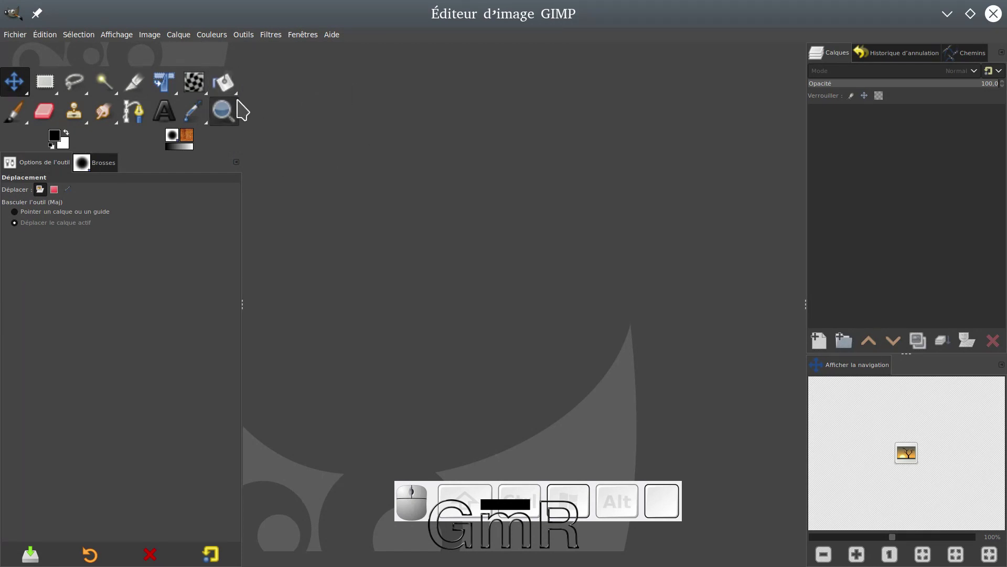
pyautogui.press('Tab')
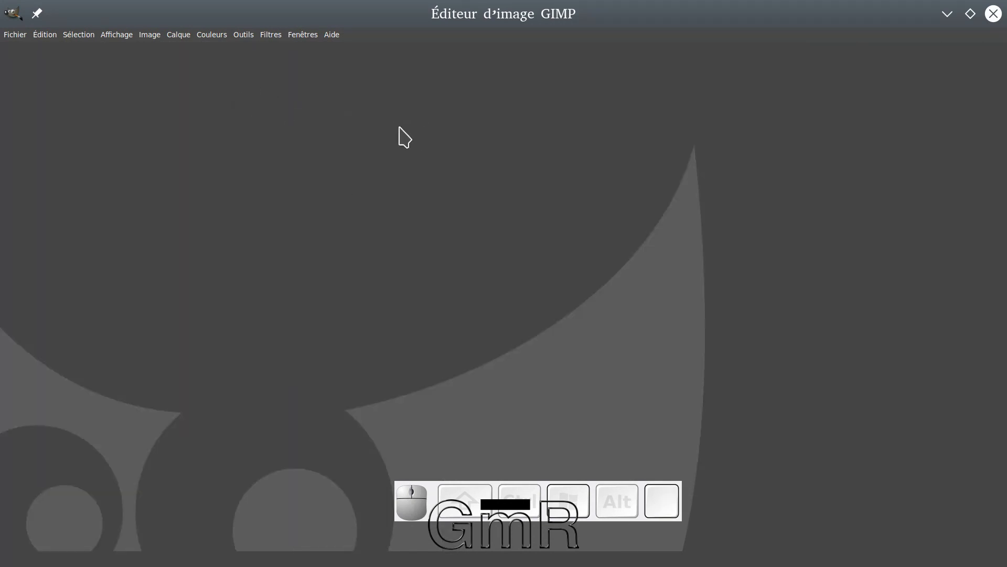
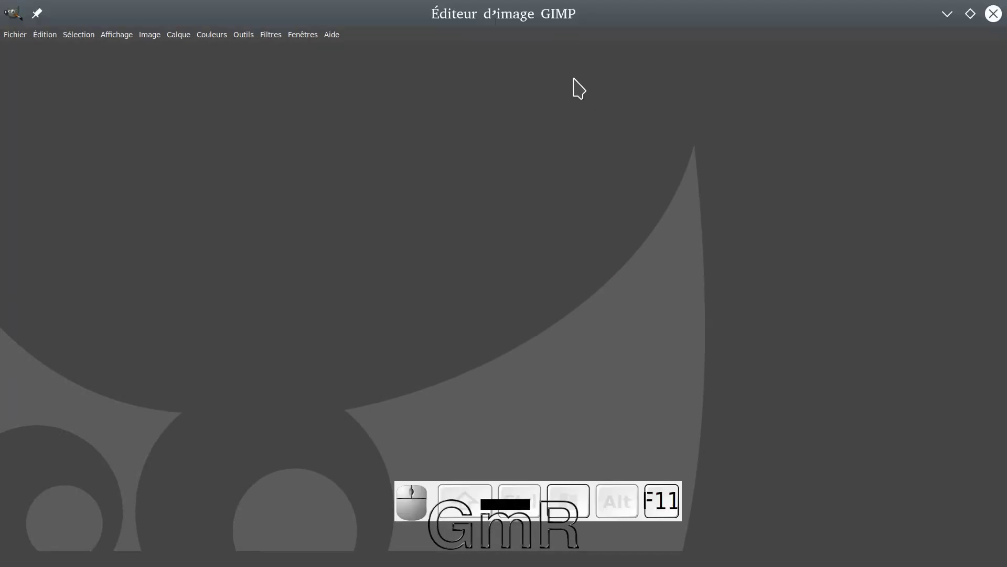
pyautogui.press('Tab')
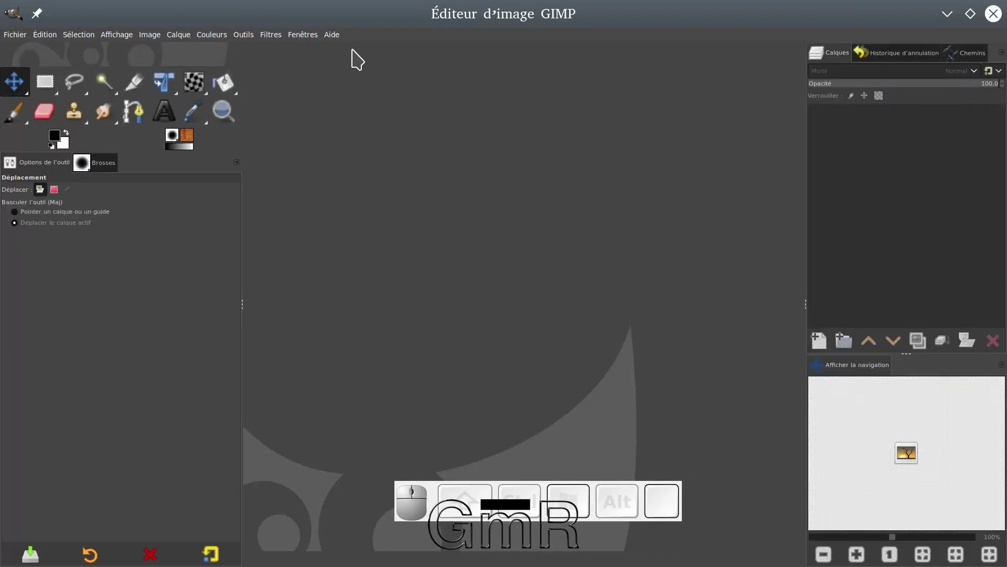
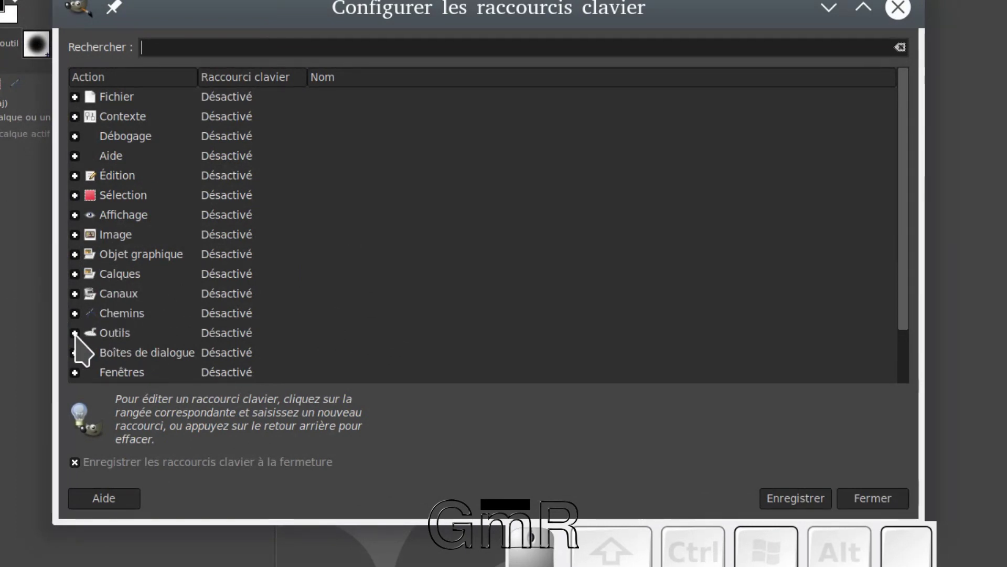
# - Expand the Outils group and browse down through its assigned shortcuts
pyautogui.click(82, 348)
pyautogui.scroll(-3)
pyautogui.scroll(-3)
pyautogui.scroll(-3)
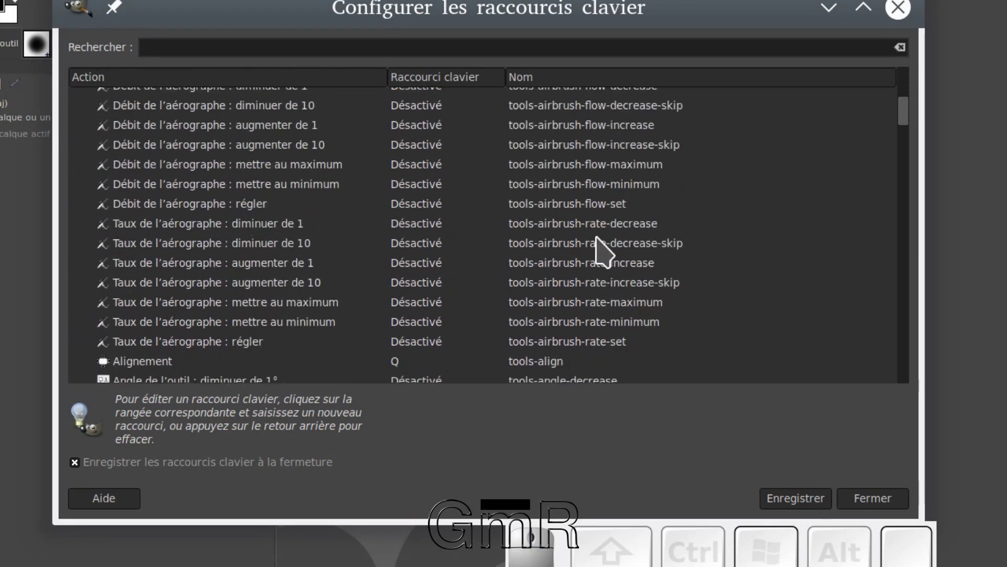
pyautogui.scroll(-3)
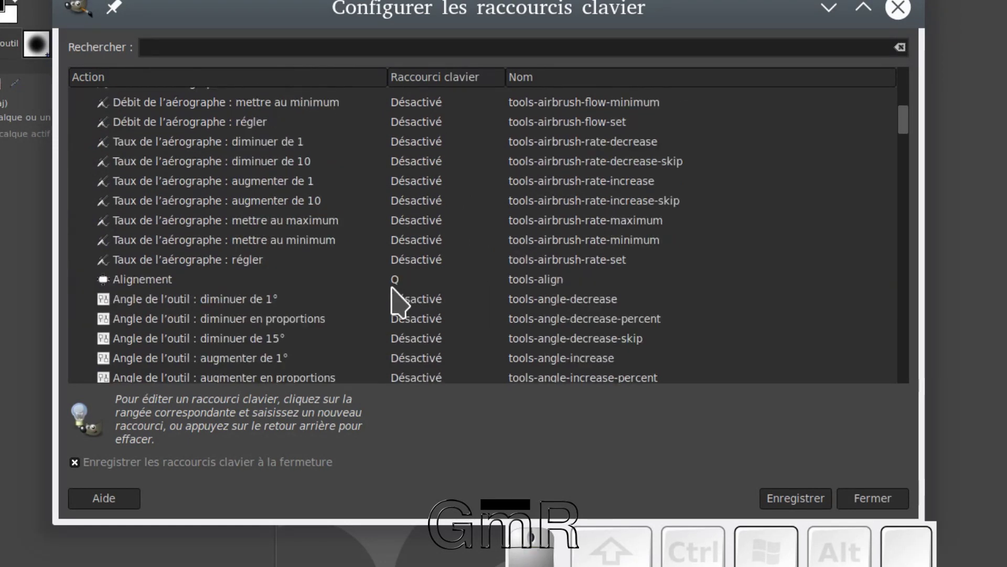
pyautogui.scroll(-3)
pyautogui.scroll(-3)
pyautogui.scroll(3)
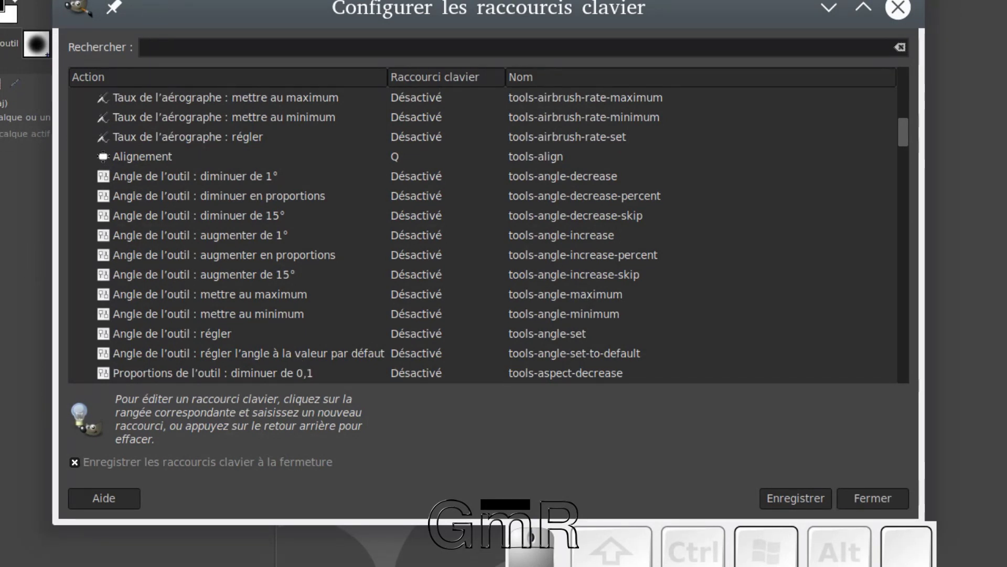
pyautogui.scroll(-3)
pyautogui.scroll(-3)
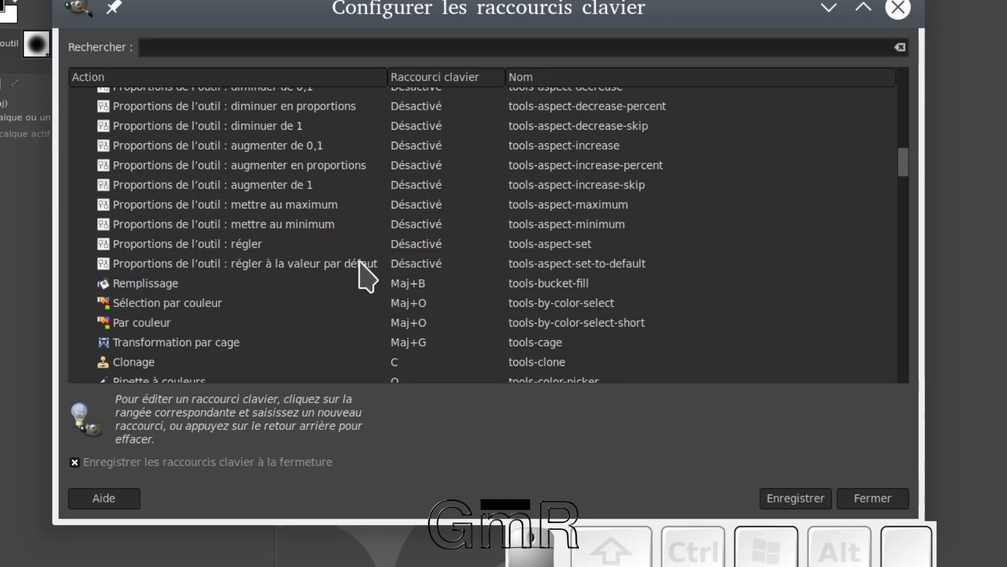
# - Scroll further through the tool shortcut list and back up to its start
pyautogui.scroll(-3)
pyautogui.scroll(-3)
pyautogui.scroll(-3)
pyautogui.scroll(-3)
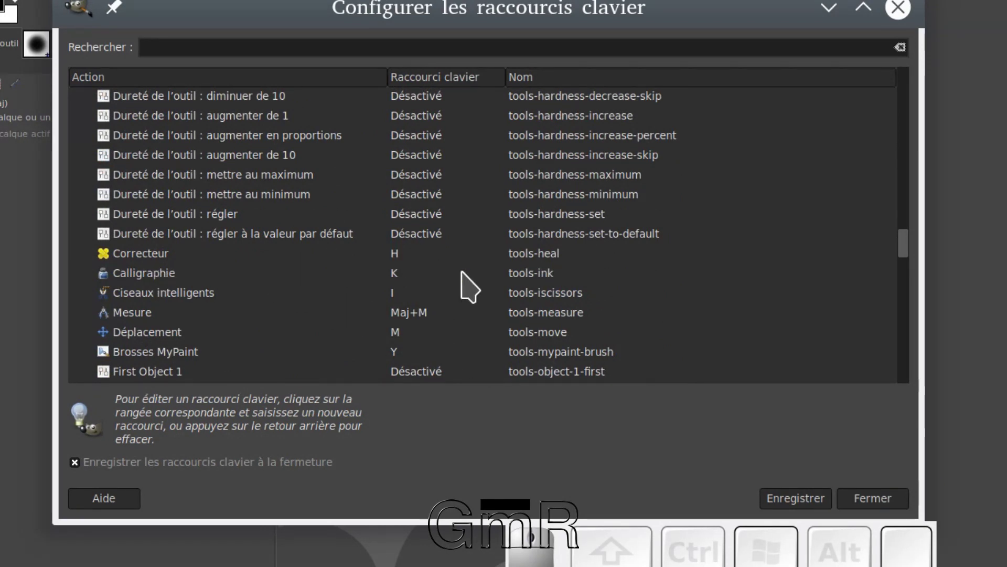
pyautogui.scroll(-3)
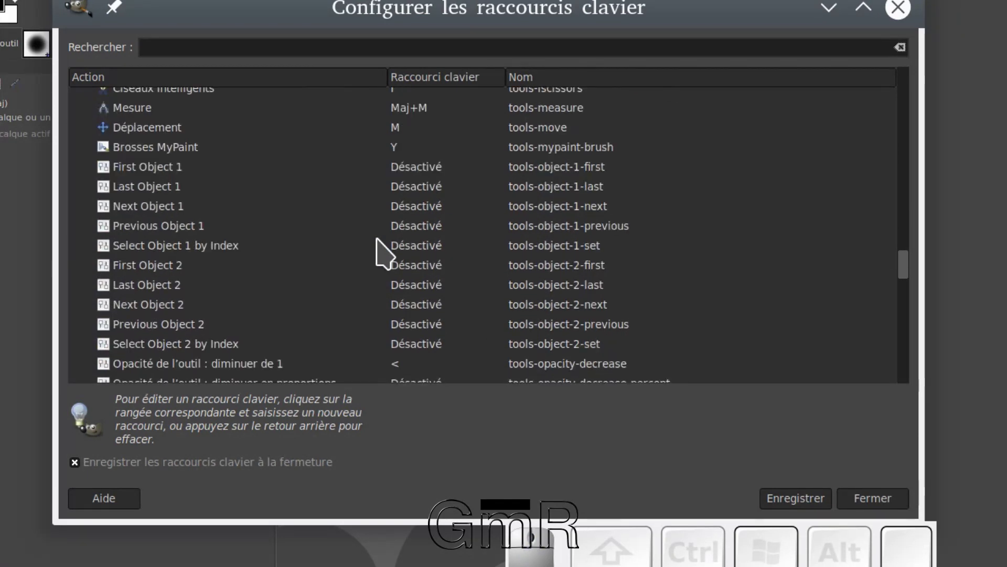
pyautogui.scroll(3)
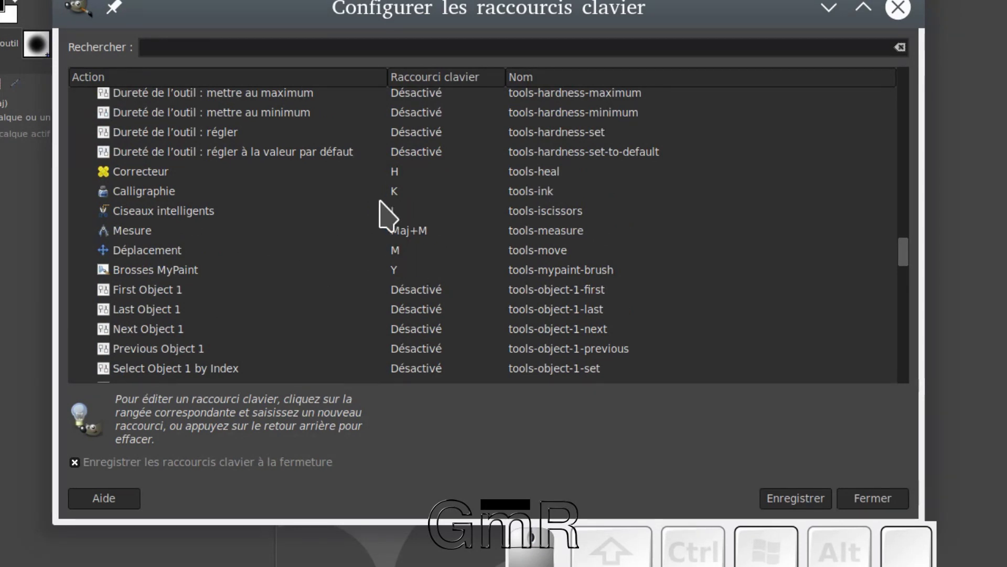
pyautogui.scroll(3)
pyautogui.scroll(3)
pyautogui.scroll(3)
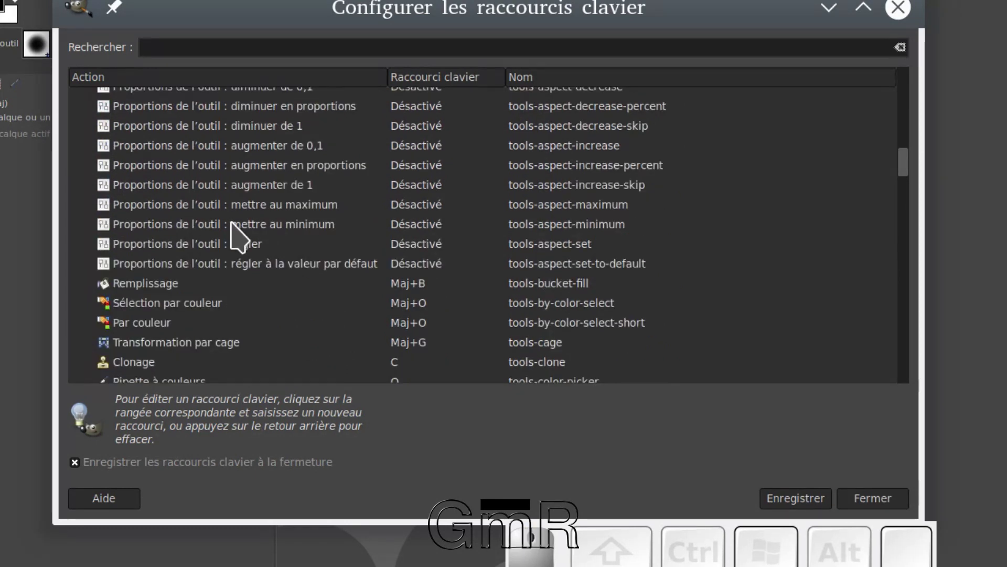
pyautogui.scroll(-3)
pyautogui.scroll(3)
pyautogui.scroll(3)
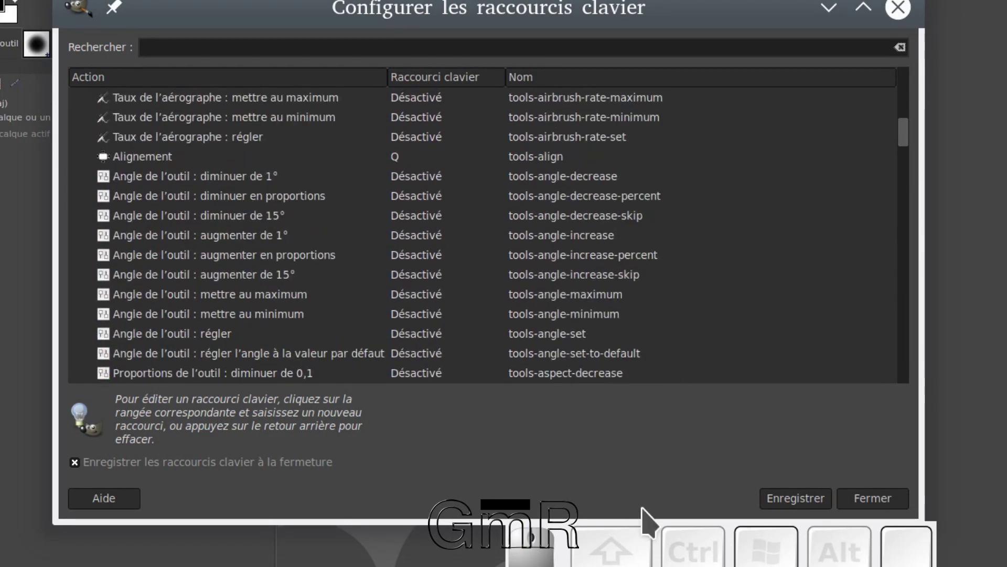
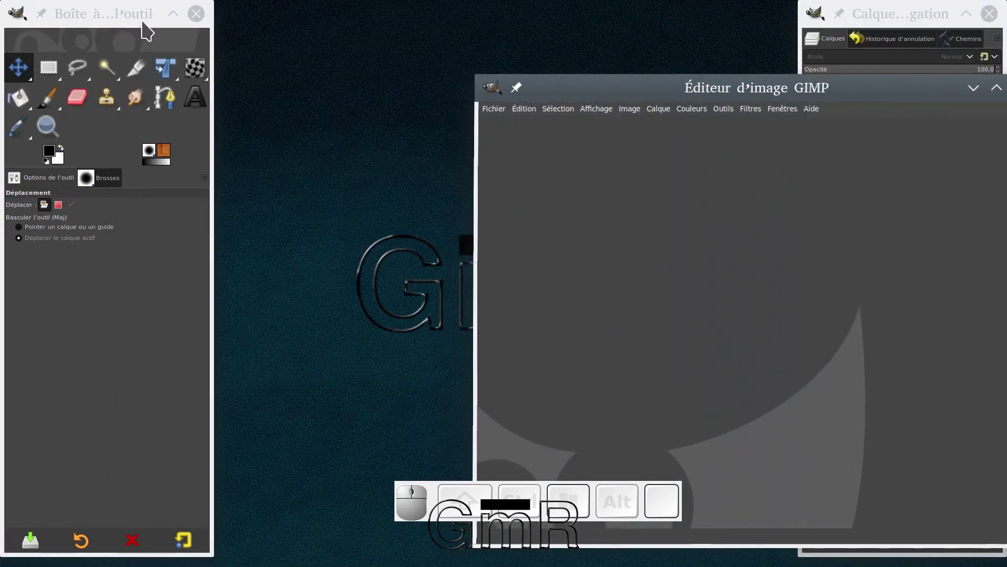
# - Drag the floating toolbox away from the screen edge and show the dock layout options
pyautogui.moveTo(141, 24); pyautogui.dragTo(275, 92)
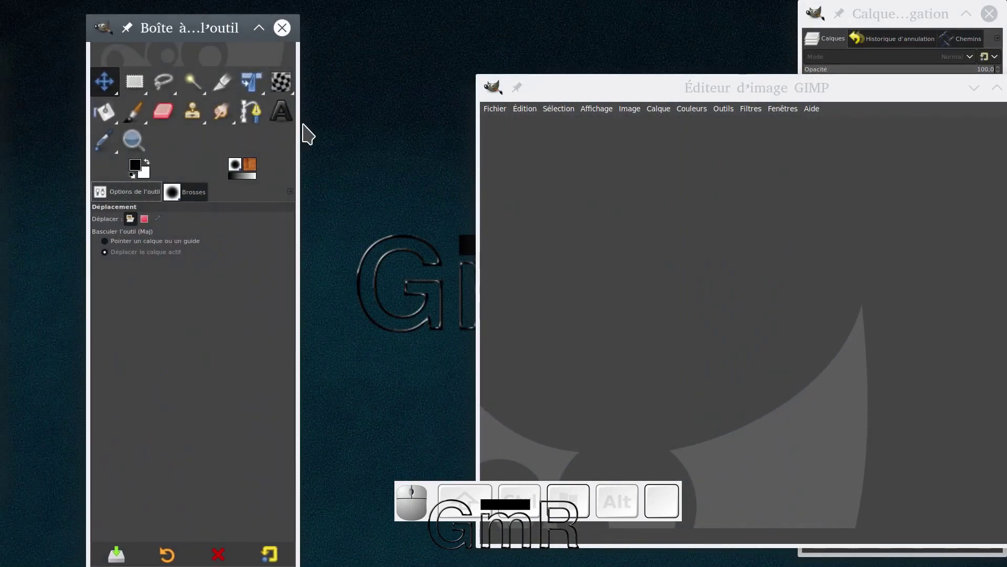
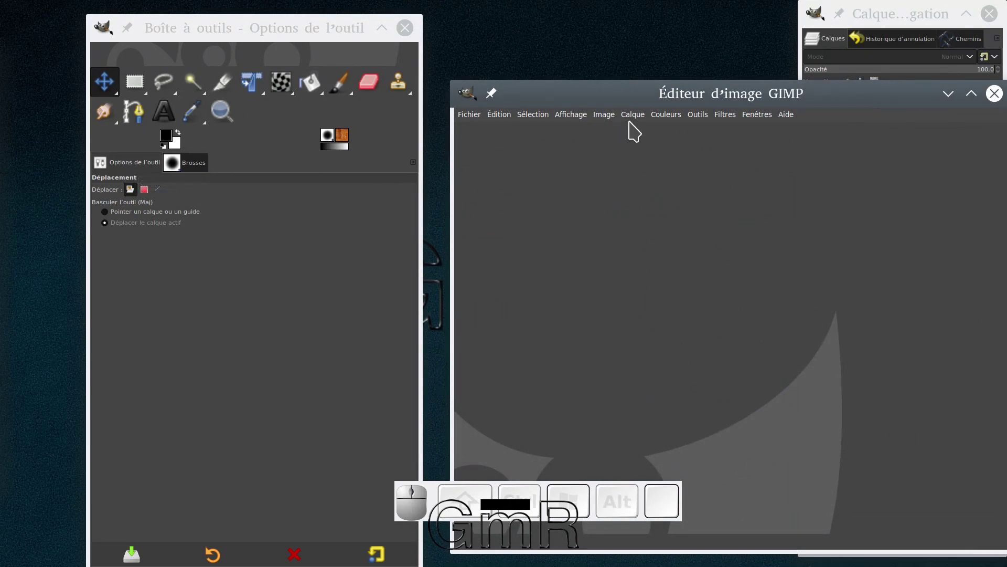
pyautogui.click(761, 123)
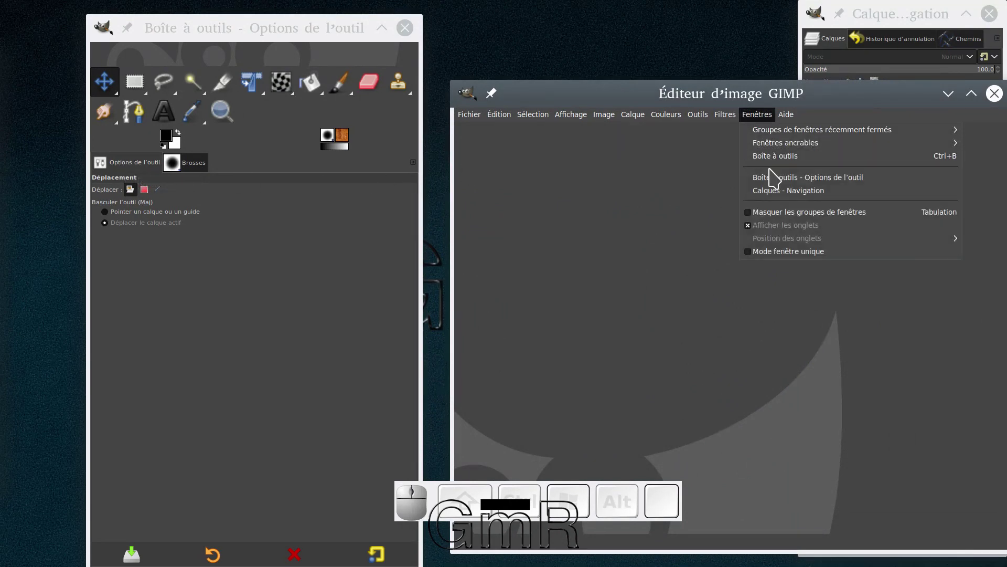
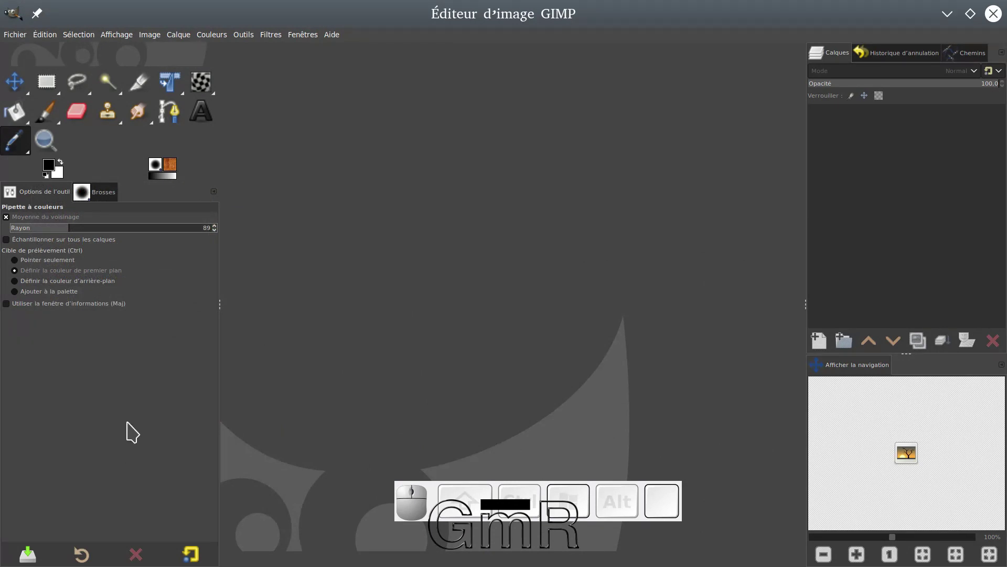
# - From the transform tool group, pass through the cage transform and make Mise à l'échelle the active tool
pyautogui.click(133, 428)
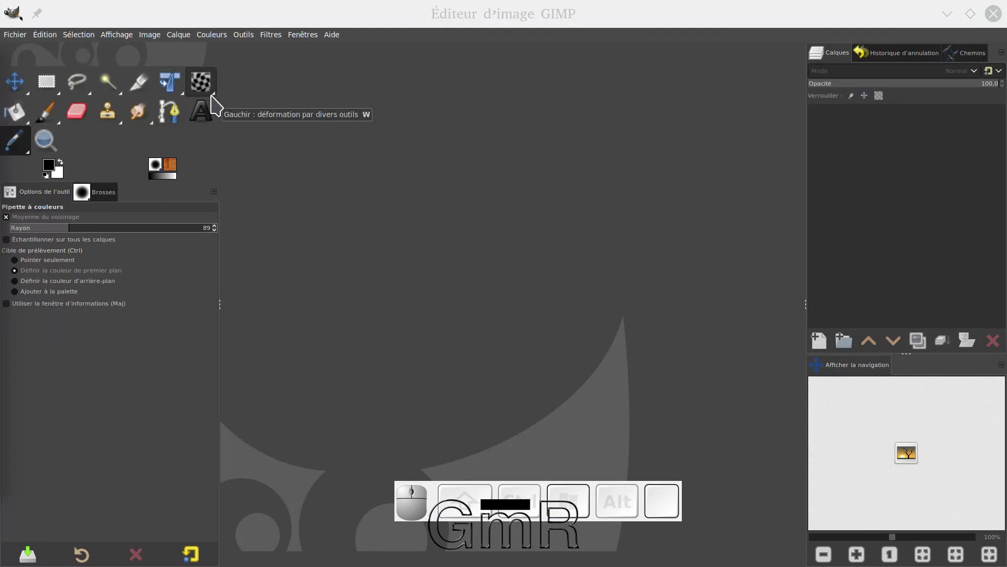
pyautogui.moveTo(218, 101); pyautogui.dragTo(294, 114)
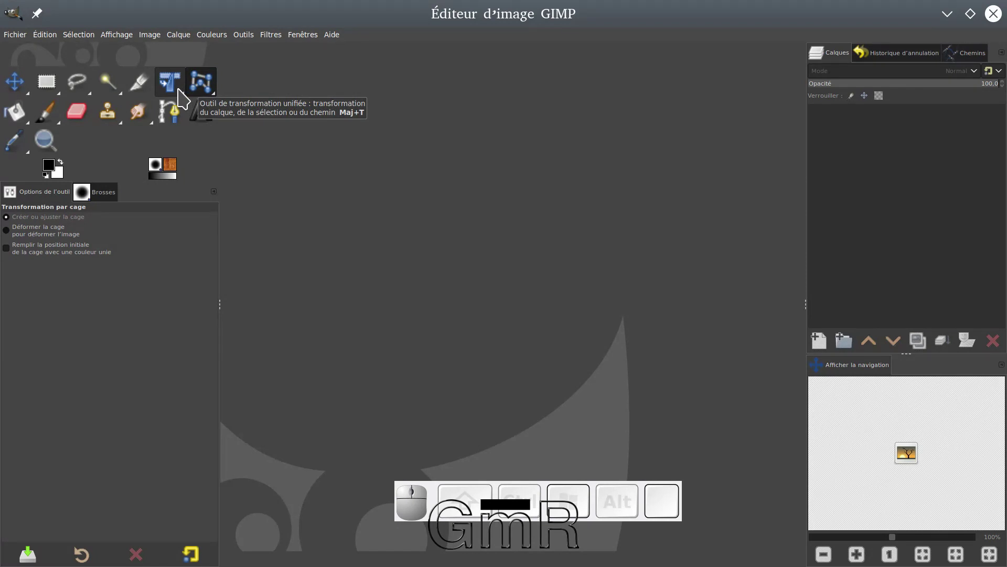
pyautogui.moveTo(184, 95); pyautogui.dragTo(250, 144)
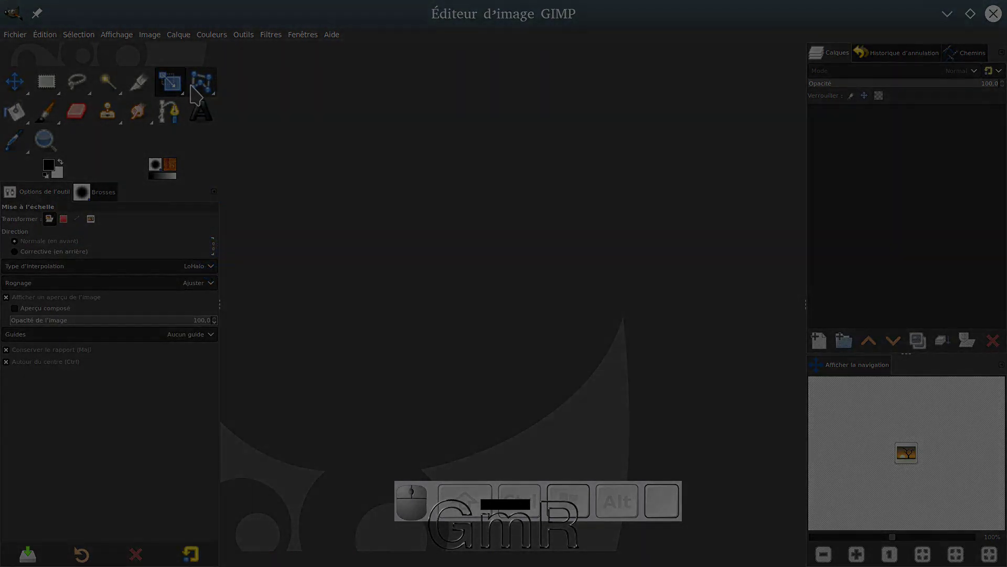
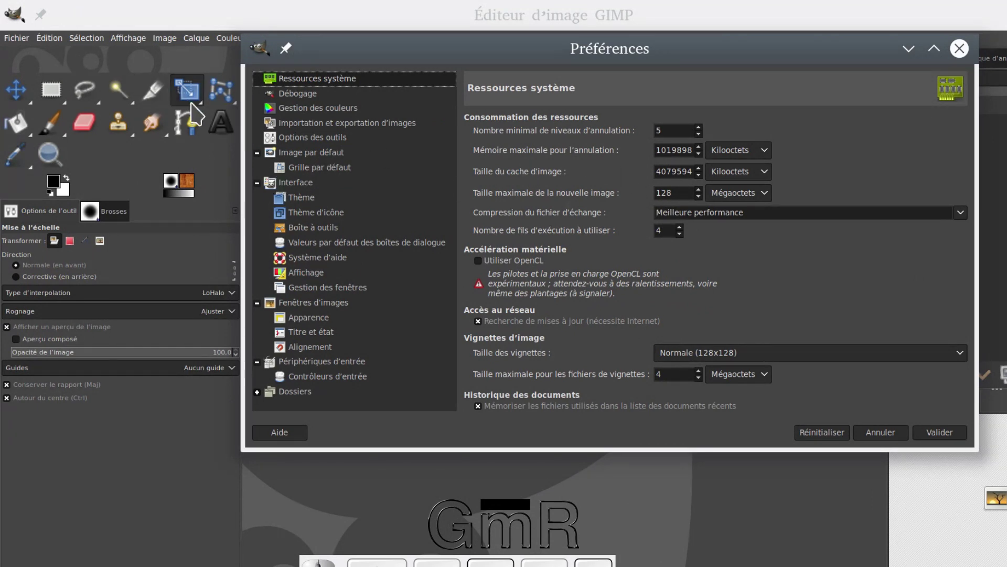
# - Select the Interface page in Préférences and re-expand its sub-pages
pyautogui.click(290, 192)
pyautogui.click(262, 193)
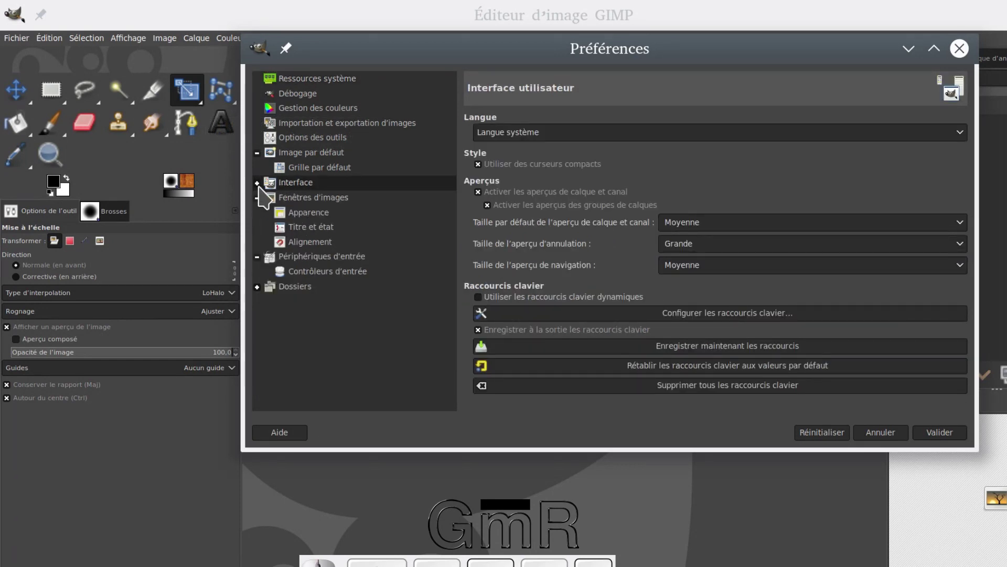
pyautogui.click(265, 194)
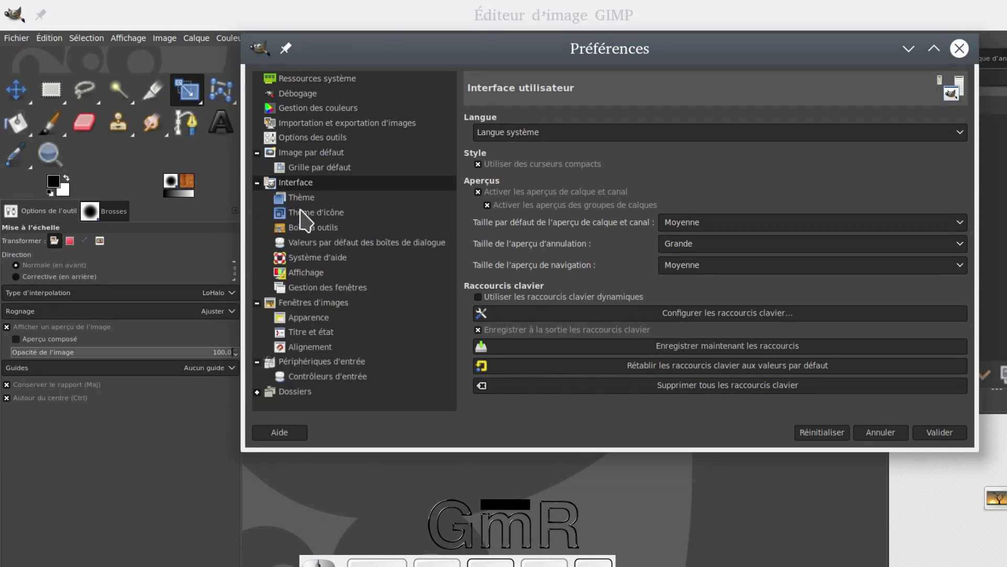
pyautogui.click(307, 219)
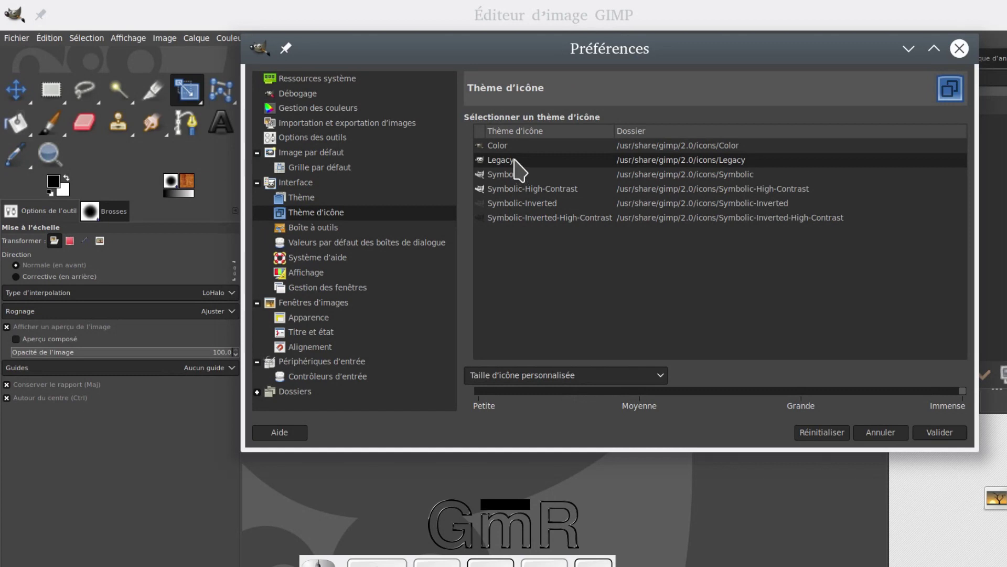
pyautogui.click(517, 158)
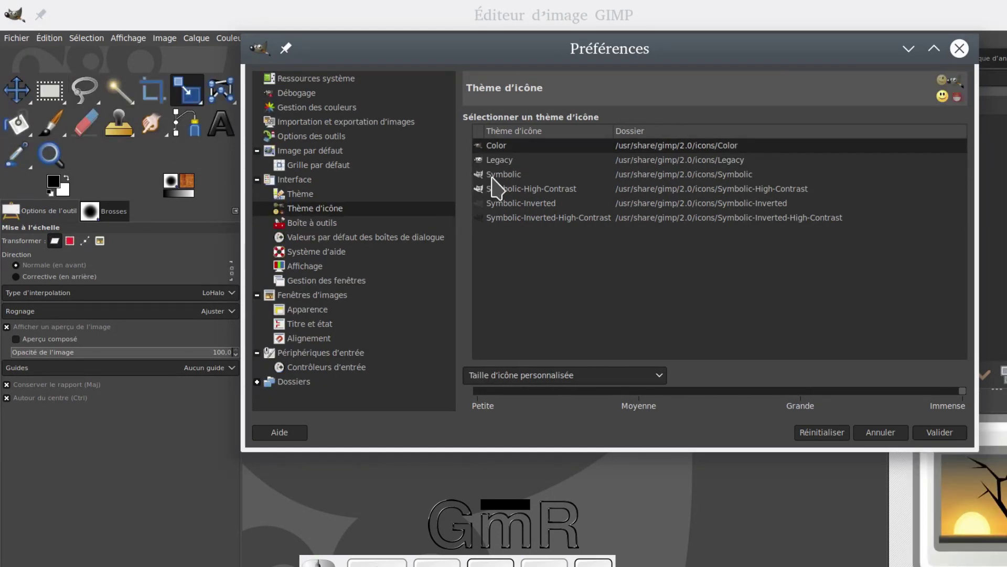
pyautogui.click(503, 185)
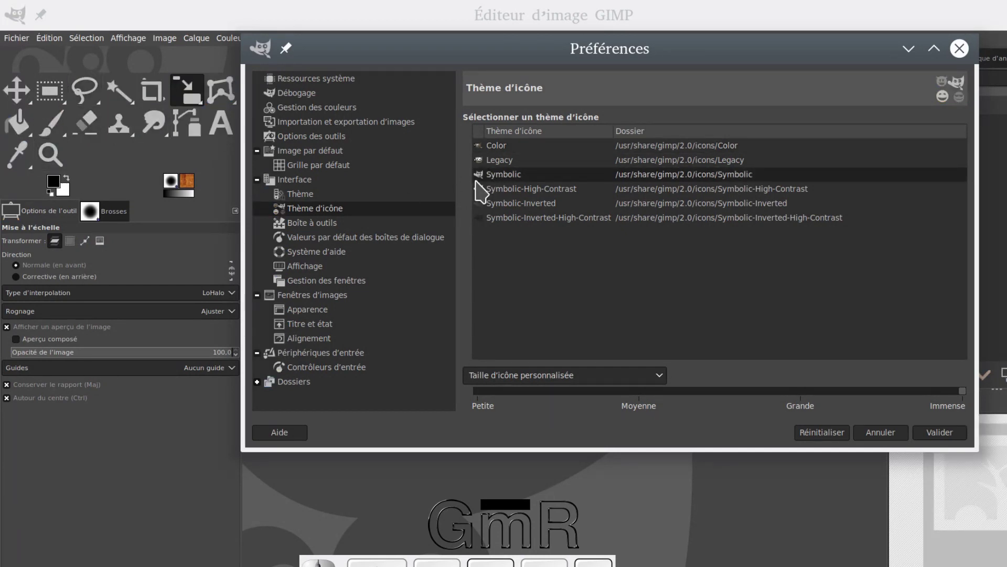
pyautogui.click(547, 198)
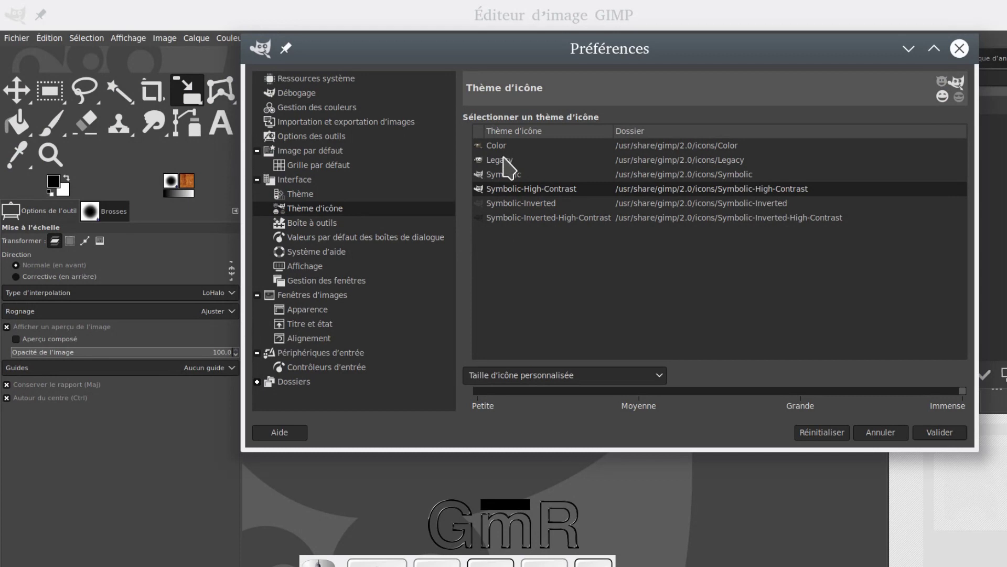
pyautogui.click(509, 169)
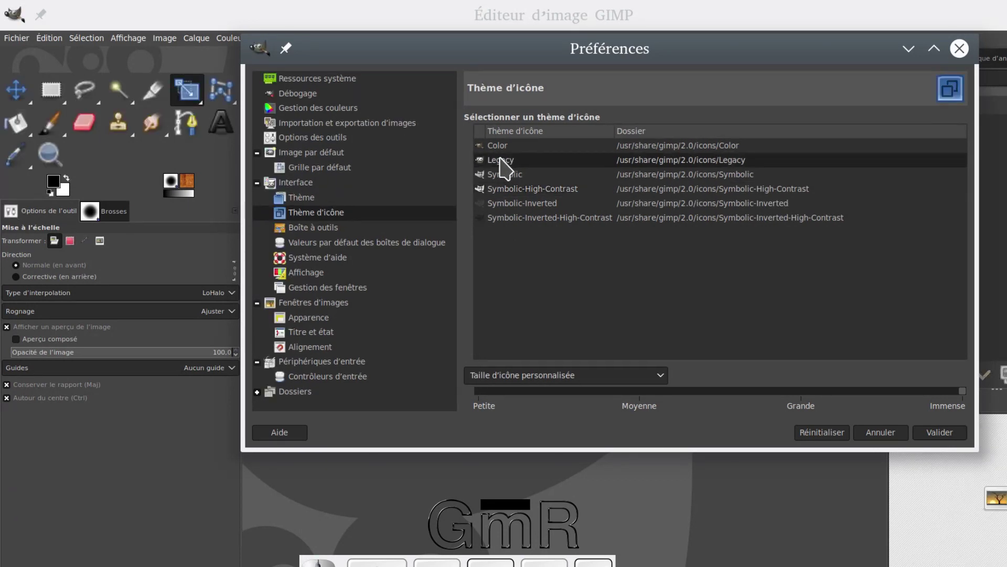
pyautogui.click(508, 161)
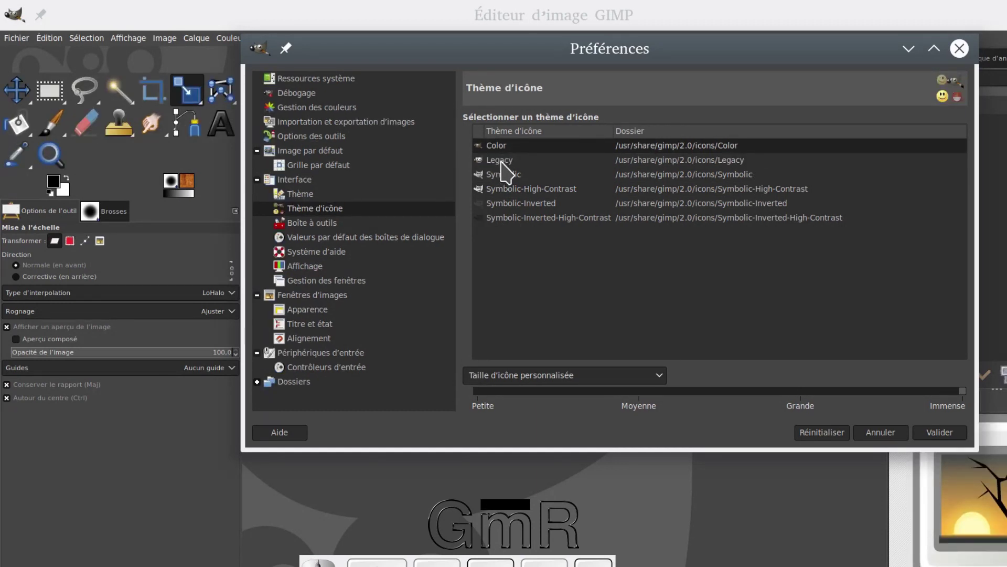
pyautogui.click(509, 170)
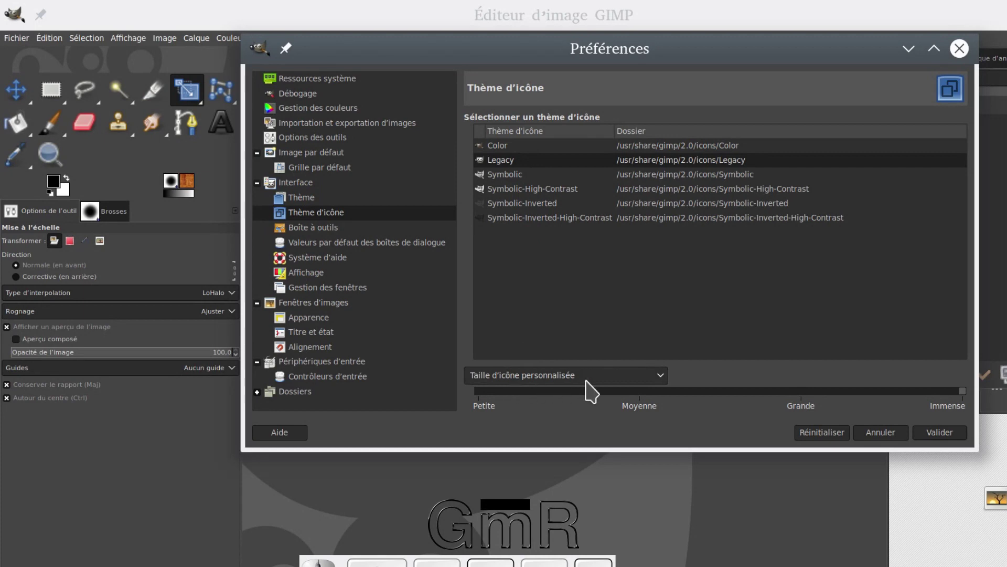
# - Try theme-defined and resolution-guessed icon sizes, then return to a custom size set to medium
pyautogui.moveTo(666, 389); pyautogui.dragTo(607, 373)
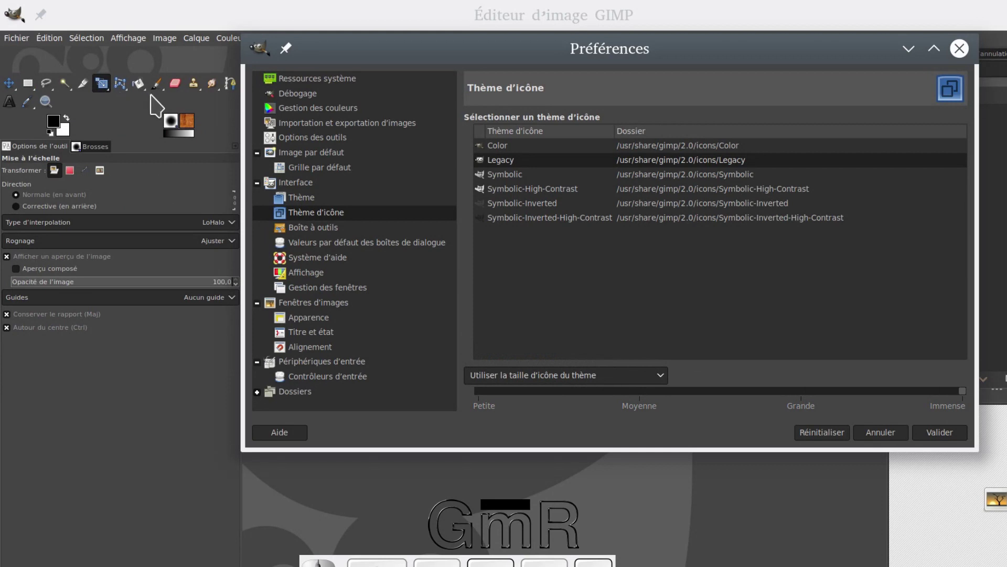
pyautogui.moveTo(669, 382); pyautogui.dragTo(652, 377)
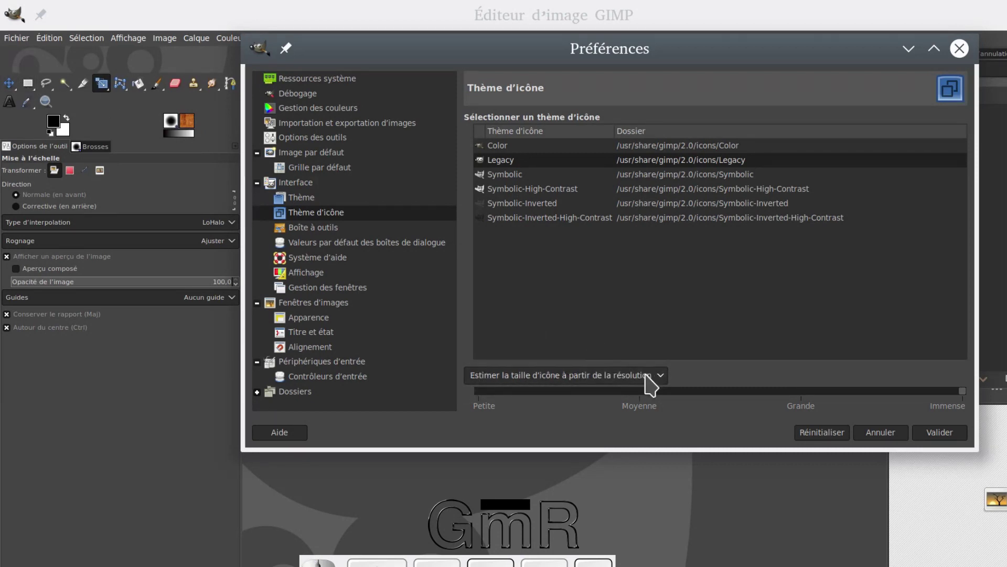
pyautogui.moveTo(662, 387); pyautogui.dragTo(581, 420)
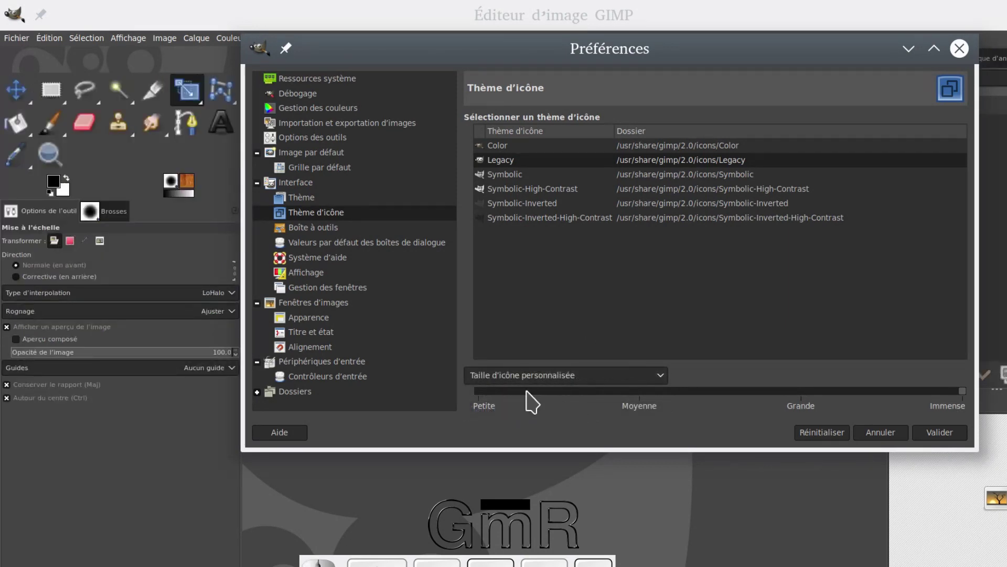
pyautogui.moveTo(970, 400); pyautogui.dragTo(519, 401)
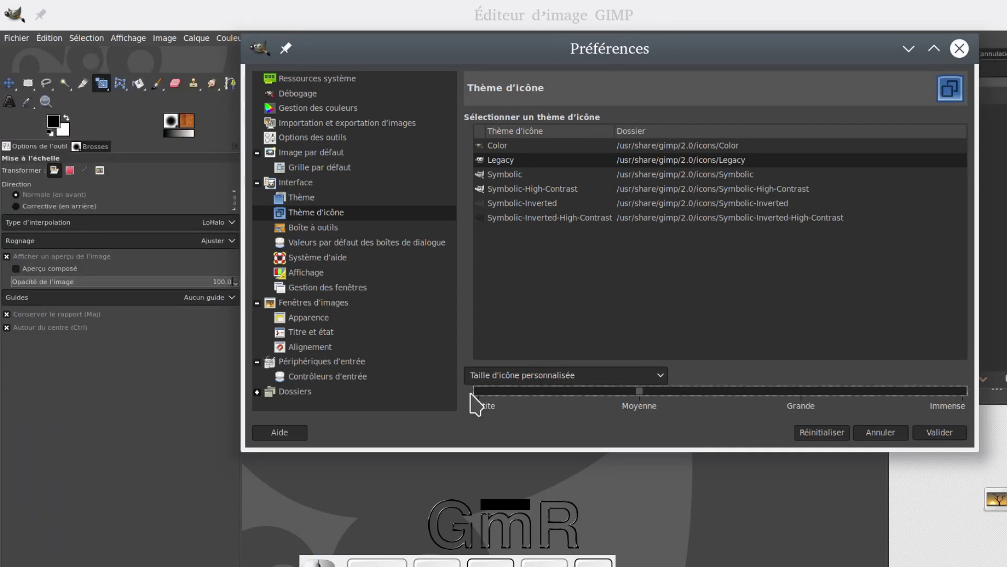
# - Step the custom icon size through smaller and large values, then restore Immense
pyautogui.click(489, 401)
pyautogui.moveTo(488, 401); pyautogui.dragTo(481, 401)
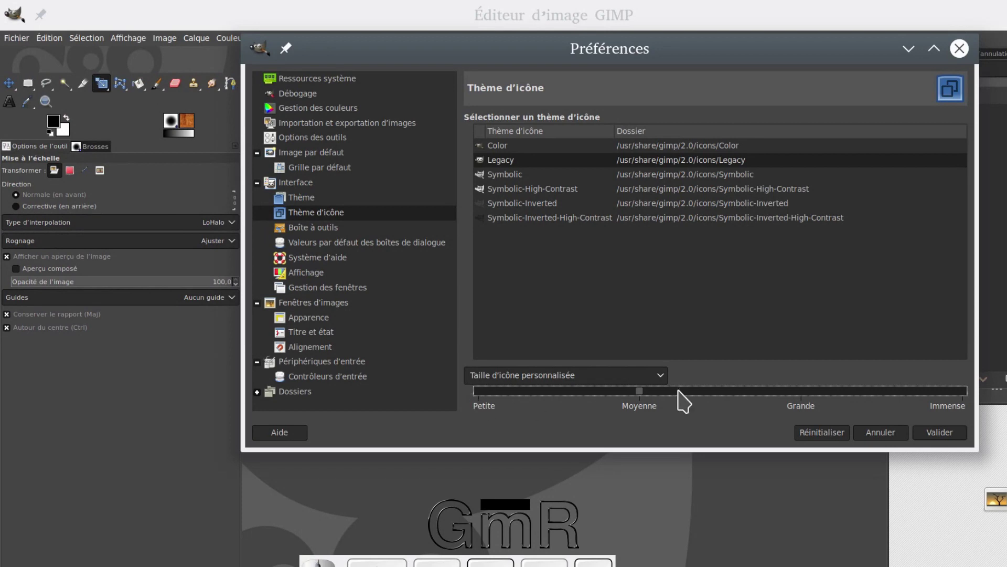
pyautogui.click(814, 400)
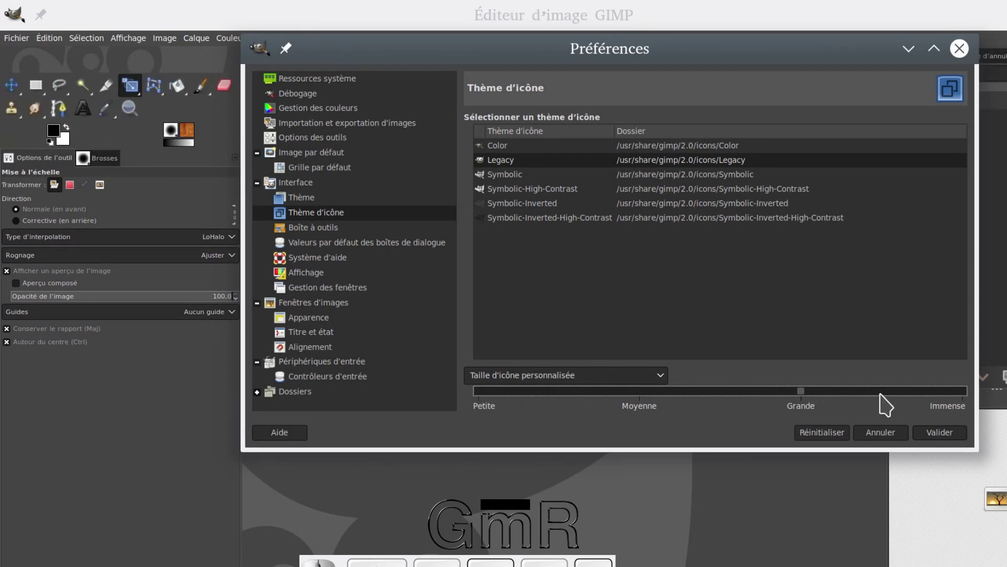
pyautogui.click(970, 401)
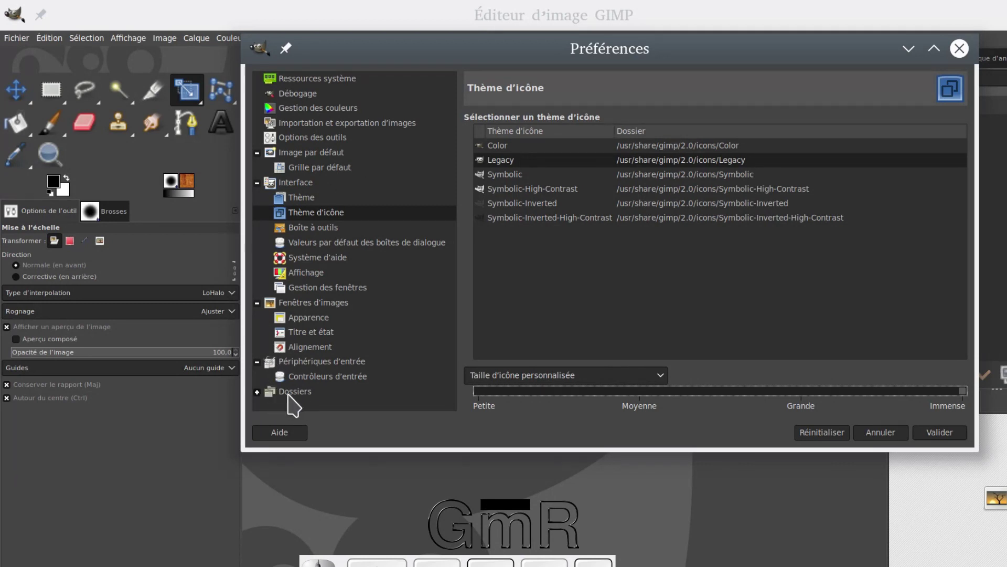
# - Show the Dossiers preferences page and expand its list of folder categories
pyautogui.click(310, 402)
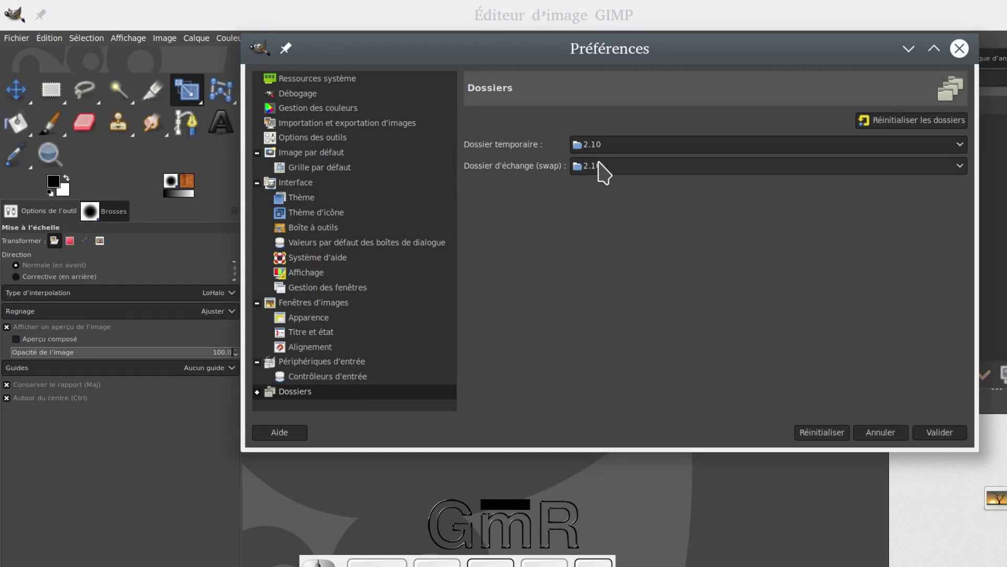
pyautogui.click(964, 150)
pyautogui.click(711, 209)
pyautogui.click(622, 179)
pyautogui.click(635, 232)
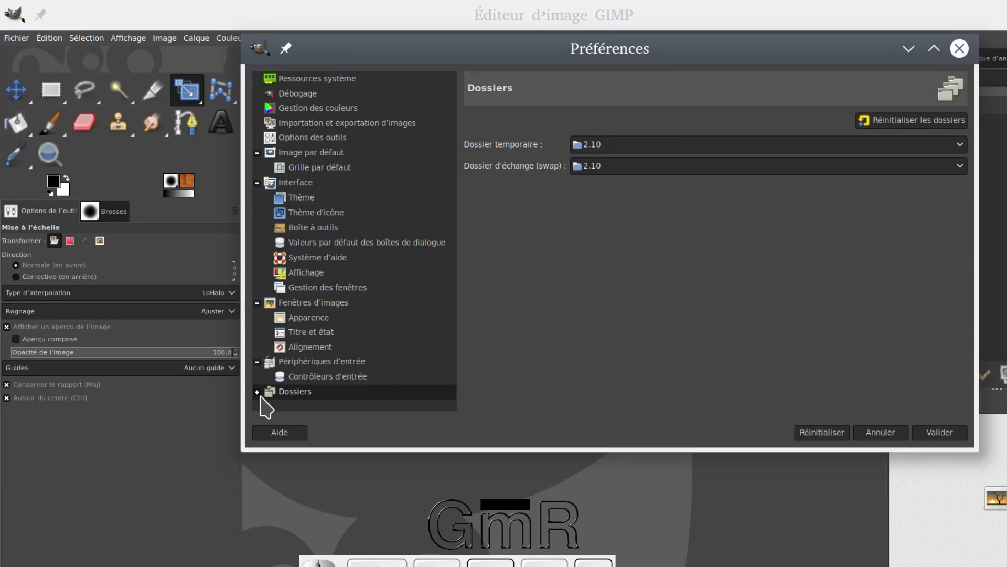
pyautogui.click(264, 403)
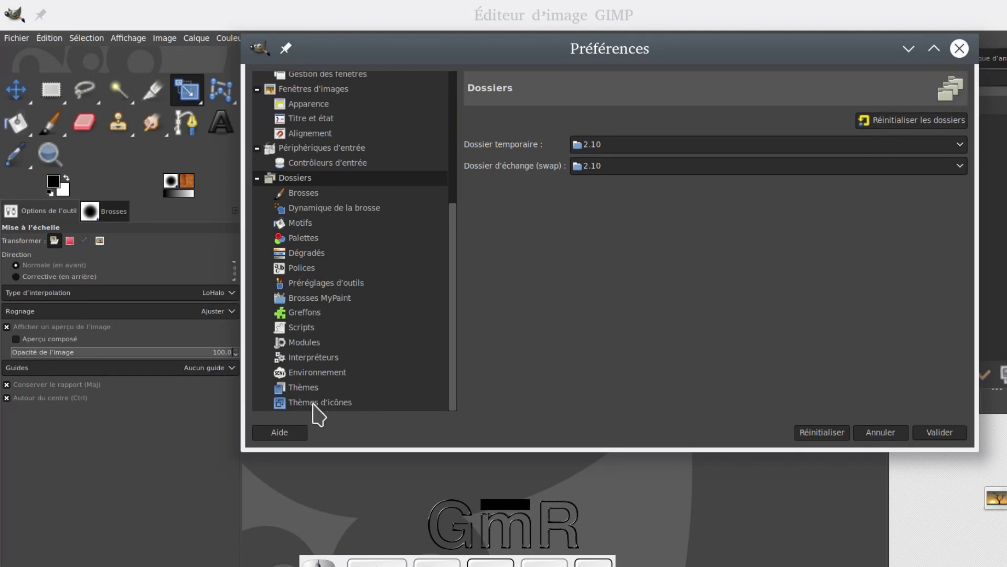
# - View the icon theme folders, select /usr/share/gimp/2.0/icons, then return to the Thème d'icône page
pyautogui.click(320, 412)
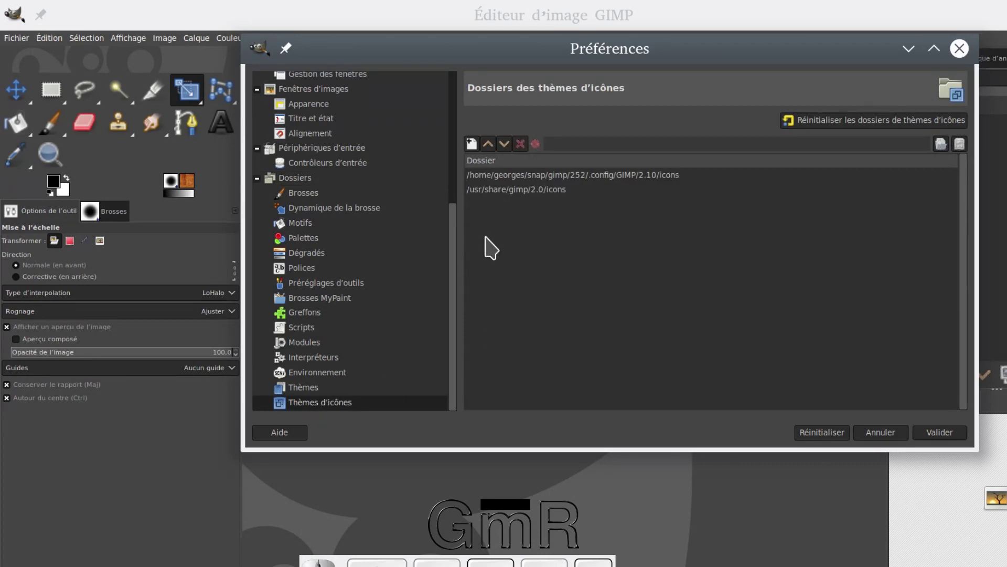
pyautogui.click(500, 198)
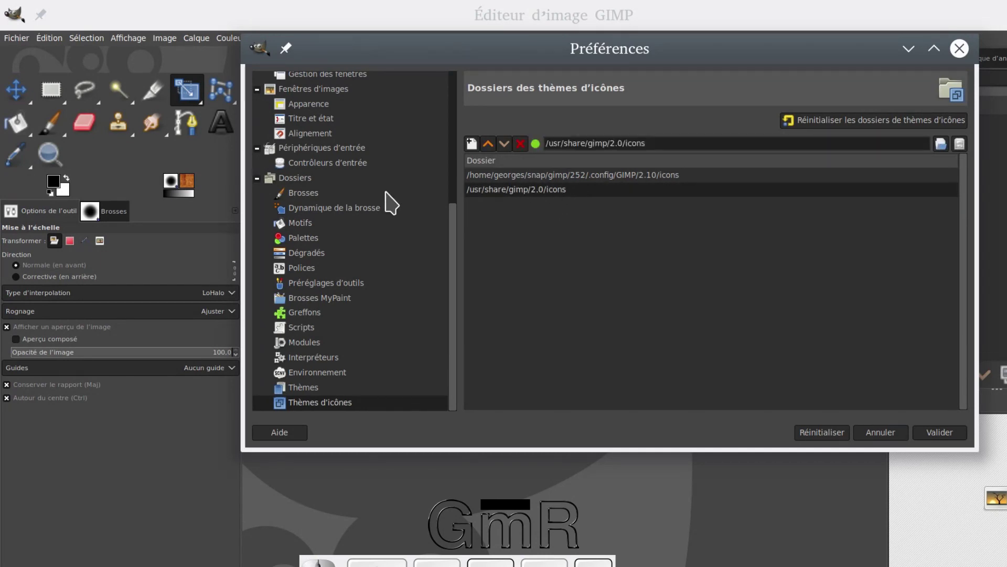
pyautogui.scroll(3)
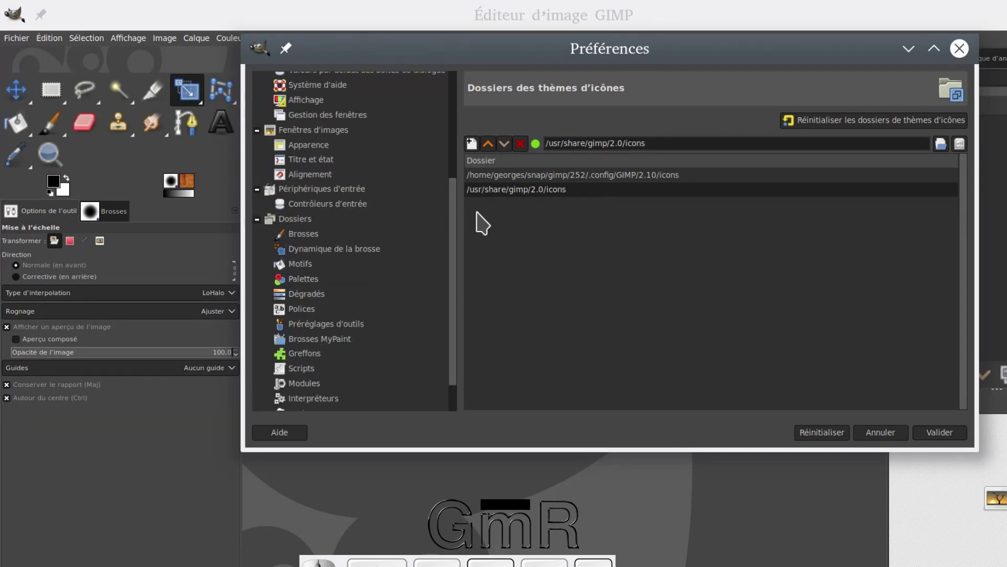
pyautogui.scroll(3)
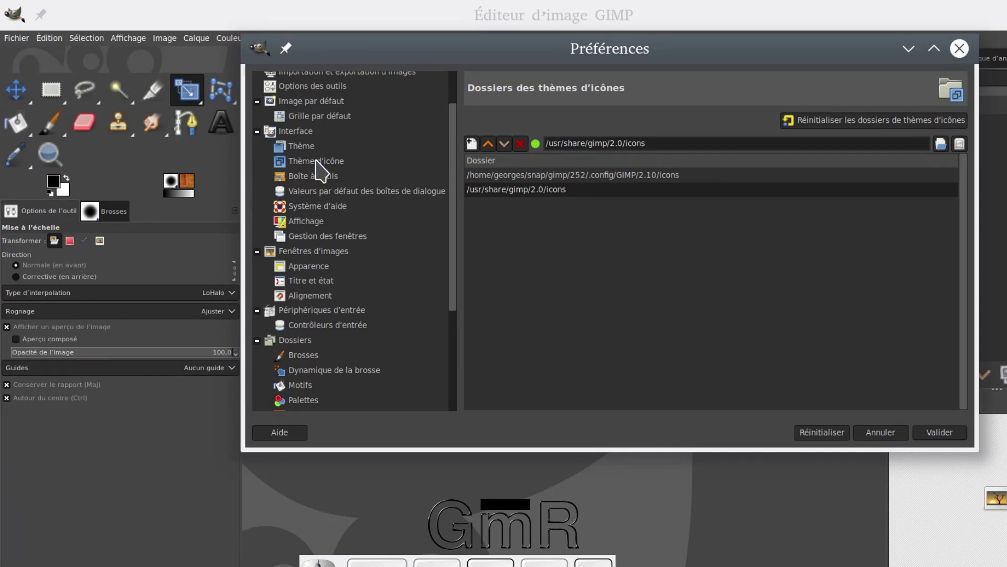
pyautogui.click(322, 167)
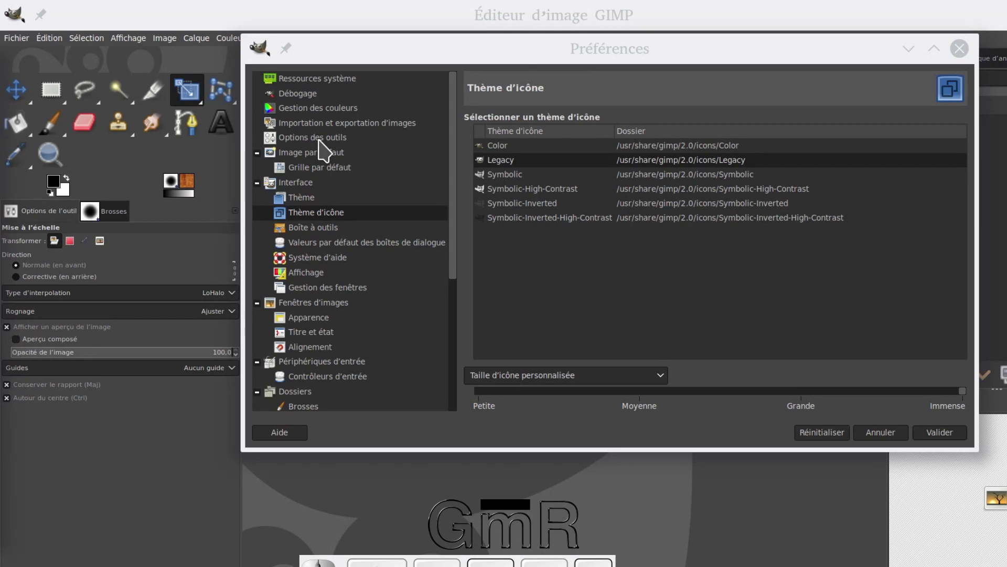
# - Show the Tool Options preferences and toggle brush sharing between paint tools off and back on
pyautogui.click(327, 148)
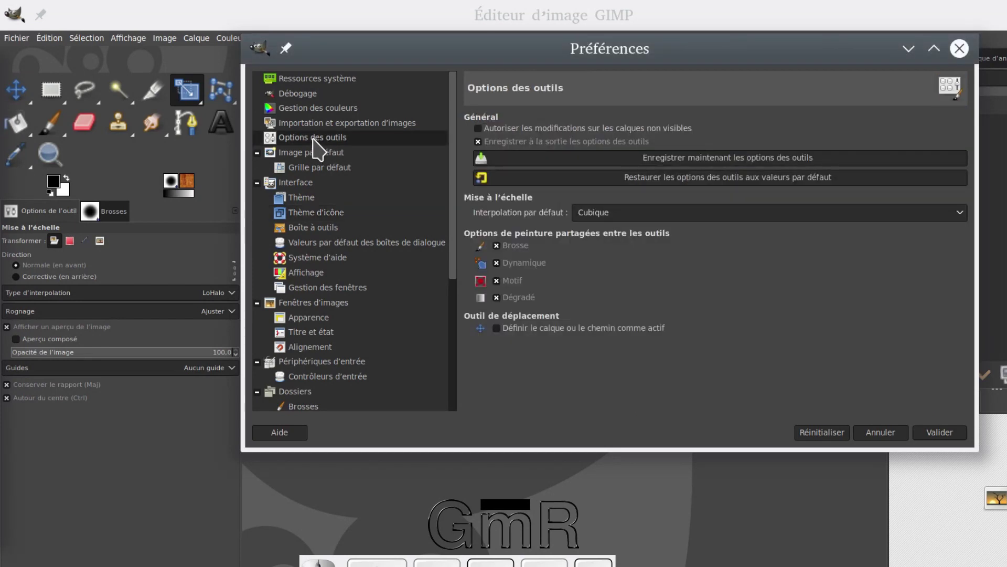
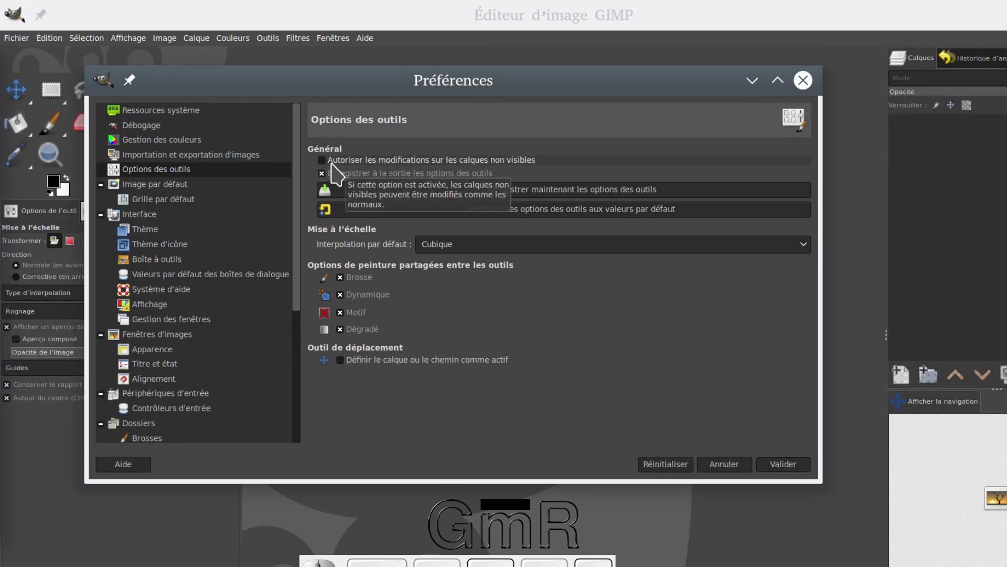
pyautogui.moveTo(415, 93); pyautogui.dragTo(557, 138)
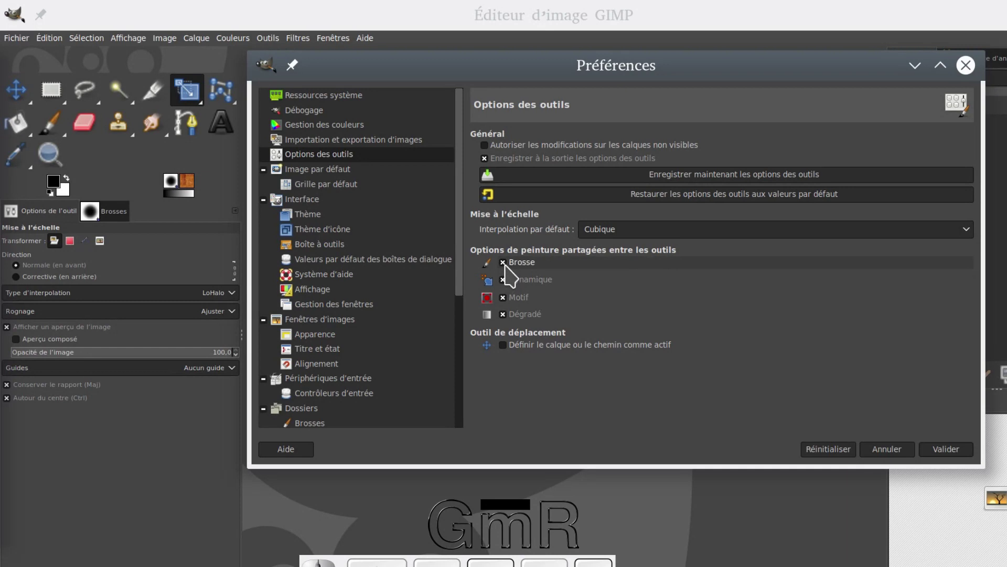
pyautogui.click(513, 273)
pyautogui.click(512, 273)
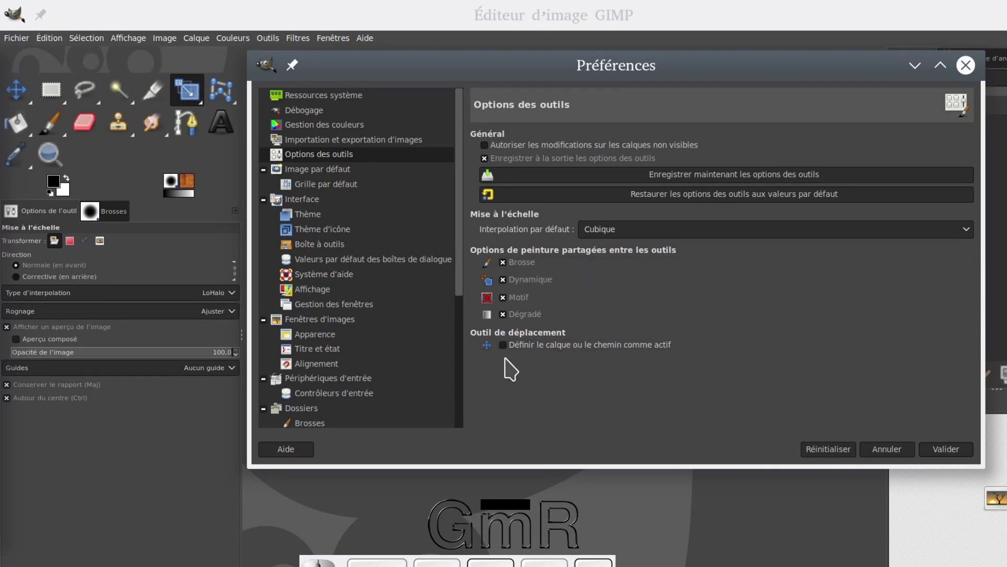
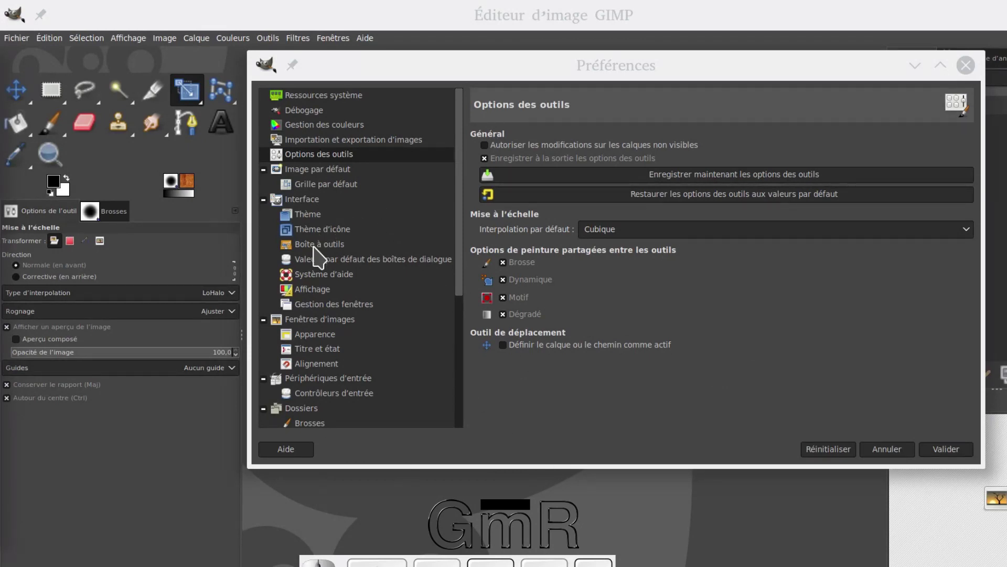
# - On the Boîte à outils page, uncheck 'Afficher le logo de GIMP' and try toggling it
pyautogui.click(323, 258)
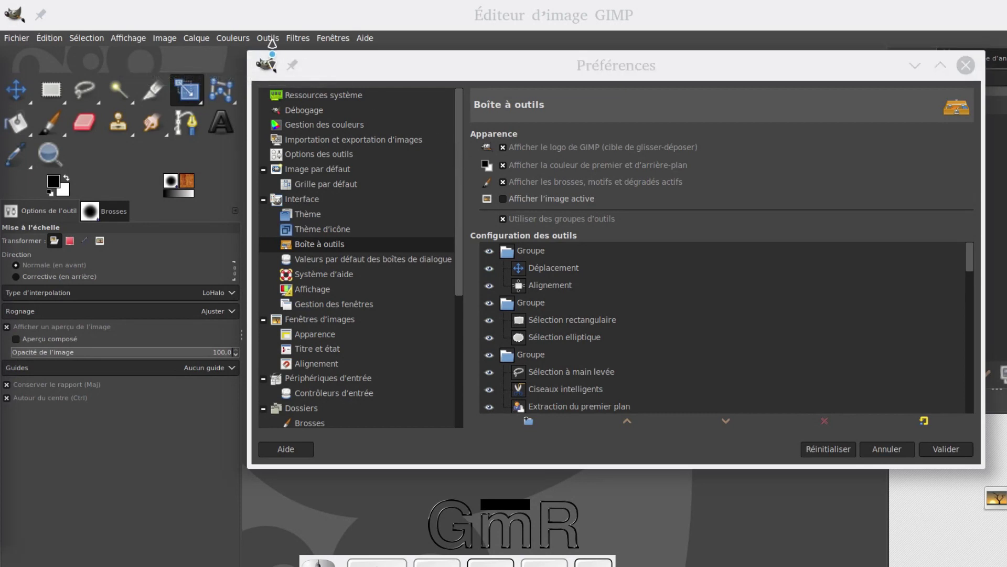
pyautogui.click(513, 155)
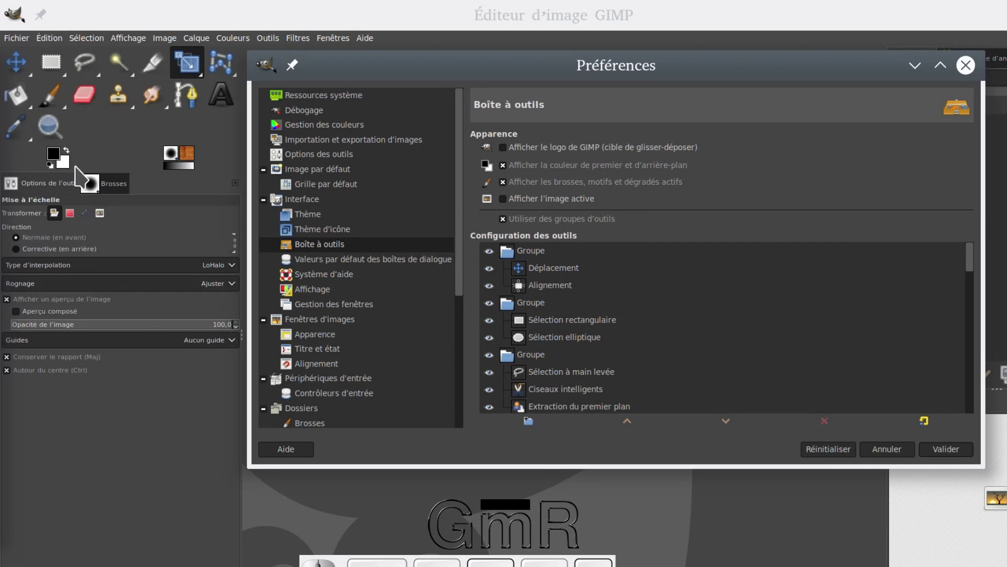
pyautogui.click(508, 155)
pyautogui.click(507, 155)
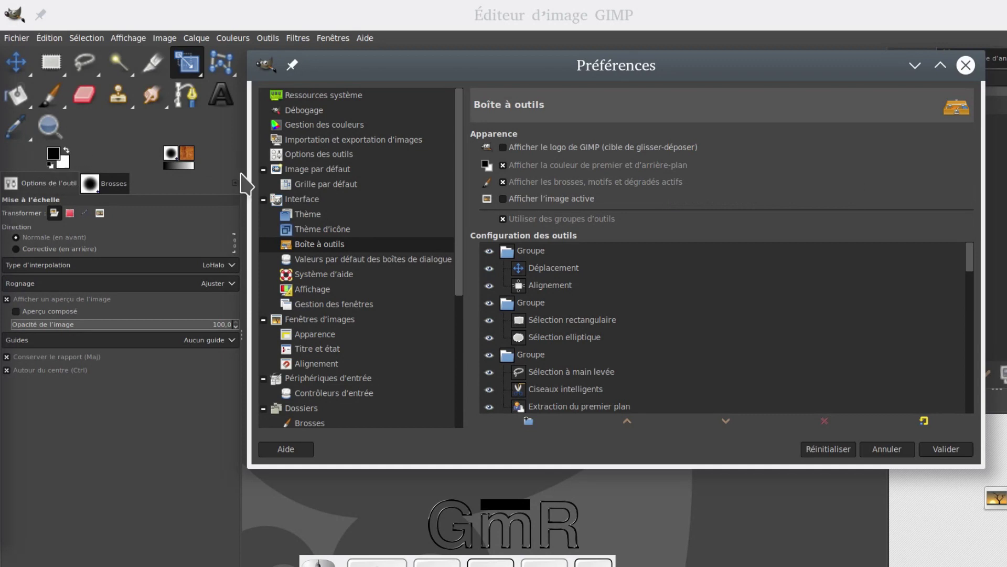
# - Try the other toolbox appearance checkboxes, then turn off tool groups so every tool shows separately
pyautogui.click(515, 172)
pyautogui.click(515, 172)
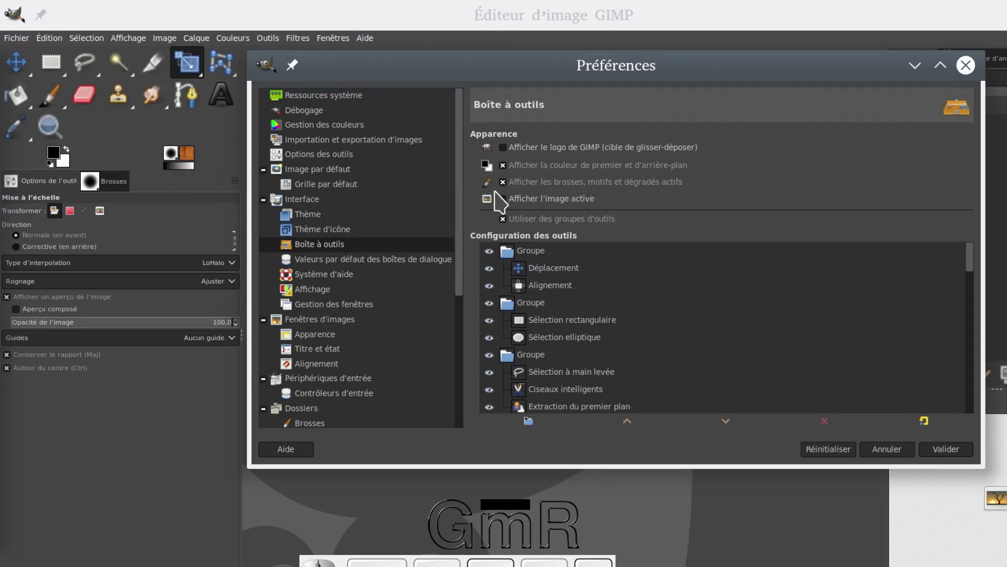
pyautogui.click(511, 191)
pyautogui.click(511, 191)
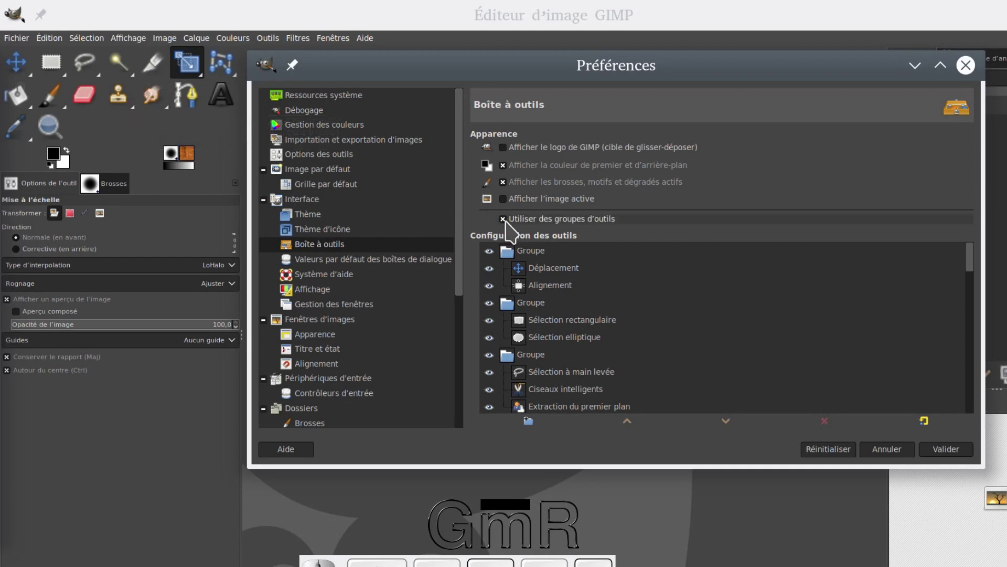
pyautogui.click(512, 228)
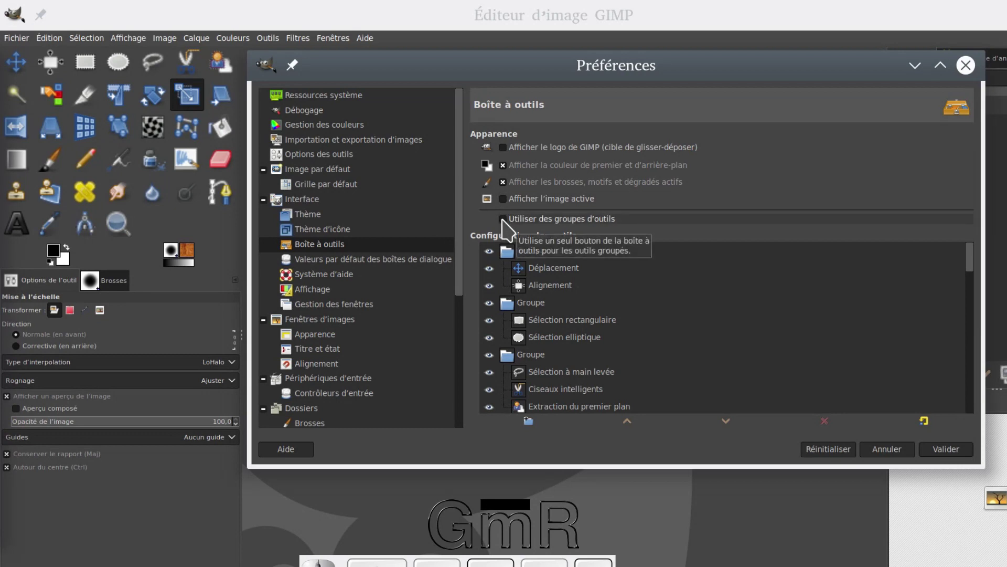
# - Re-enable 'Utiliser des groupes d'outils' and select the first Groupe row
pyautogui.click(510, 228)
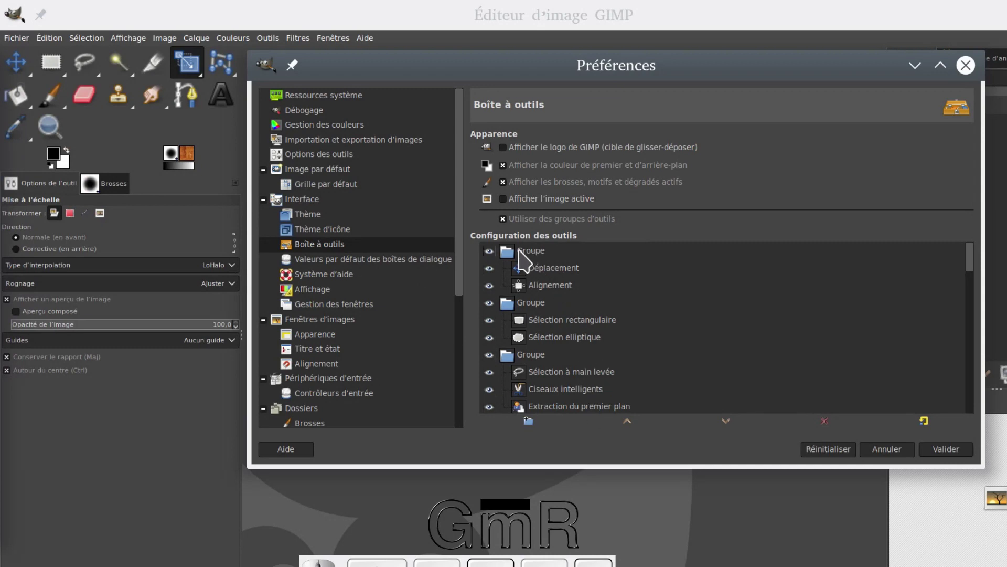
pyautogui.click(546, 260)
pyautogui.click(512, 259)
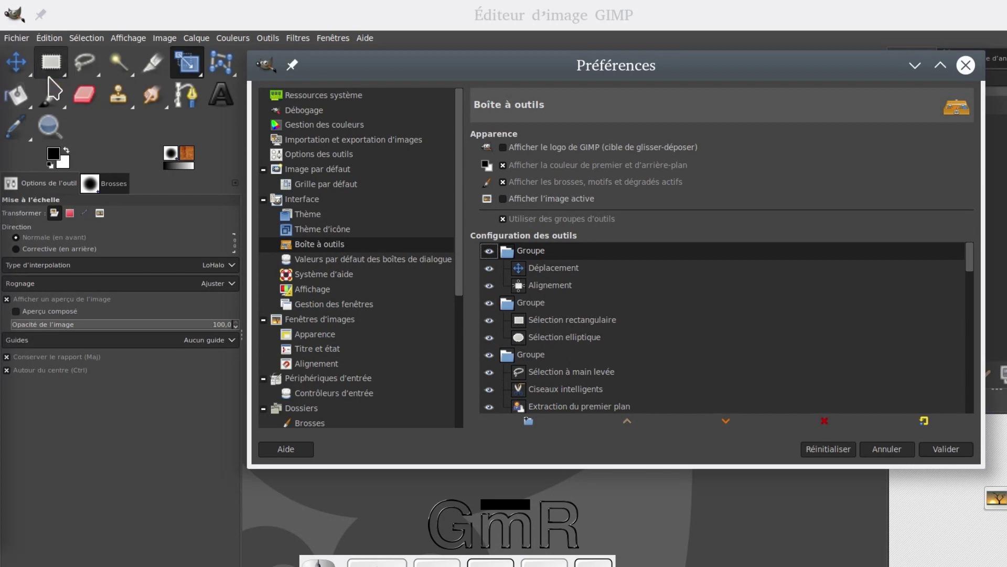
pyautogui.moveTo(30, 82); pyautogui.dragTo(22, 70)
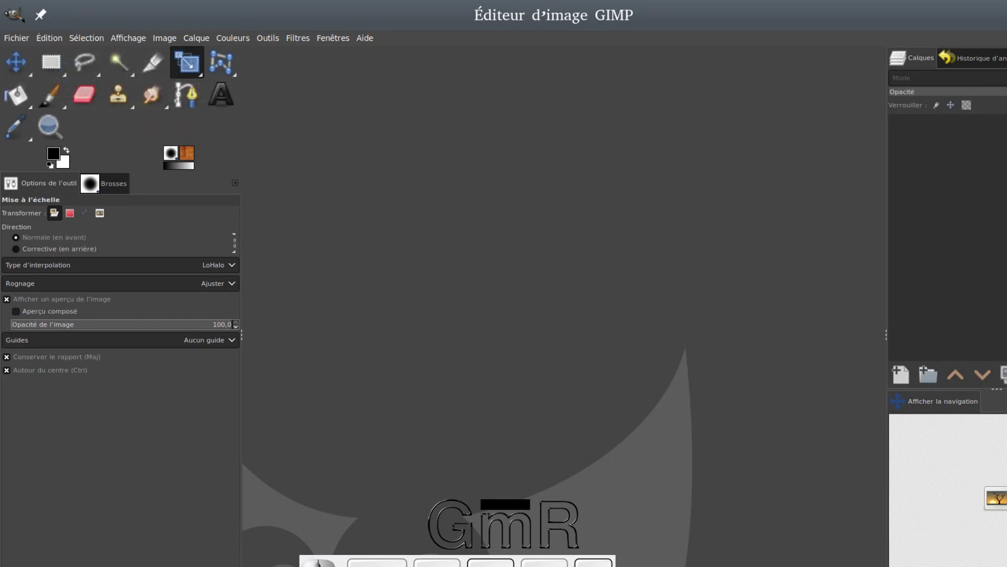
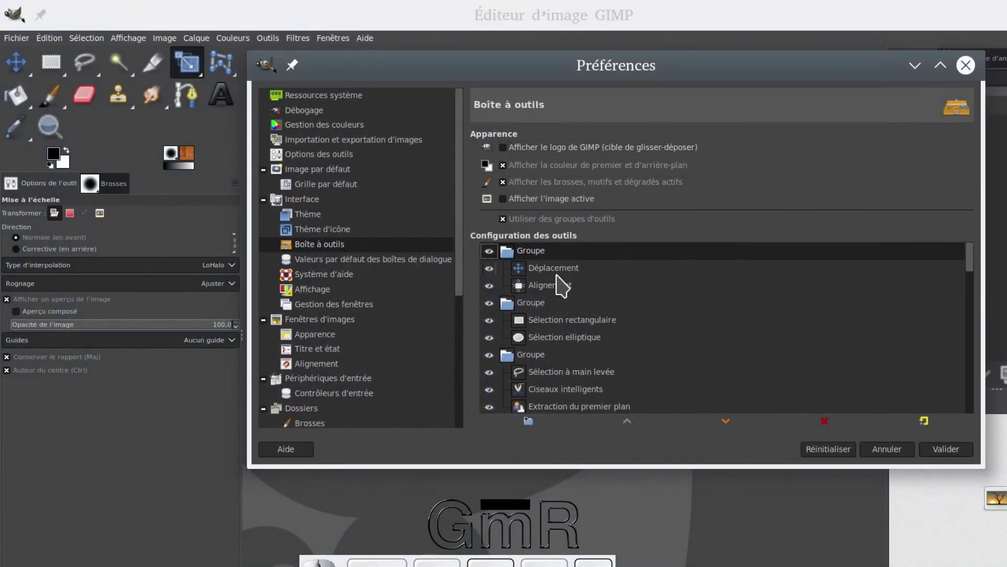
# - Hide the Déplacement/Alignement group via its eye icon, show it again, then bring the main window forward
pyautogui.click(559, 280)
pyautogui.click(559, 295)
pyautogui.click(559, 280)
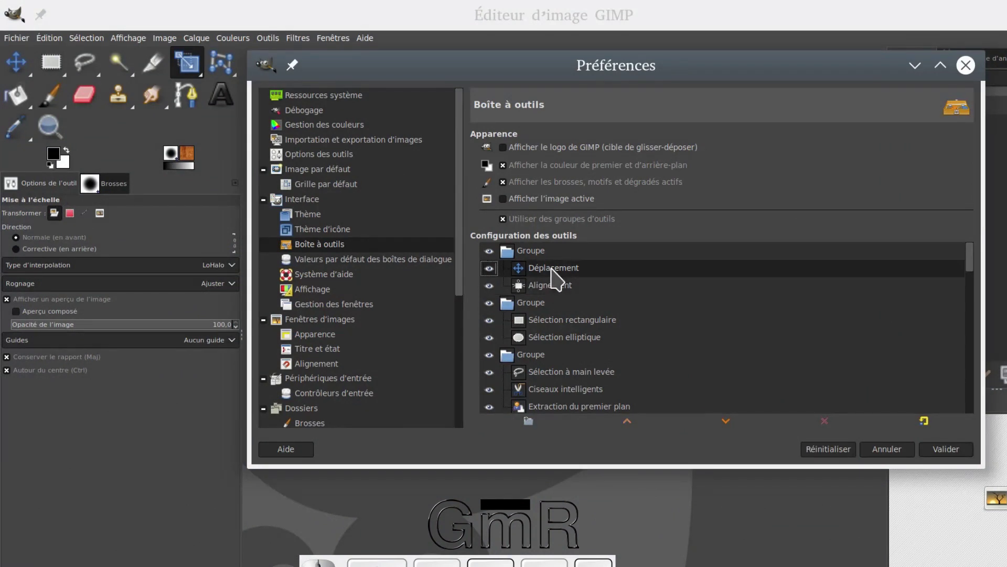
pyautogui.click(497, 265)
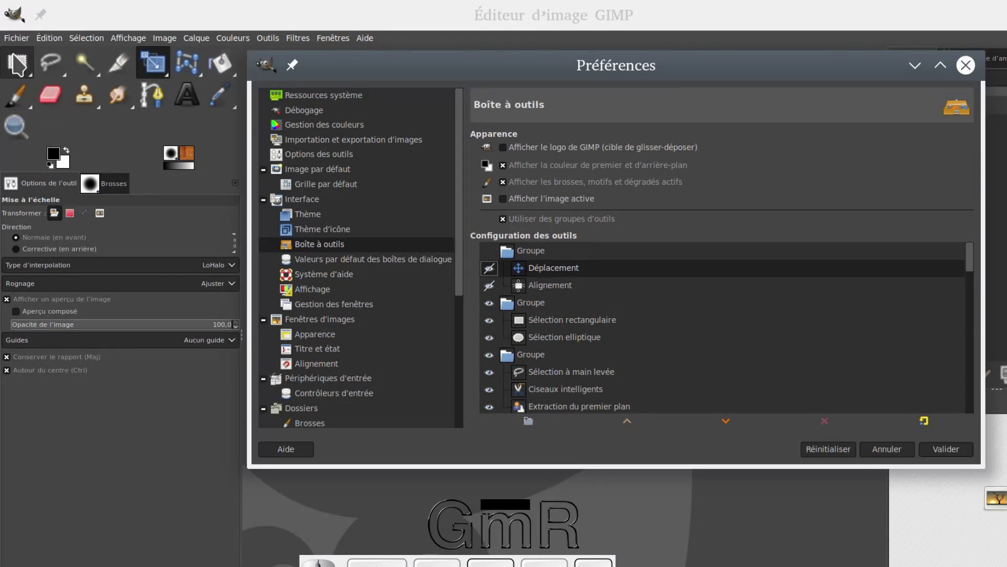
pyautogui.click(496, 262)
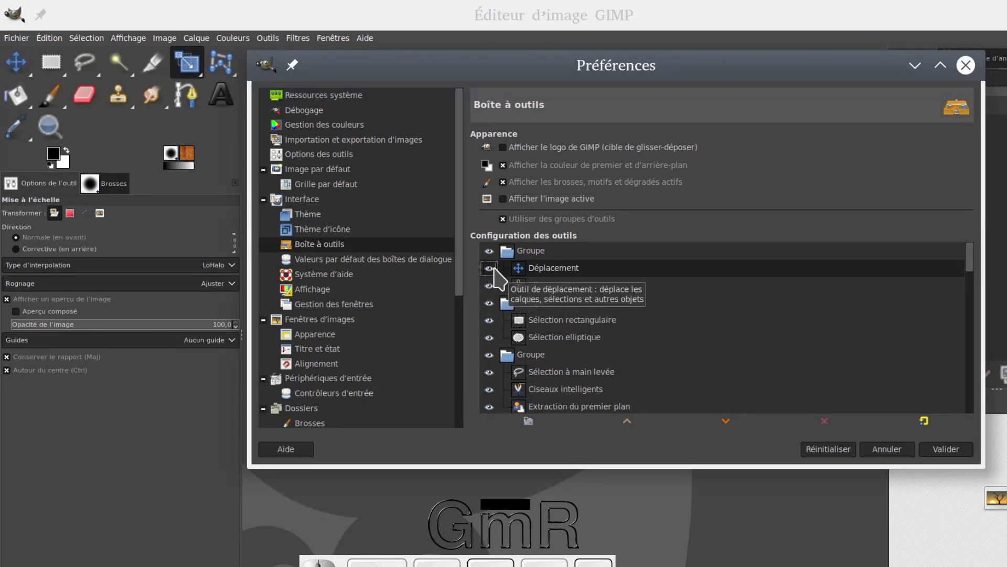
pyautogui.click(502, 276)
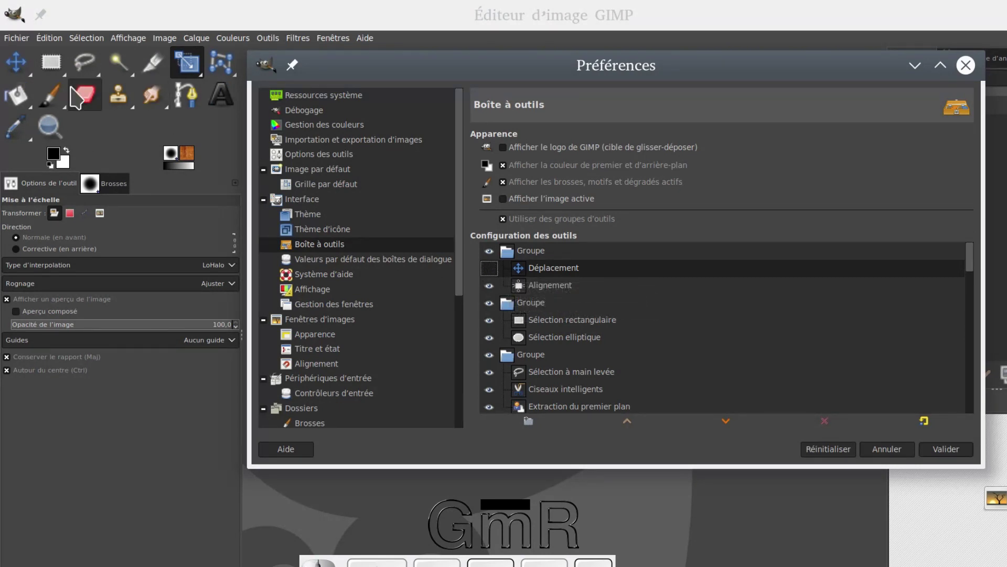
pyautogui.click(45, 85)
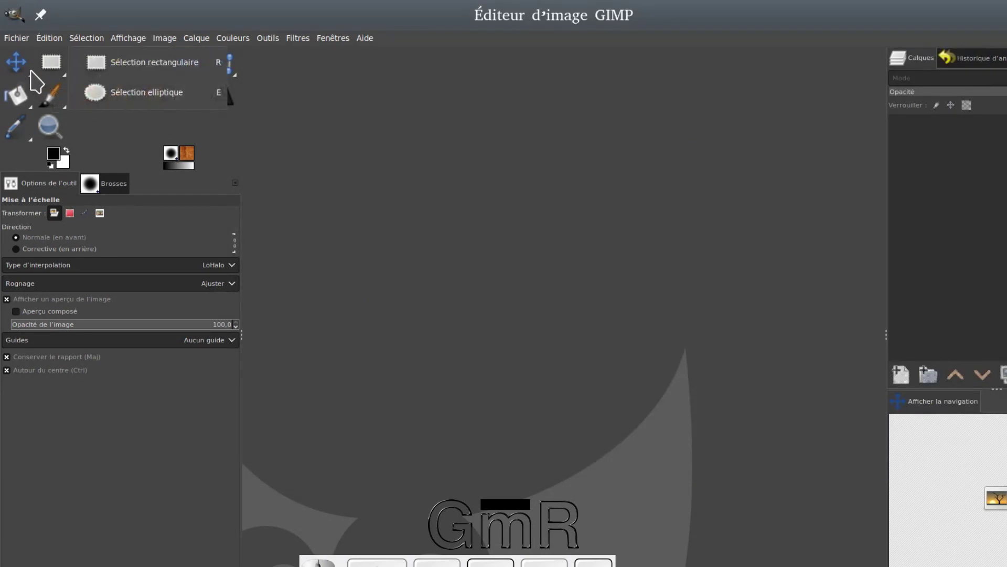
# - Activate the Déplacement (Move) tool from the toolbox in layer-move mode
pyautogui.click(38, 82)
pyautogui.moveTo(33, 80); pyautogui.dragTo(27, 78)
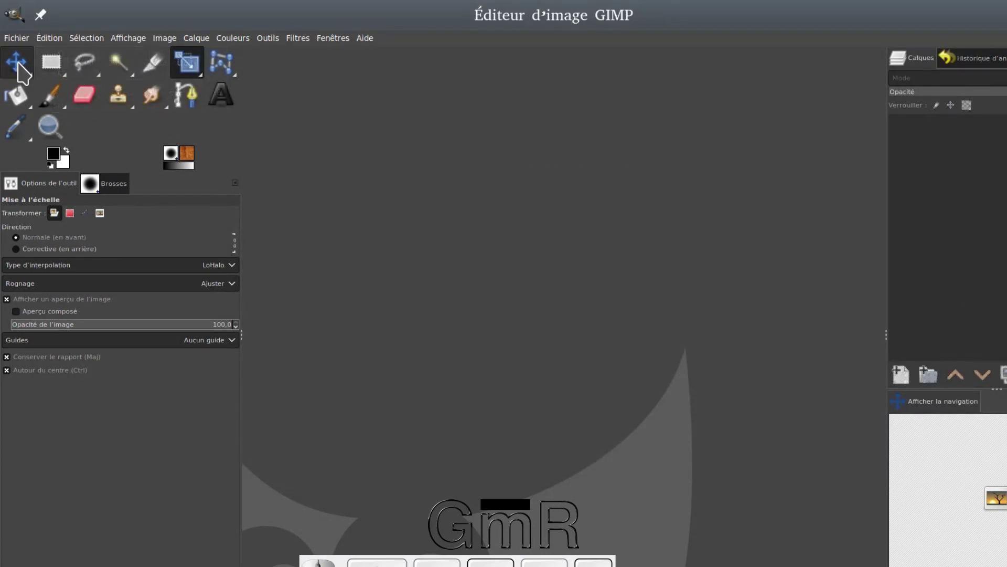
pyautogui.click(27, 74)
pyautogui.click(27, 74)
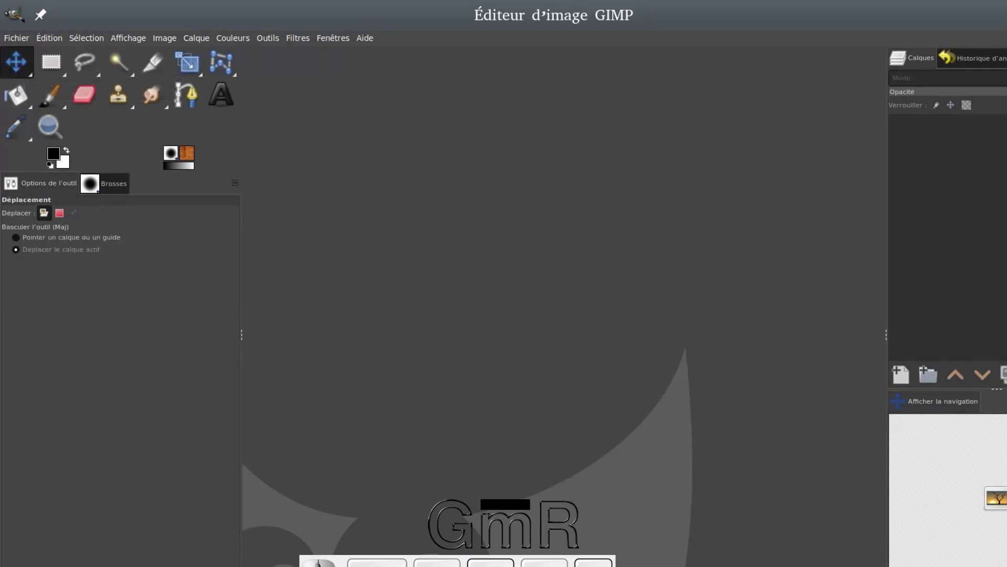
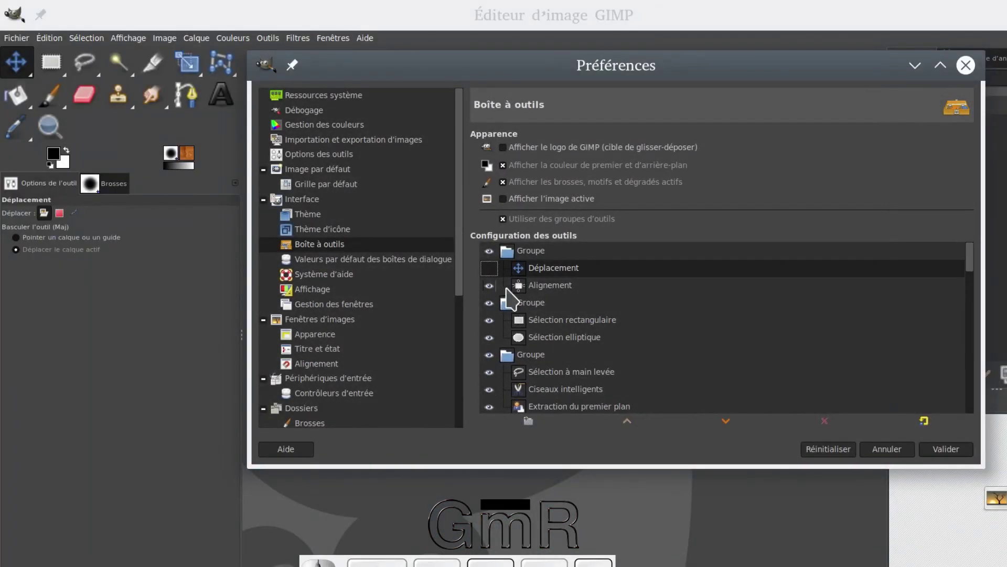
pyautogui.click(495, 275)
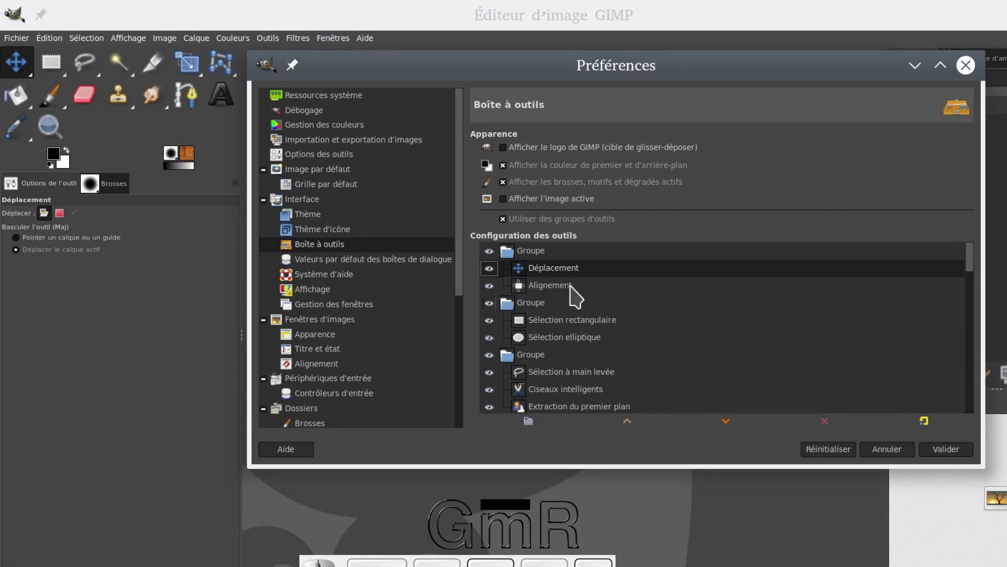
pyautogui.click(509, 229)
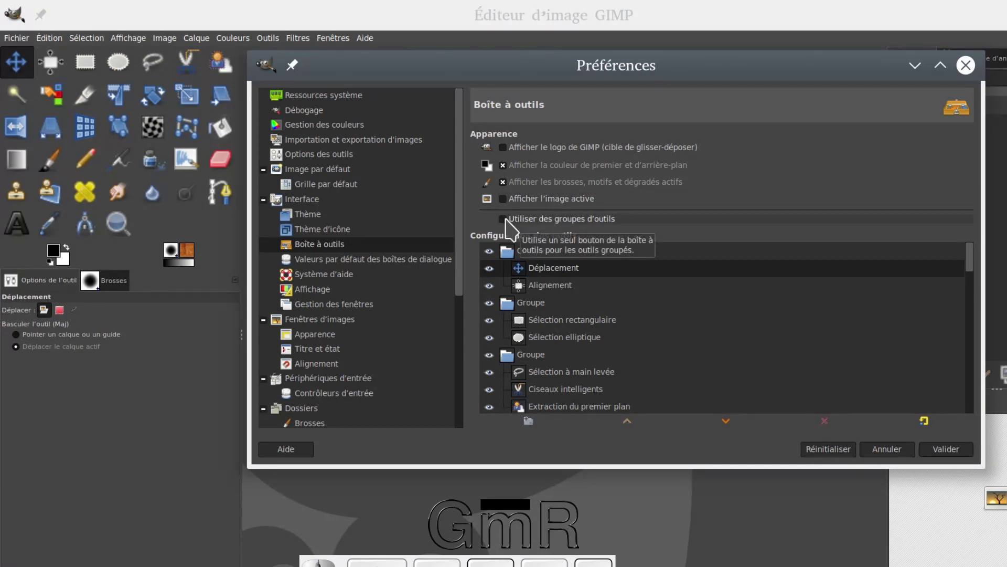
pyautogui.click(513, 226)
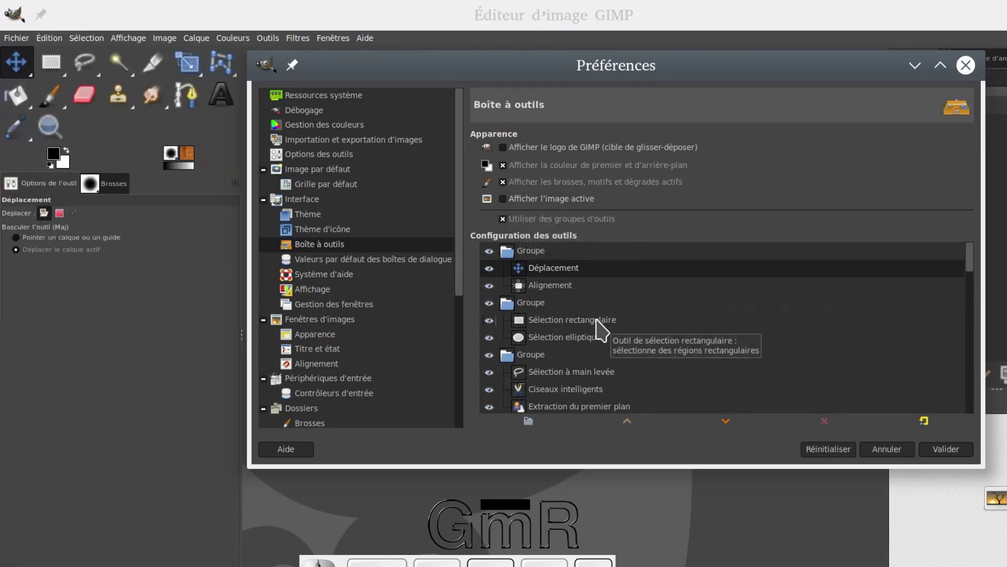
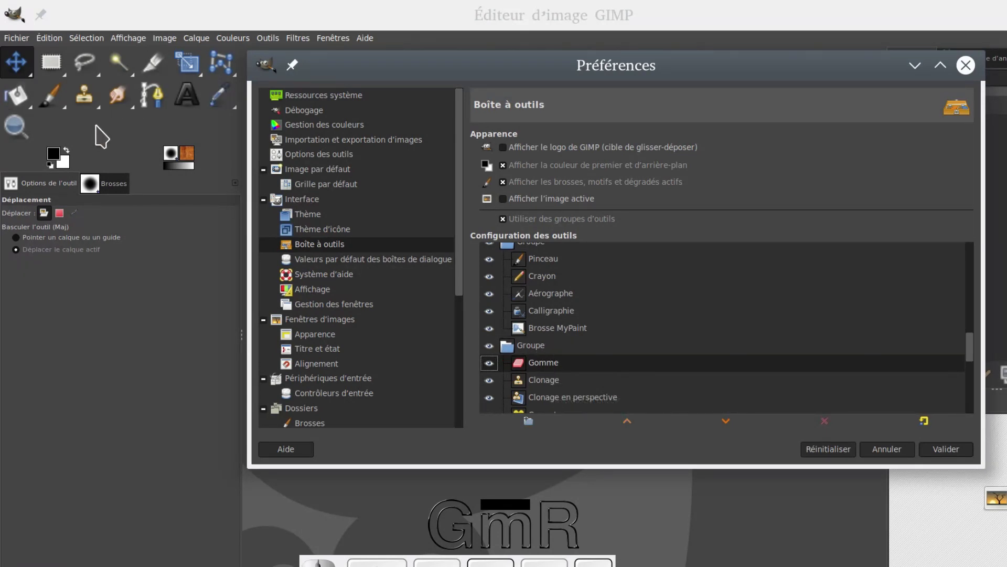
# - Inspect the painting tools and Gomme group in the toolbox
pyautogui.moveTo(103, 111); pyautogui.dragTo(162, 107)
pyautogui.moveTo(91, 108); pyautogui.dragTo(113, 103)
pyautogui.click(93, 106)
pyautogui.click(103, 104)
pyautogui.click(105, 115)
pyautogui.moveTo(163, 111); pyautogui.dragTo(85, 138)
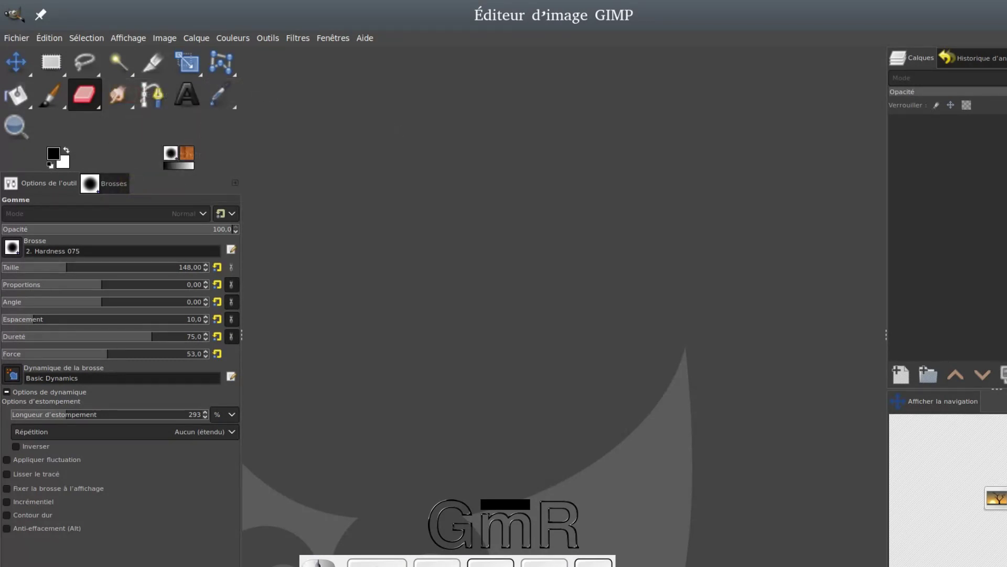
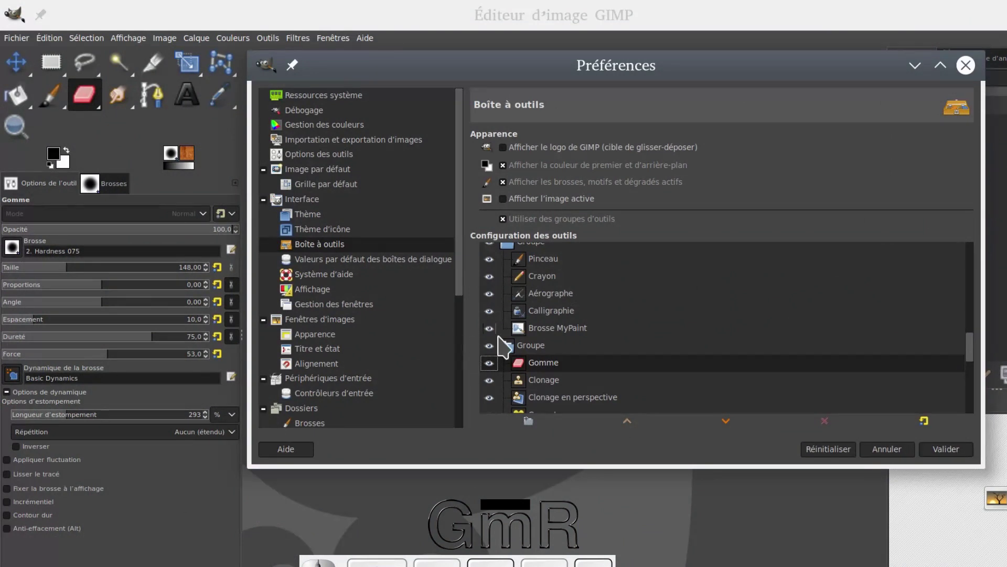
# - Drag Brosse MyPaint below the next Groupe header so it joins the Gomme/Clonage group
pyautogui.moveTo(539, 375); pyautogui.dragTo(570, 366)
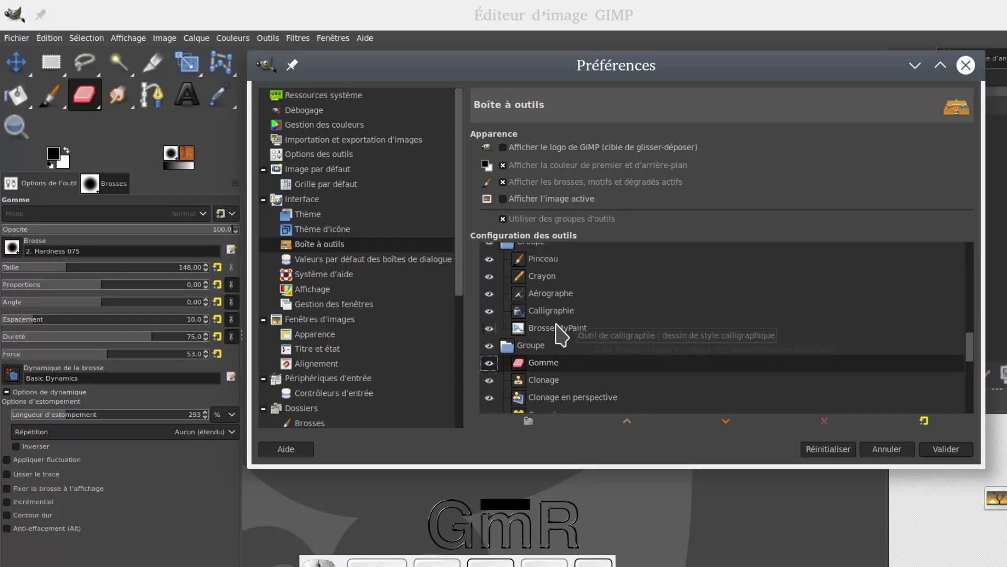
pyautogui.click(563, 337)
pyautogui.scroll(3)
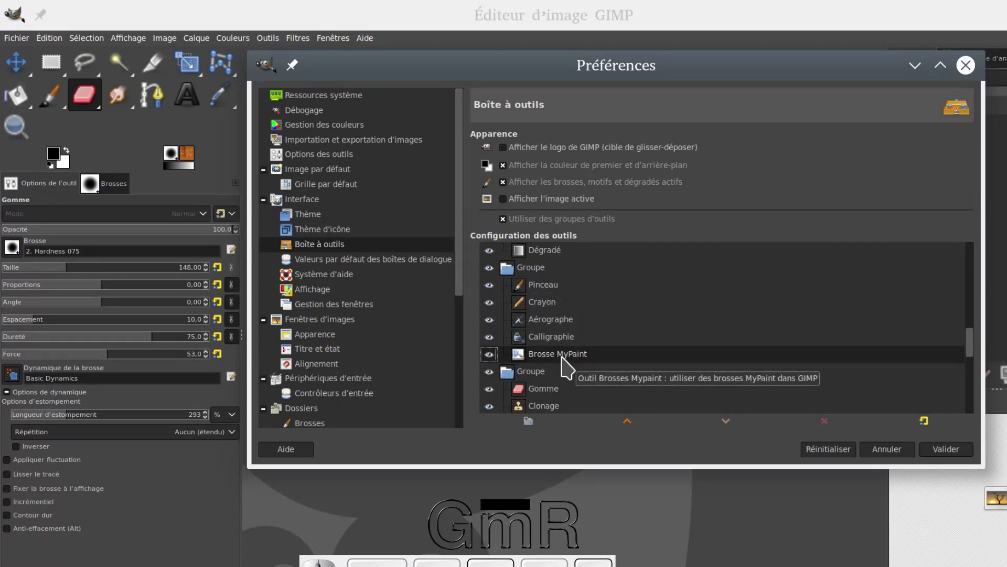
pyautogui.moveTo(558, 335); pyautogui.dragTo(589, 367)
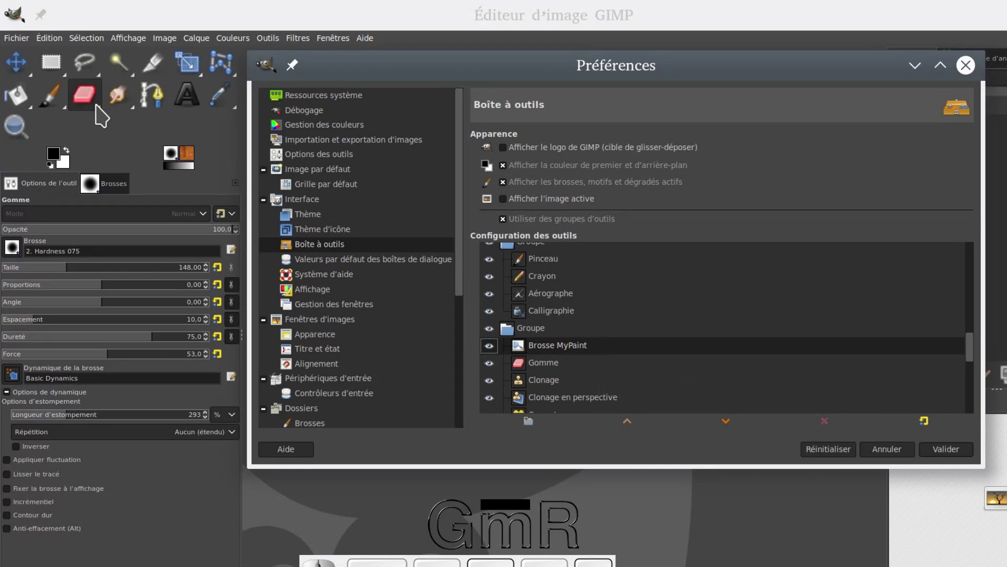
pyautogui.moveTo(104, 116); pyautogui.dragTo(369, 129)
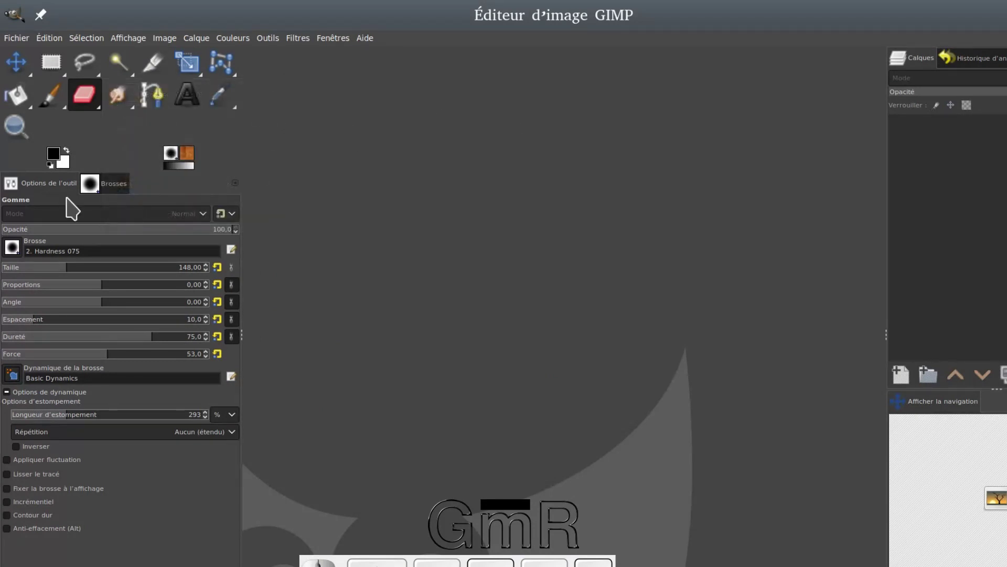
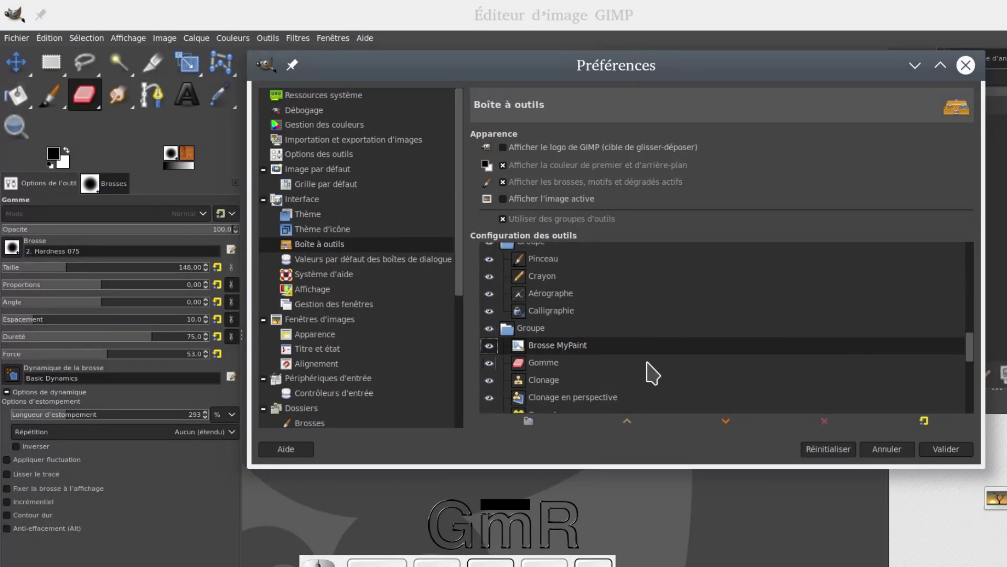
# - Move Brosse MyPaint down past Gomme and Clonage to the end of its group
pyautogui.click(543, 340)
pyautogui.click(559, 351)
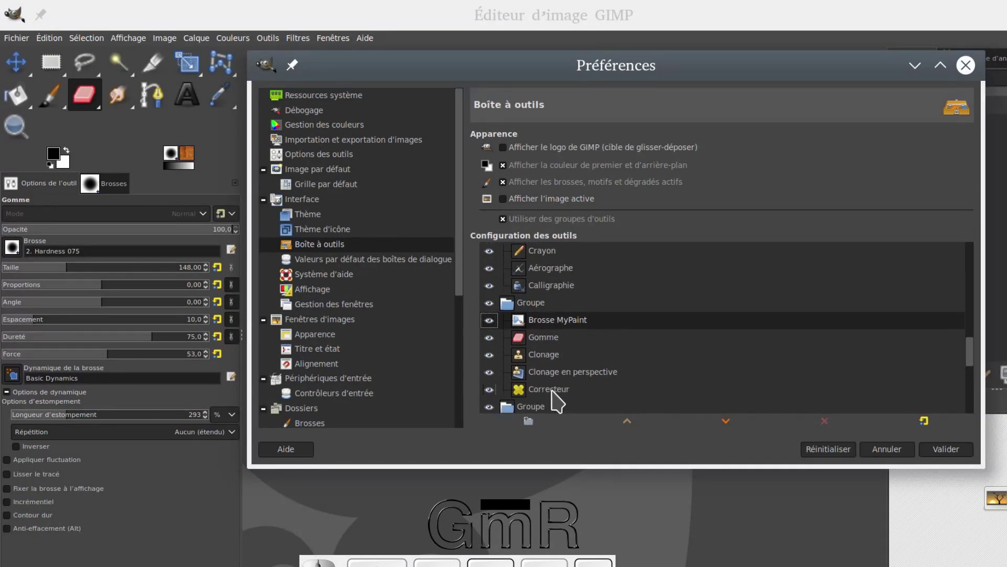
pyautogui.click(732, 426)
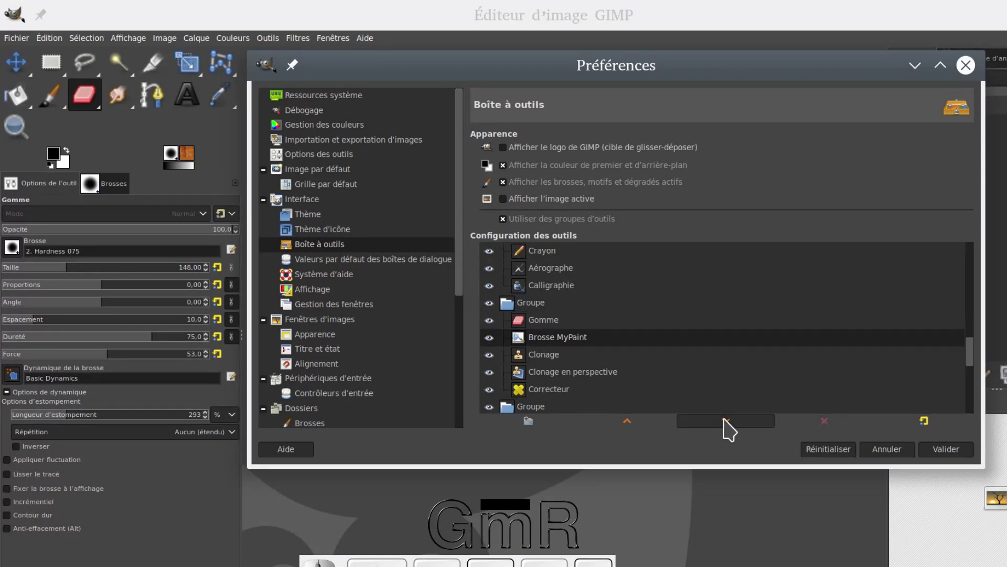
pyautogui.click(732, 427)
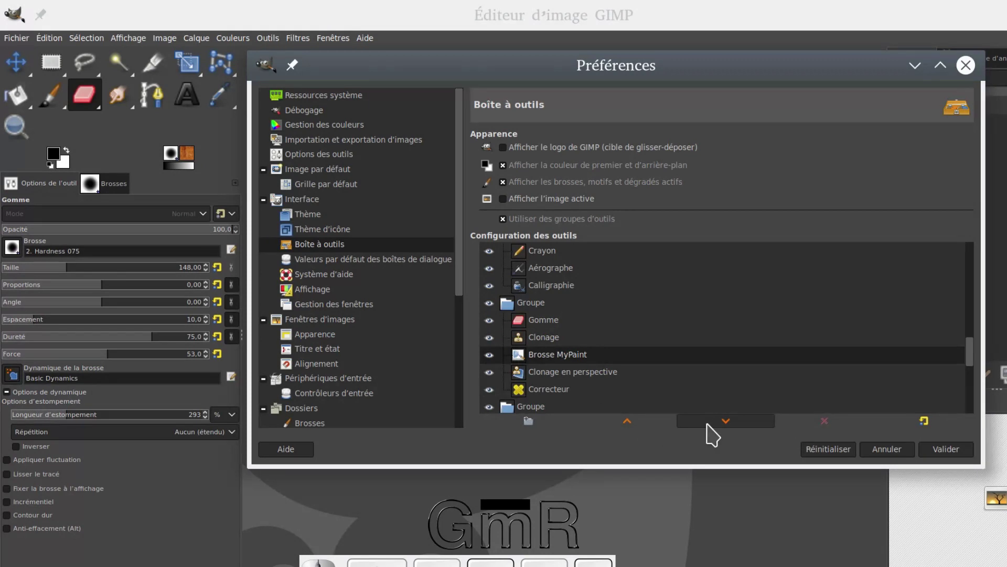
pyautogui.click(730, 433)
pyautogui.click(731, 432)
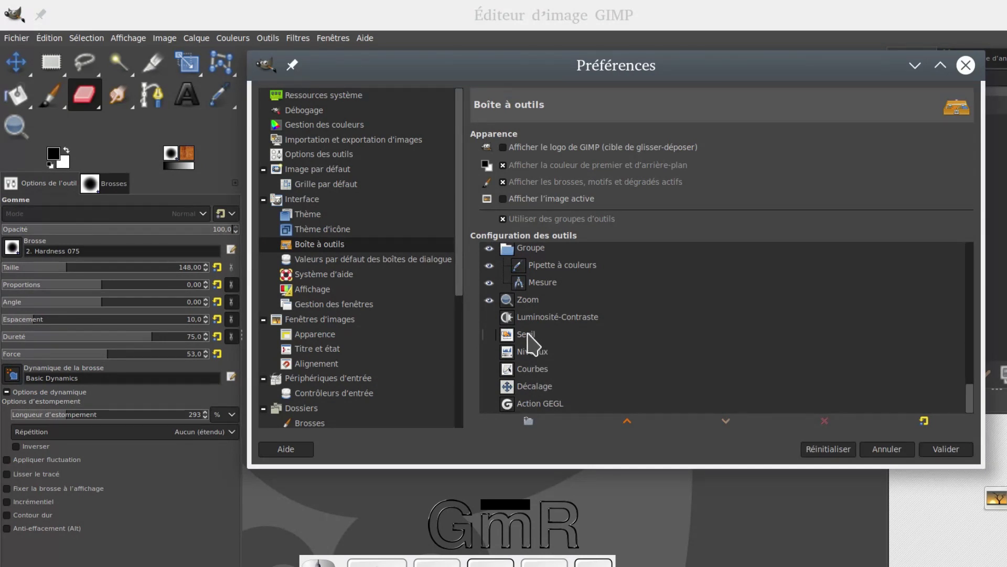
# - Create a new tool group above Luminosité-Contraste and drag the colour tools, Décalage and Action GEGL into it
pyautogui.click(536, 341)
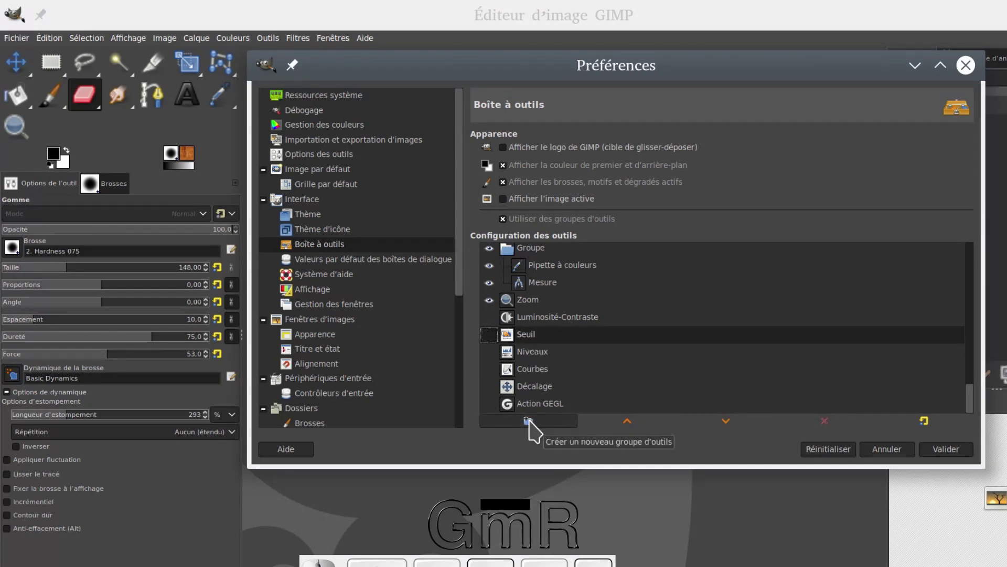
pyautogui.click(536, 427)
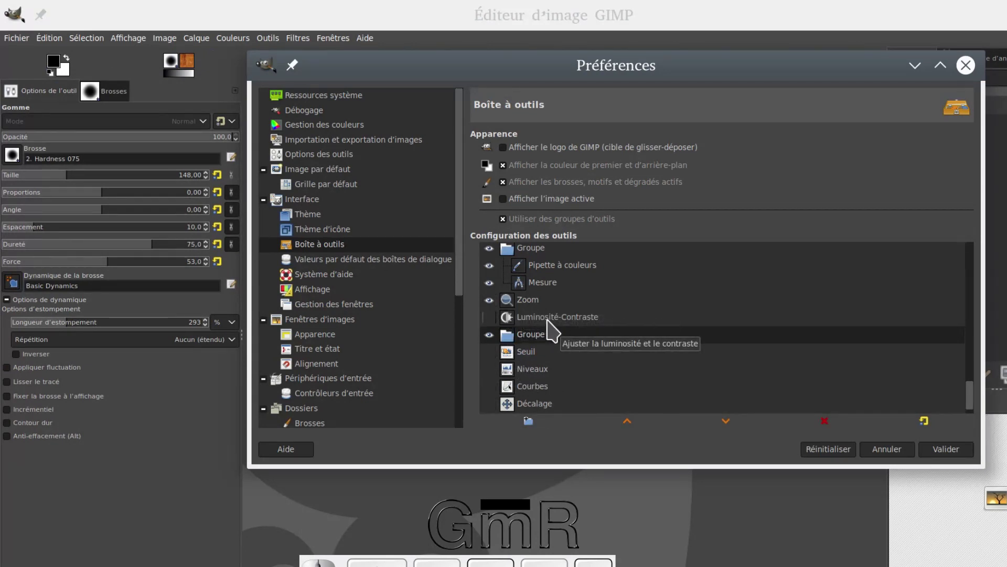
pyautogui.moveTo(554, 326); pyautogui.dragTo(551, 350)
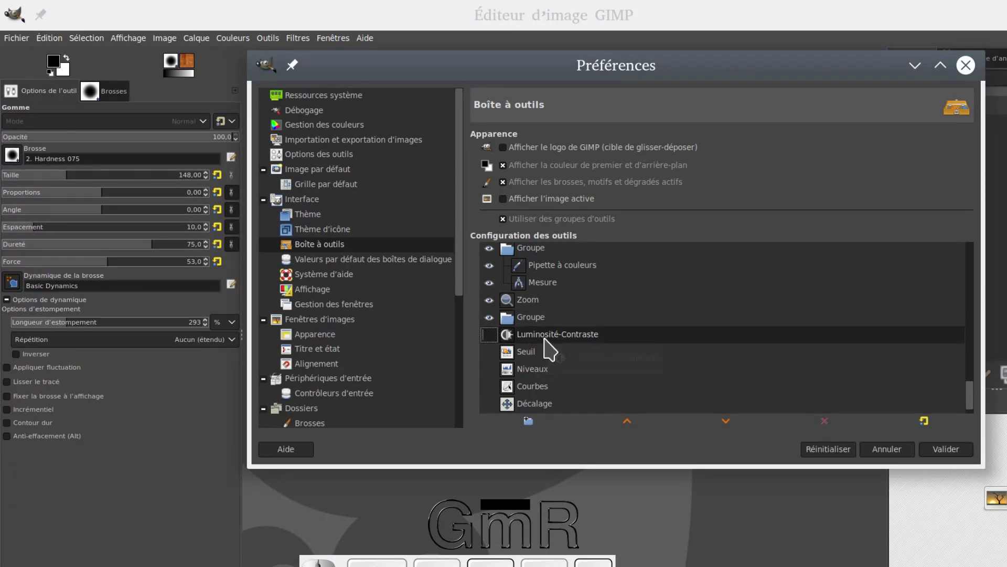
pyautogui.moveTo(521, 344); pyautogui.dragTo(563, 330)
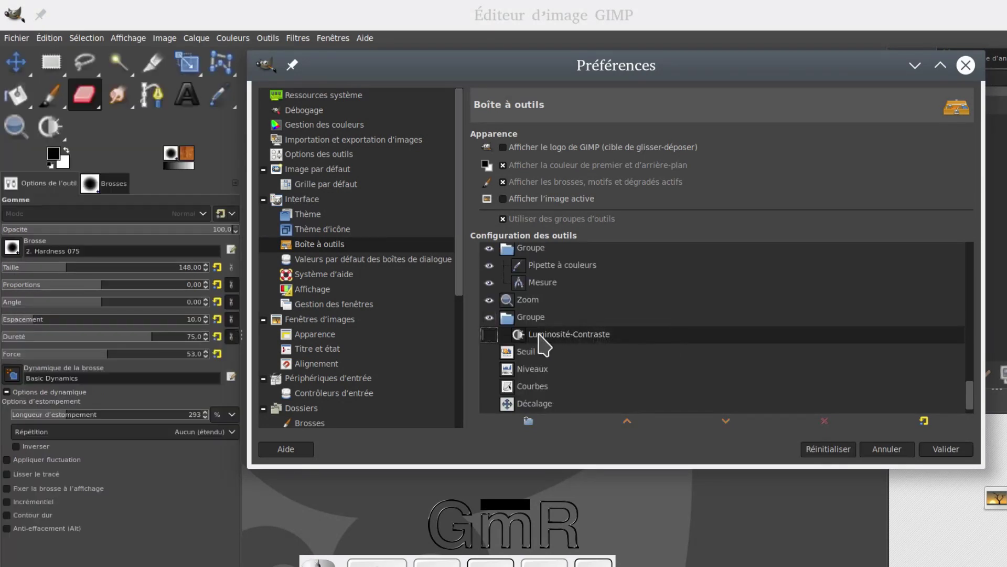
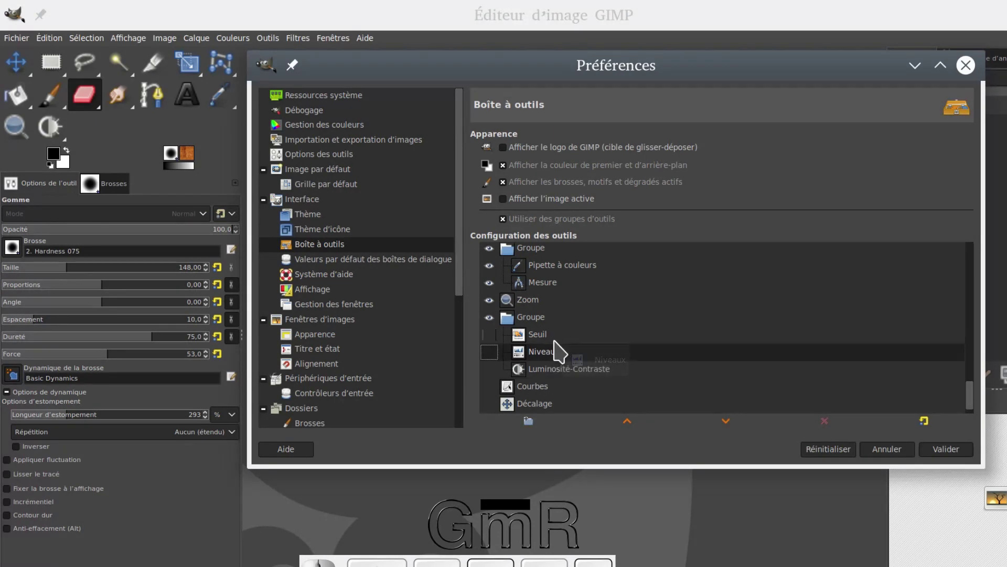
pyautogui.click(510, 396)
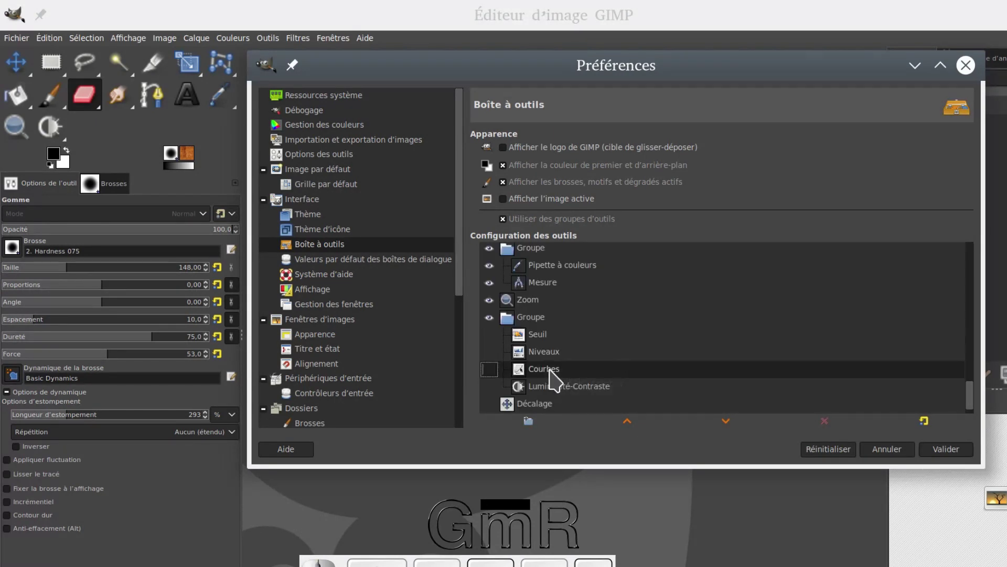
pyautogui.moveTo(536, 393); pyautogui.dragTo(579, 381)
pyautogui.moveTo(552, 412); pyautogui.dragTo(582, 387)
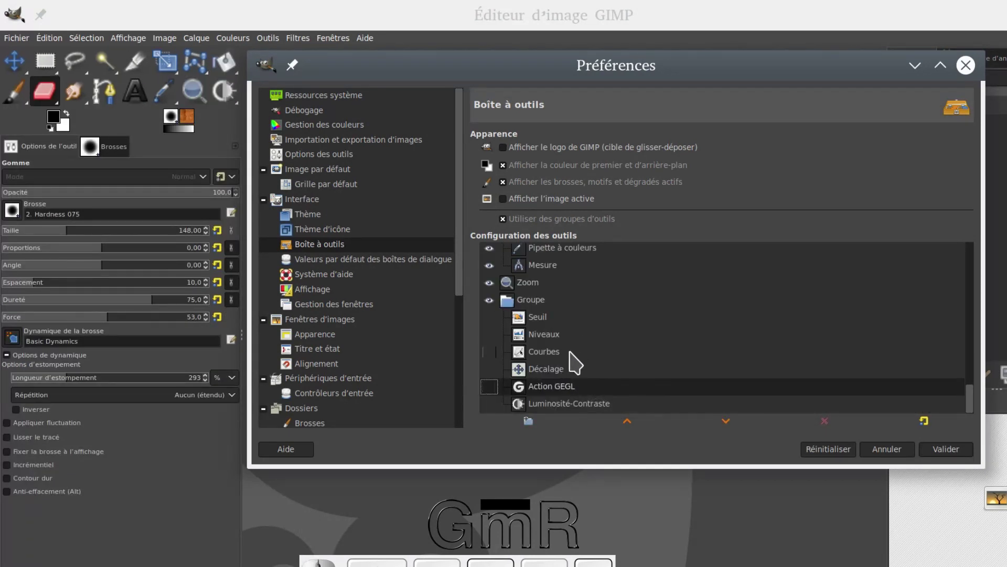
# - Turn on the eye icon for each of the six tools in the new group
pyautogui.click(501, 328)
pyautogui.click(498, 346)
pyautogui.click(496, 358)
pyautogui.click(496, 374)
pyautogui.click(496, 394)
pyautogui.click(498, 414)
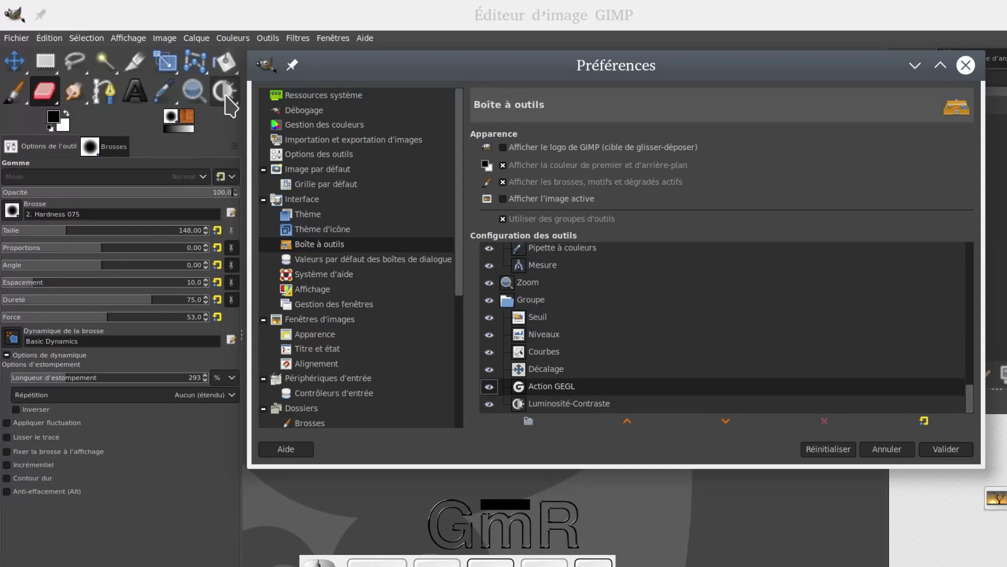
# - Scroll back to the top of the tool list and select the first group
pyautogui.moveTo(231, 102); pyautogui.dragTo(223, 115)
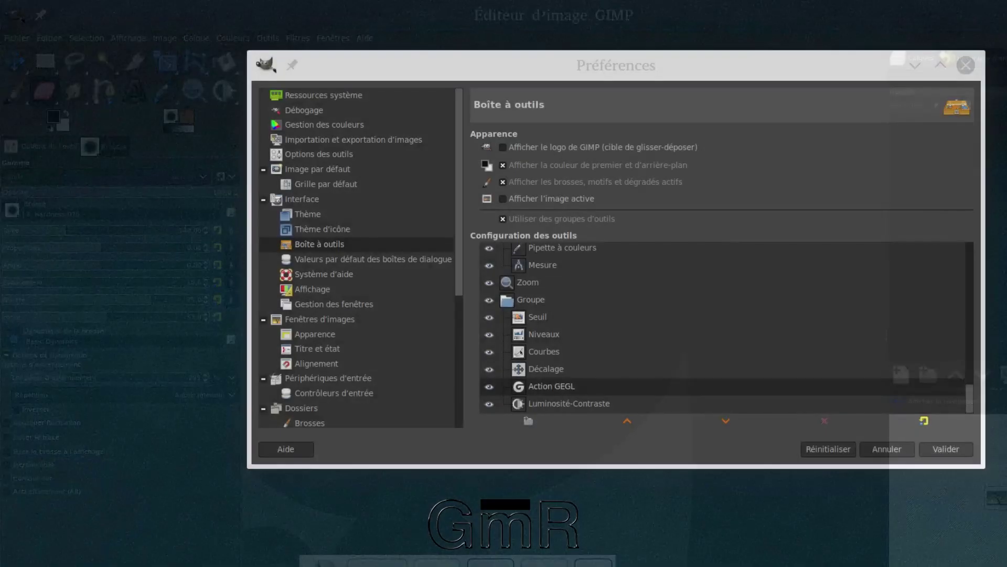
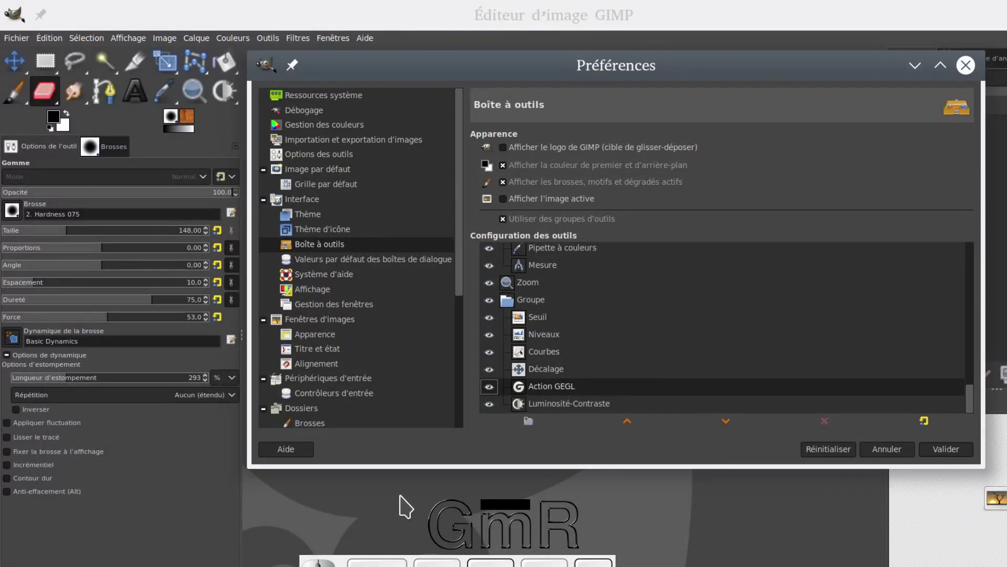
pyautogui.scroll(3)
pyautogui.scroll(3)
pyautogui.scroll(3)
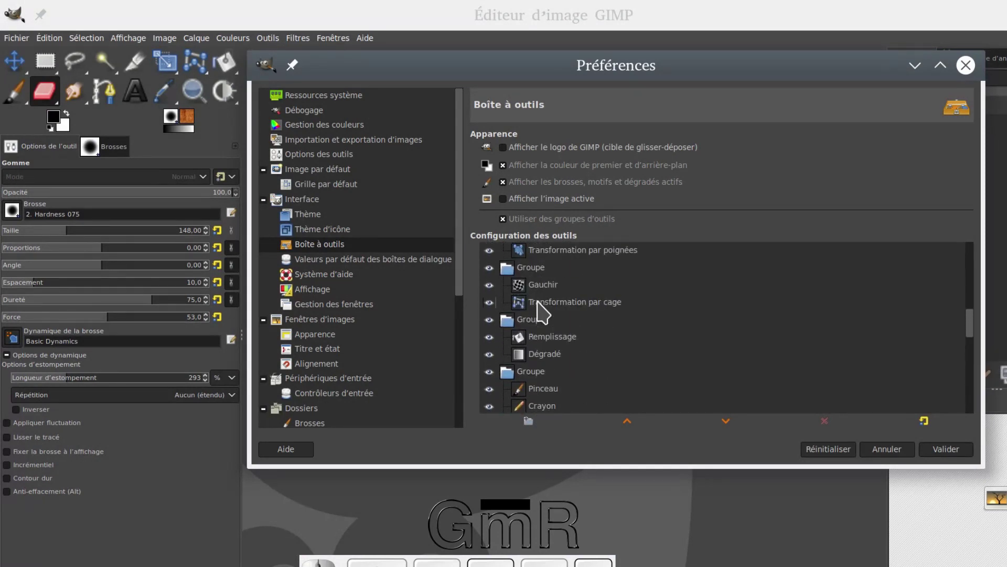
pyautogui.scroll(3)
pyautogui.scroll(3)
pyautogui.scroll(3)
pyautogui.click(541, 266)
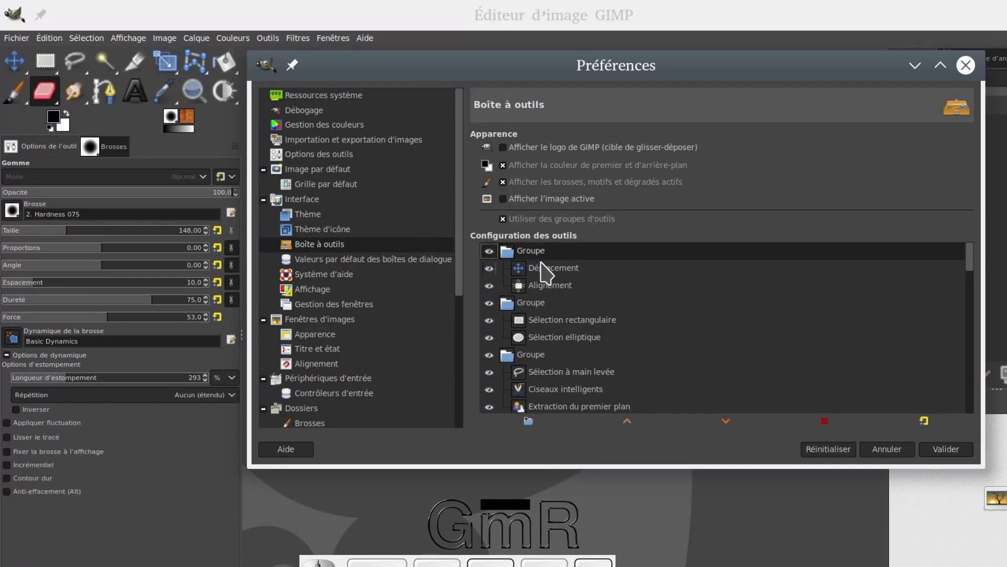
# - Move the first tool group down one place and select Luminosité-Contraste in the list
pyautogui.click(537, 265)
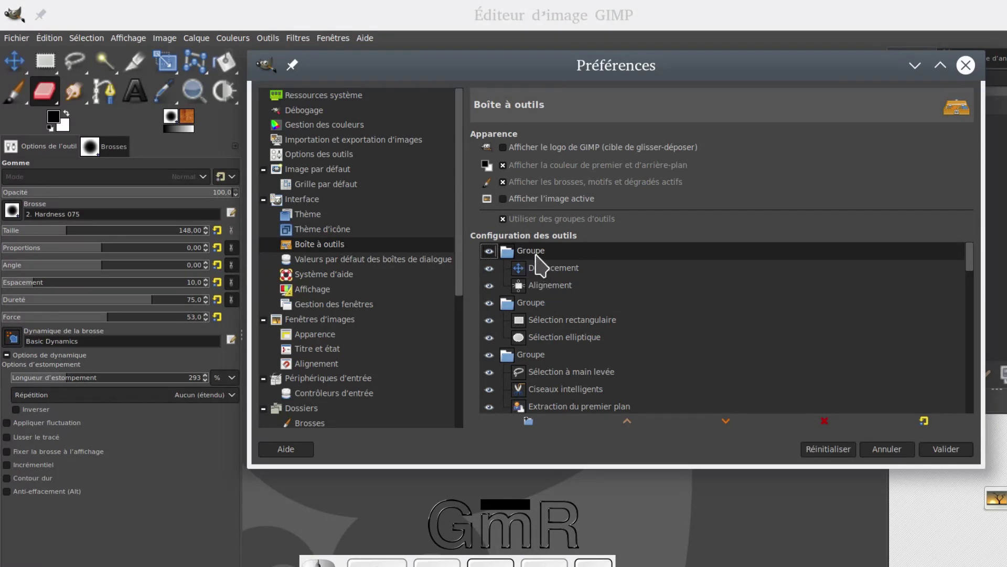
pyautogui.click(544, 260)
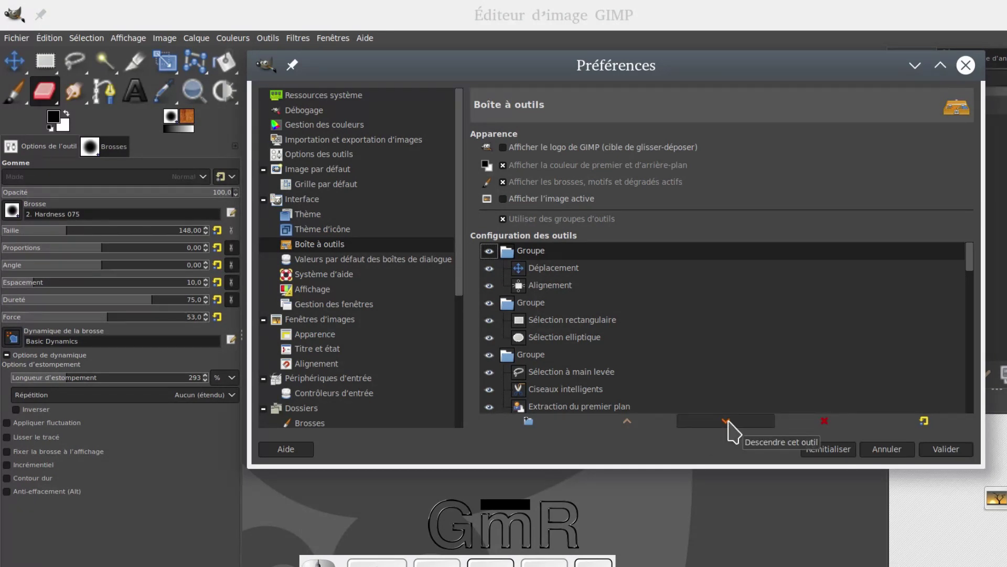
pyautogui.click(737, 433)
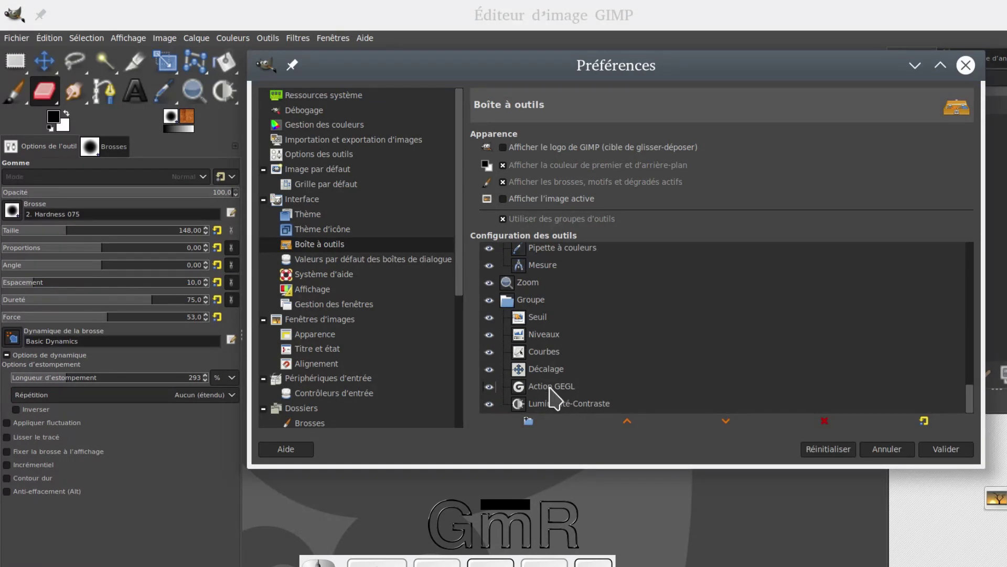
pyautogui.click(553, 409)
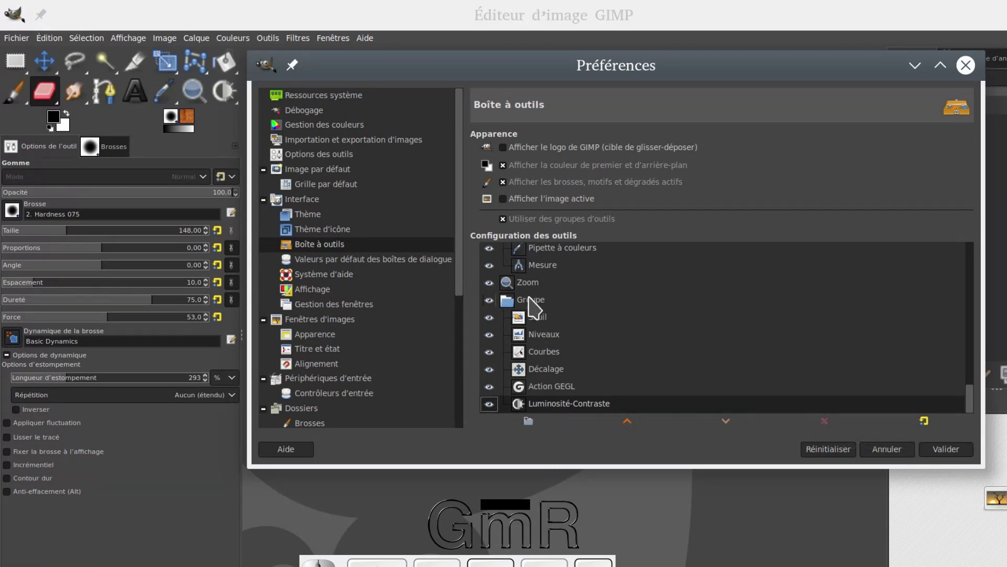
pyautogui.click(537, 304)
pyautogui.moveTo(554, 405); pyautogui.dragTo(830, 429)
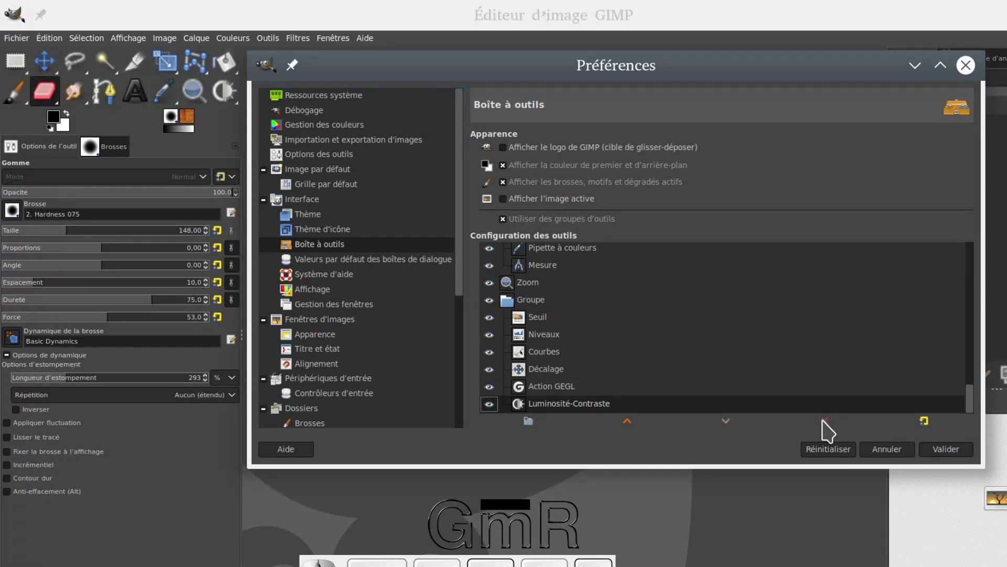
# - Hide Luminosité-Contraste from the toolbox via its eye icon
pyautogui.click(832, 432)
pyautogui.click(832, 430)
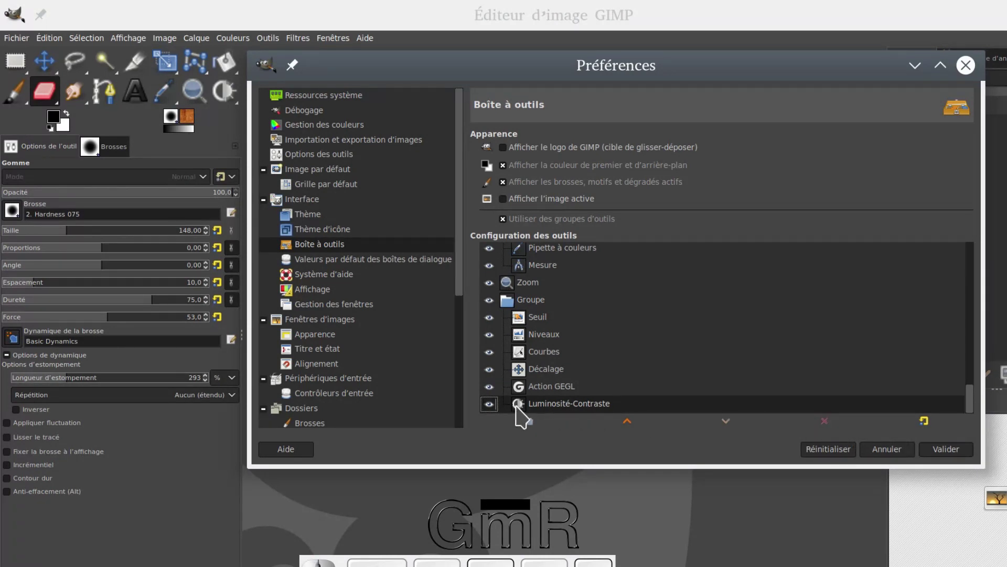
pyautogui.click(543, 410)
pyautogui.click(497, 413)
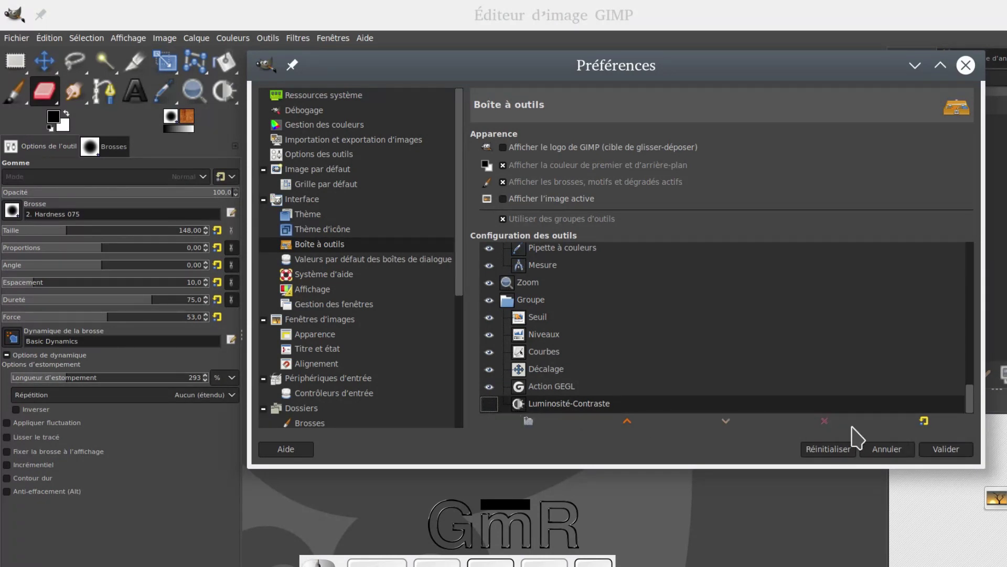
pyautogui.click(835, 433)
pyautogui.click(835, 433)
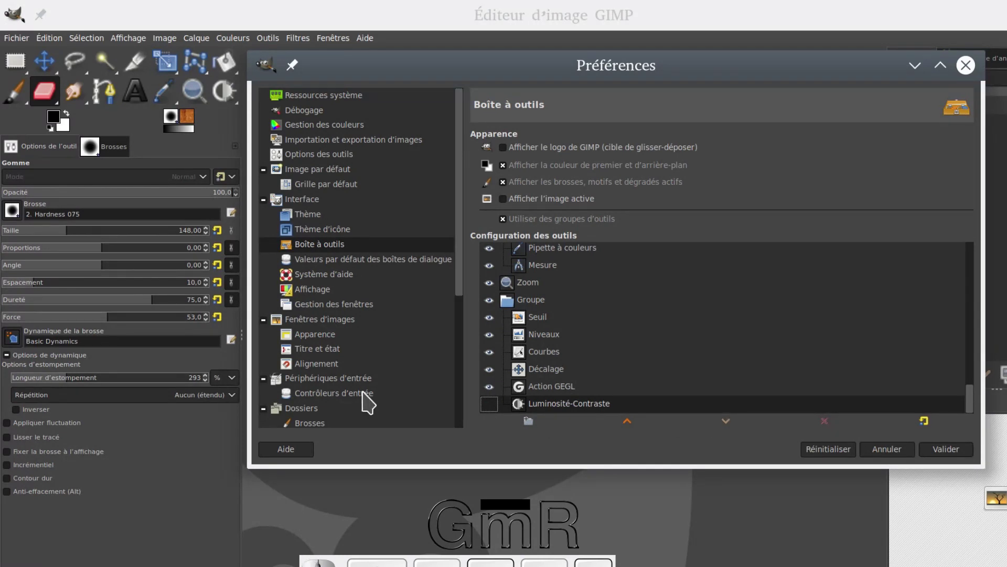
# - Delete the Groupe holding Seuil, Niveaux and Courbes so its tools stand alone, then select Mesure
pyautogui.click(537, 310)
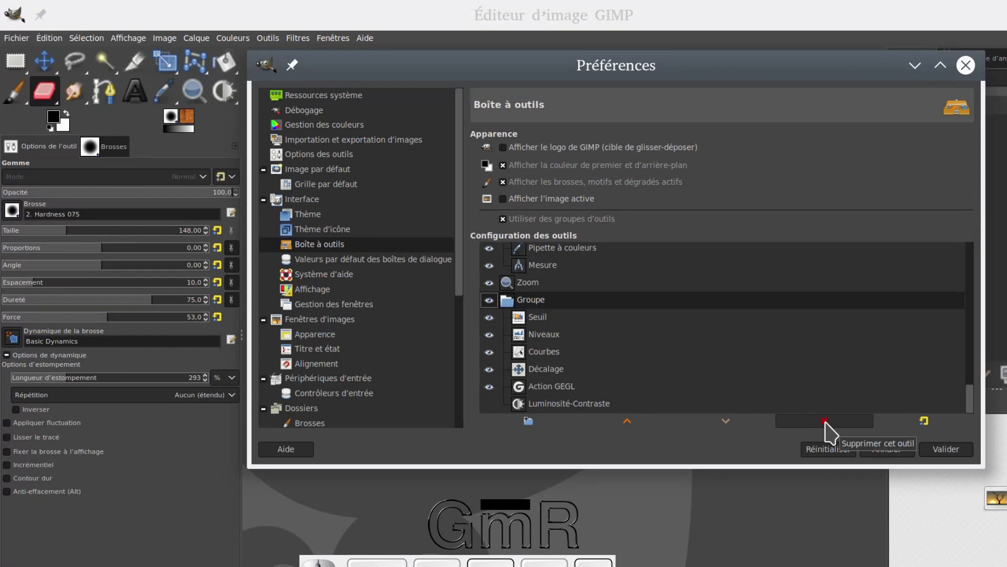
pyautogui.click(833, 430)
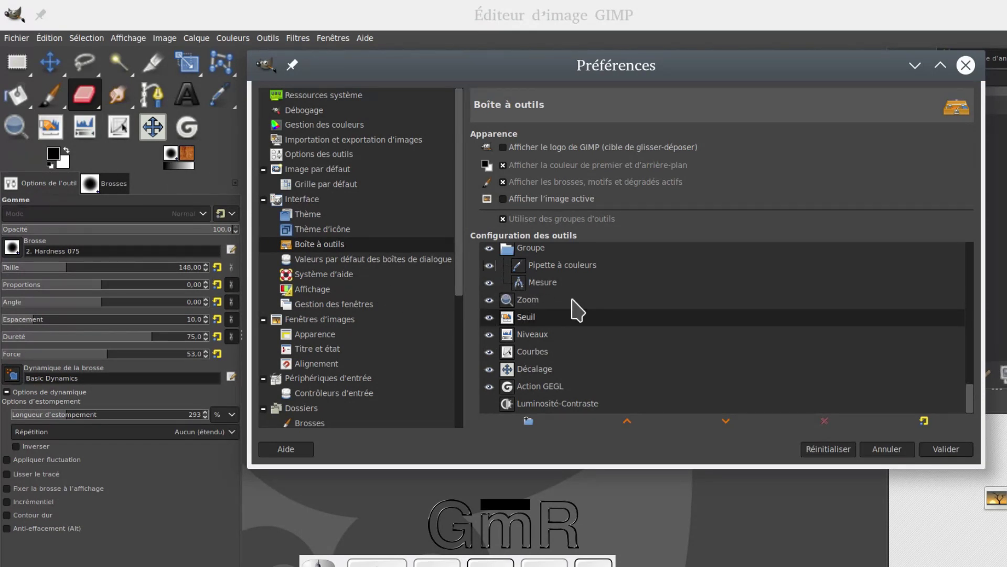
pyautogui.click(552, 294)
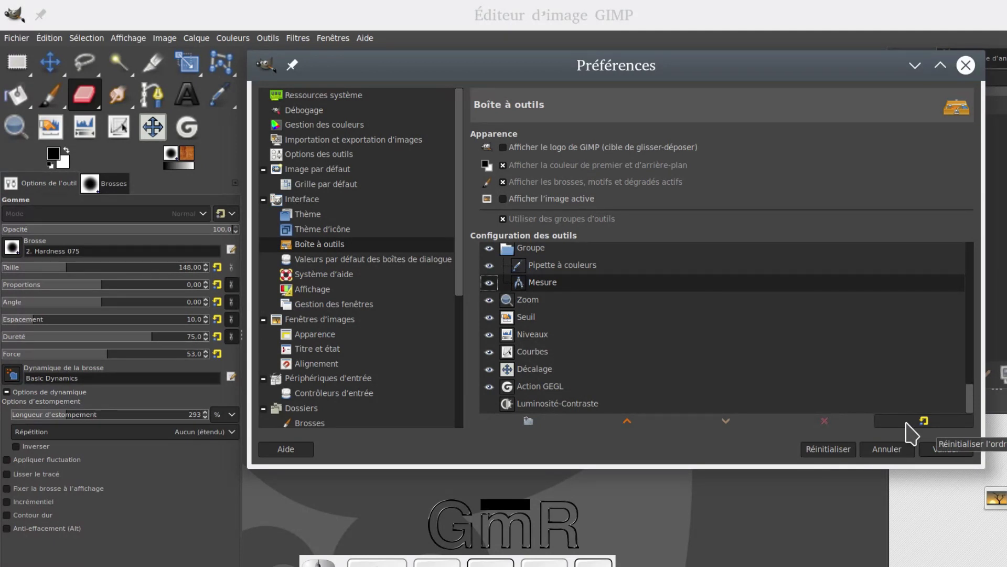
# - Réinitialiser l'ordre, hide the move/alignment, rectangle/ellipse and freehand selection groups, and Valider
pyautogui.click(915, 434)
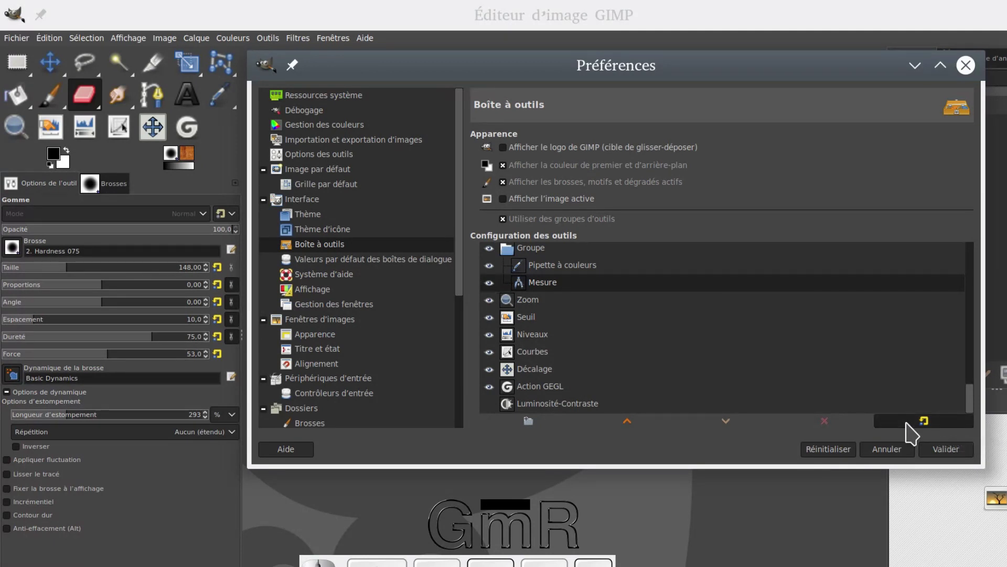
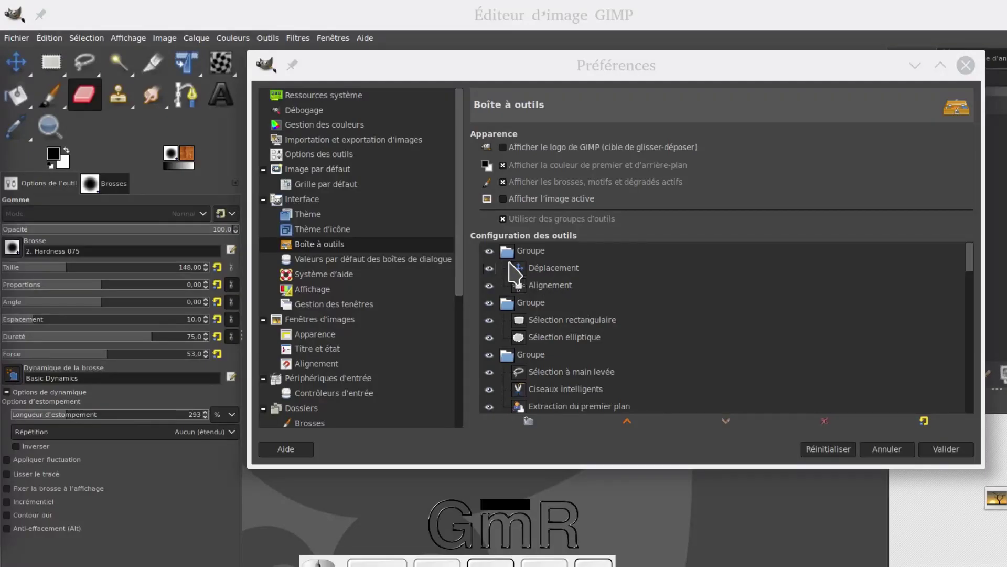
pyautogui.click(496, 261)
pyautogui.click(497, 312)
pyautogui.click(496, 364)
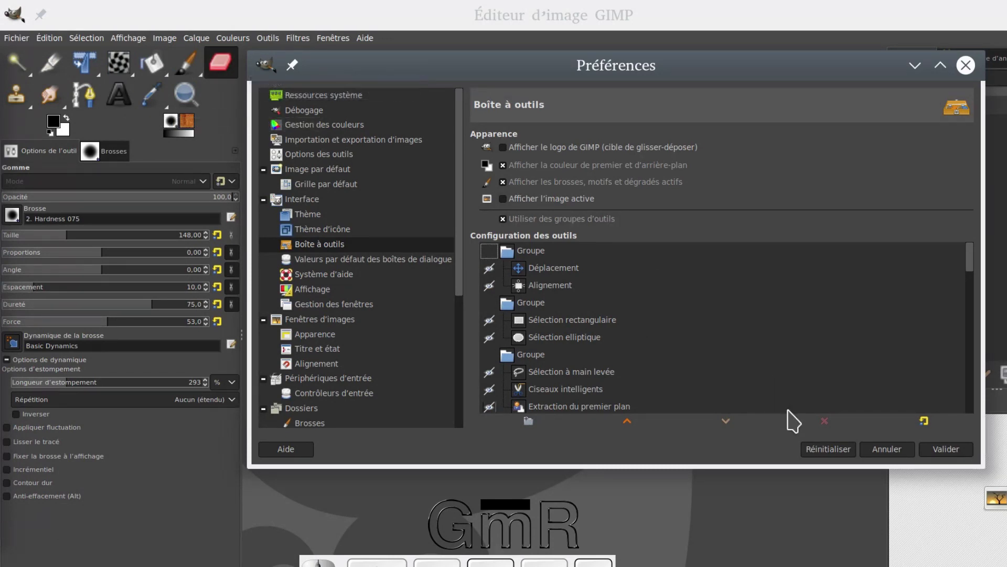
pyautogui.click(963, 457)
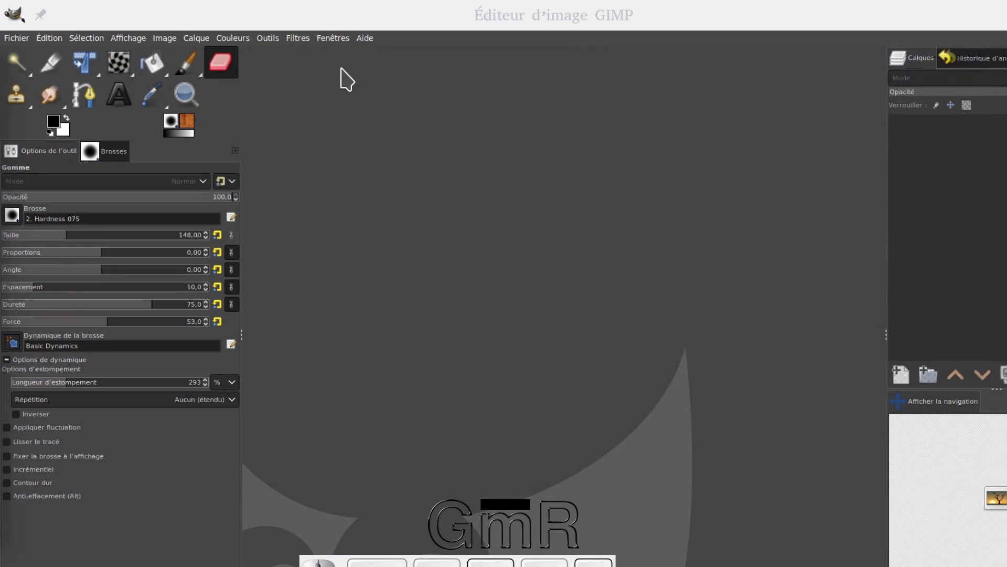
pyautogui.click(485, 207)
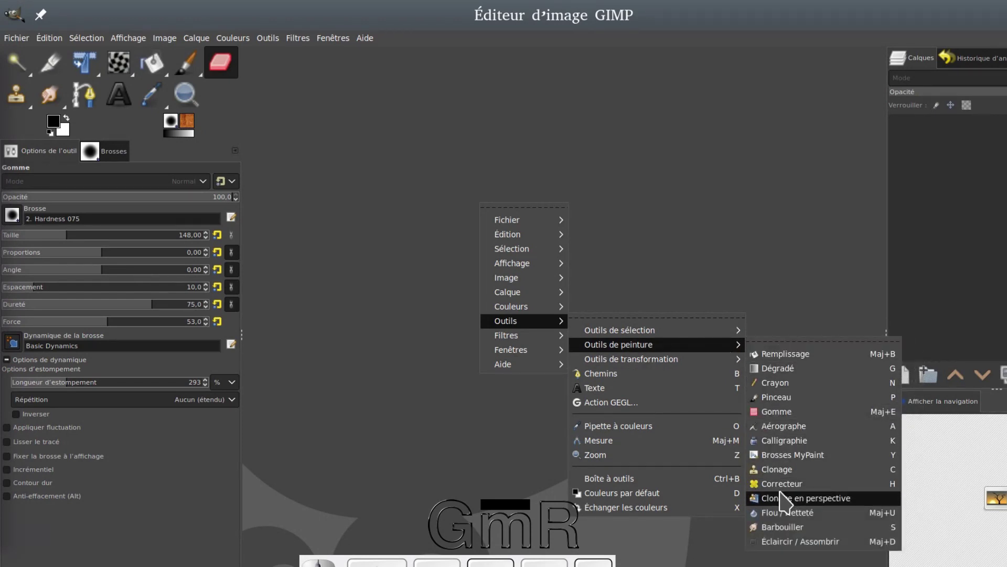
pyautogui.click(637, 212)
pyautogui.click(277, 43)
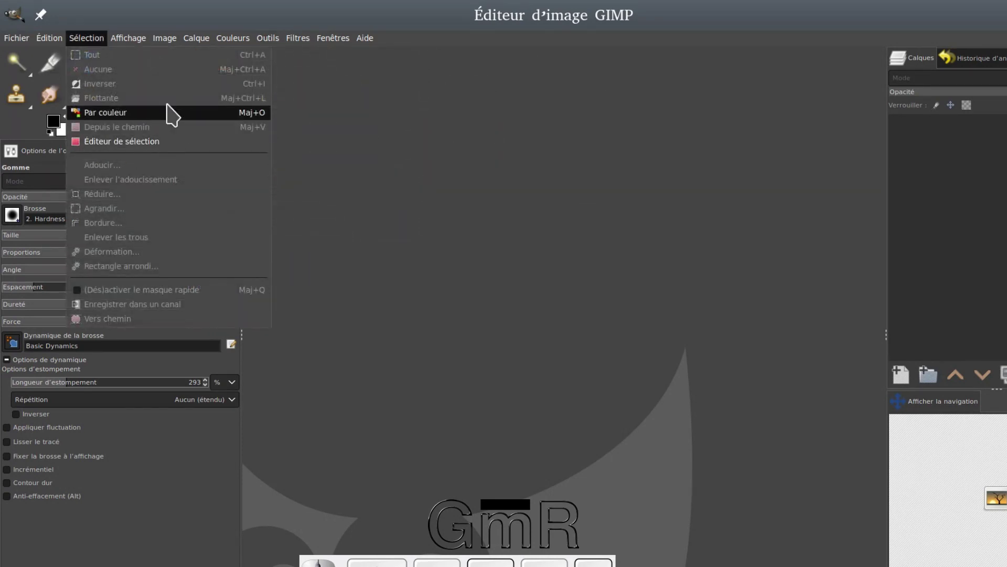
pyautogui.click(363, 87)
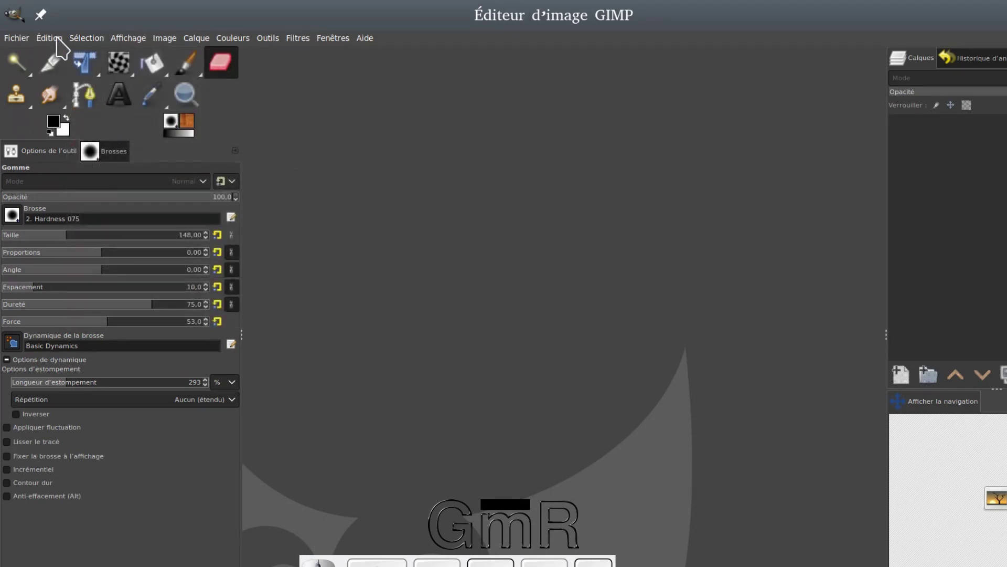
# - Reopen Preferences on Boîte à outils and Réinitialiser l'ordre to restore all default tools
pyautogui.click(58, 44)
pyautogui.click(79, 374)
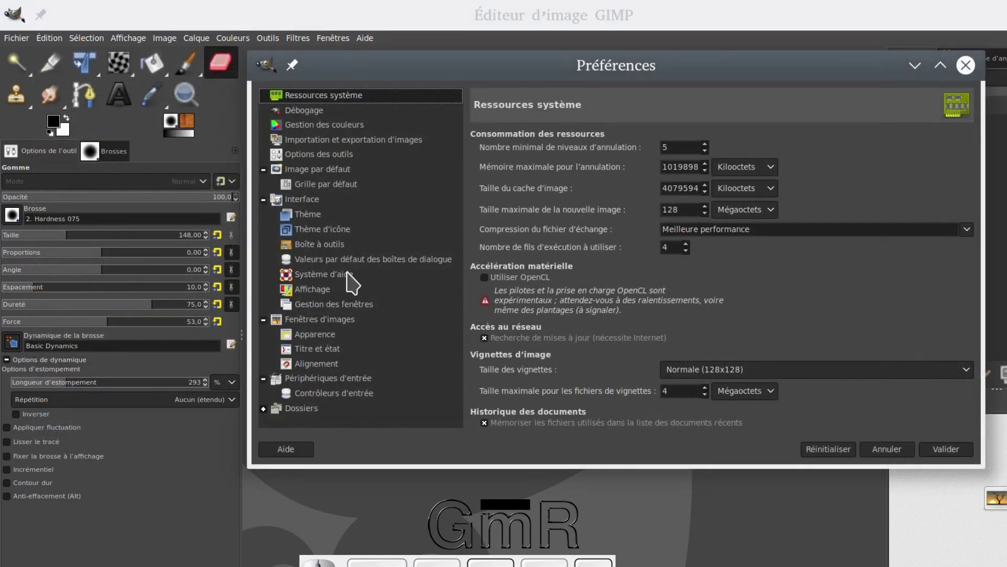
pyautogui.click(338, 257)
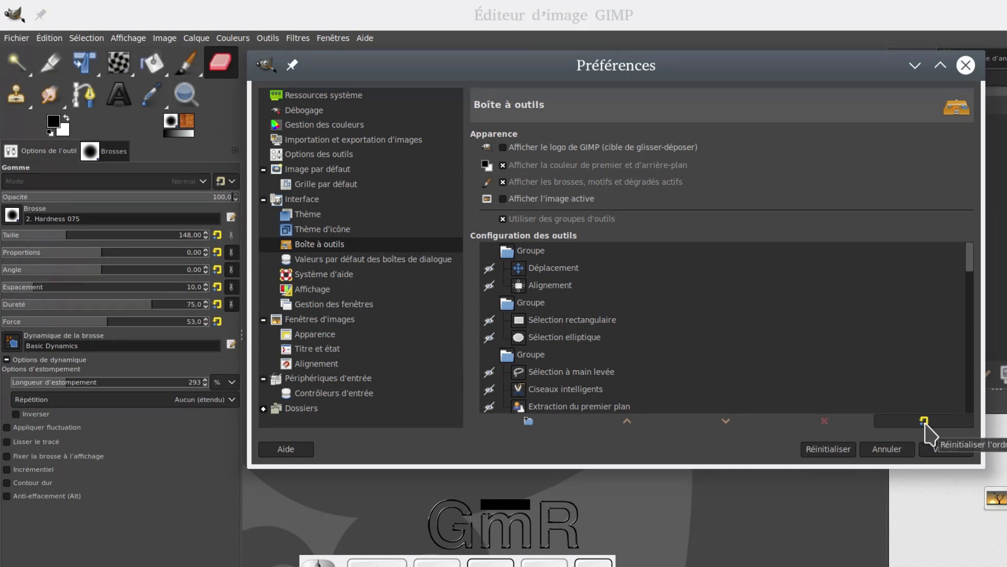
pyautogui.click(933, 432)
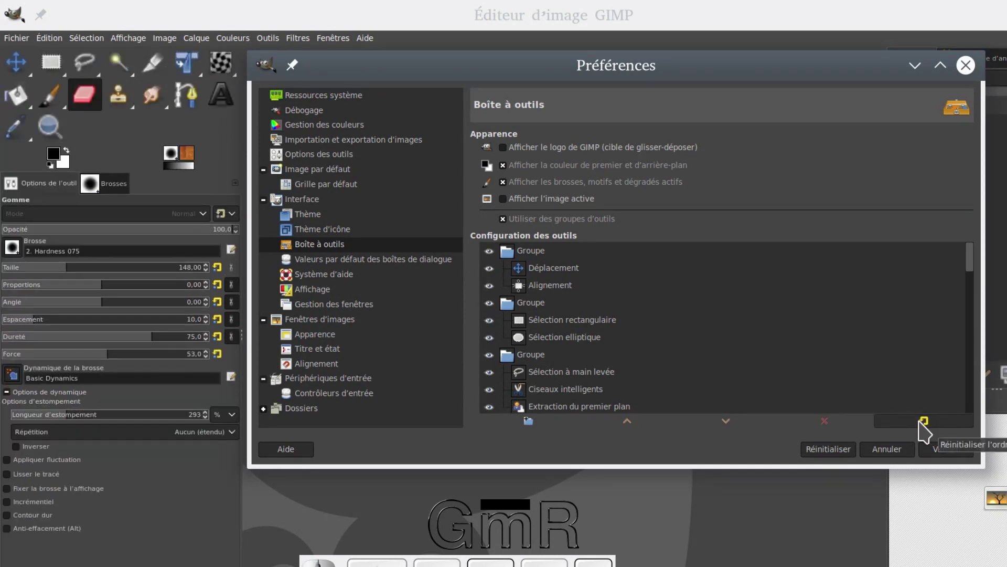
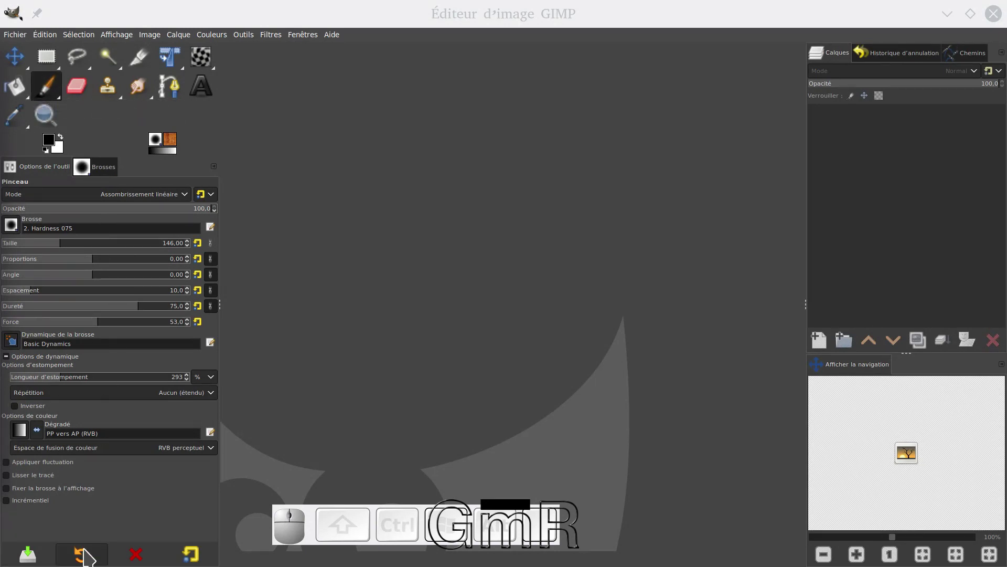
# - Return to the Paintbrush tool and reset its options to the defaults
pyautogui.click(24, 56)
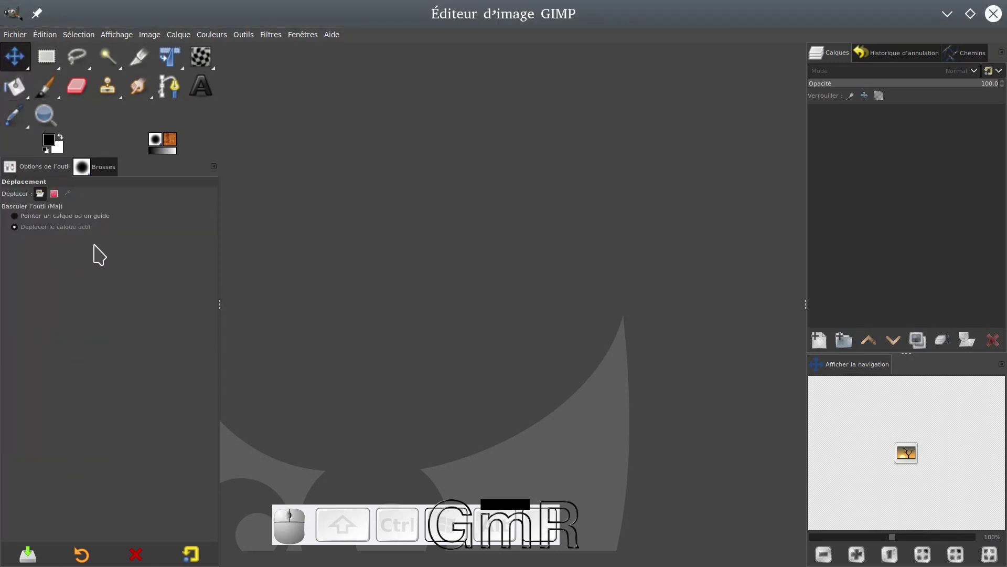
pyautogui.click(57, 89)
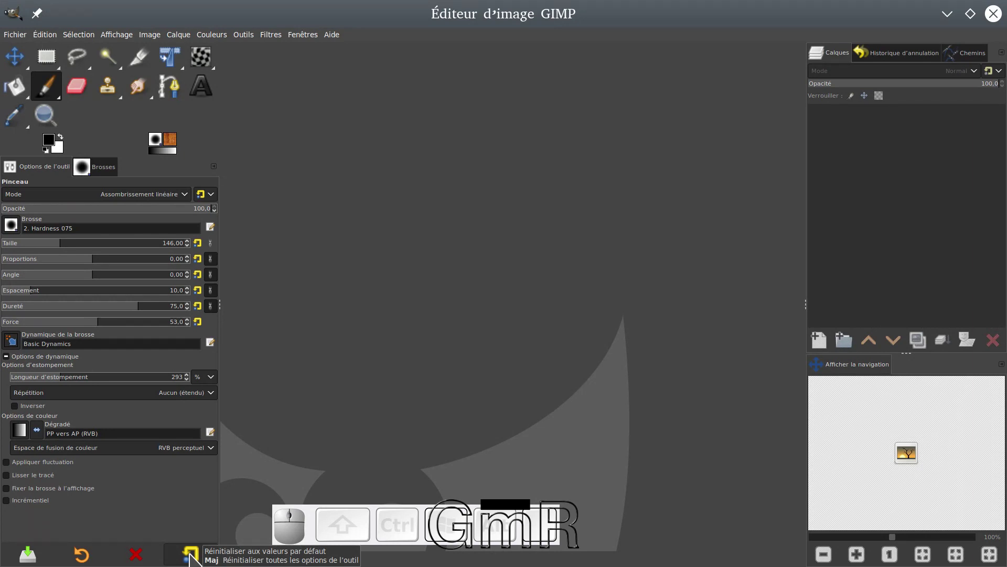
pyautogui.click(194, 559)
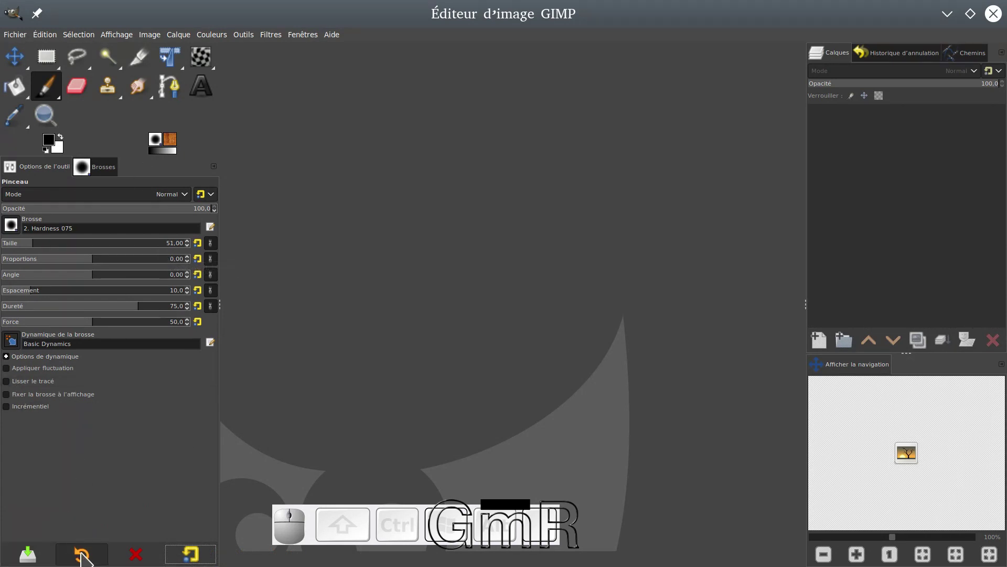
# - Load the Splatters preset from the saved paintbrush presets and bring up the brush chooser
pyautogui.click(87, 559)
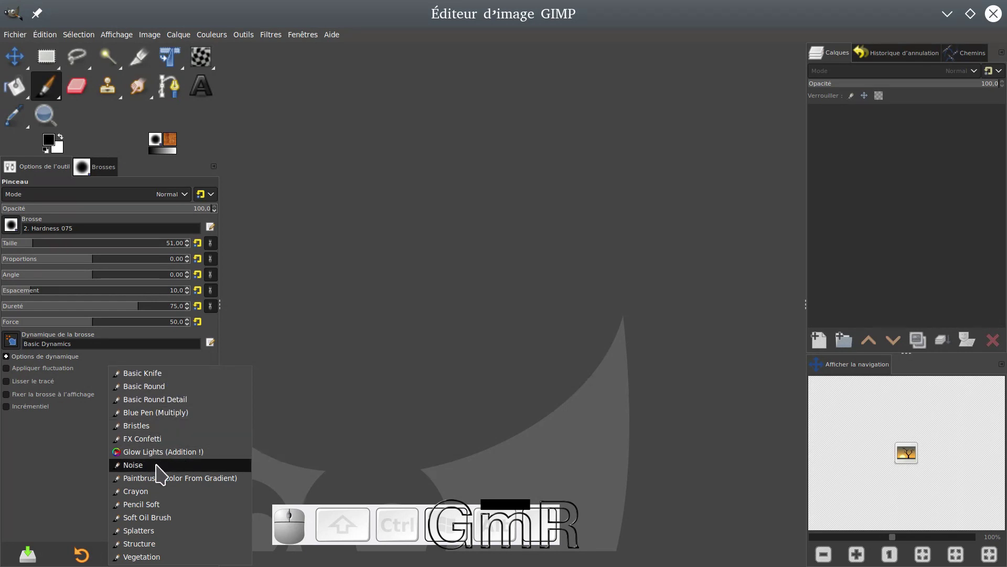
pyautogui.scroll(-3)
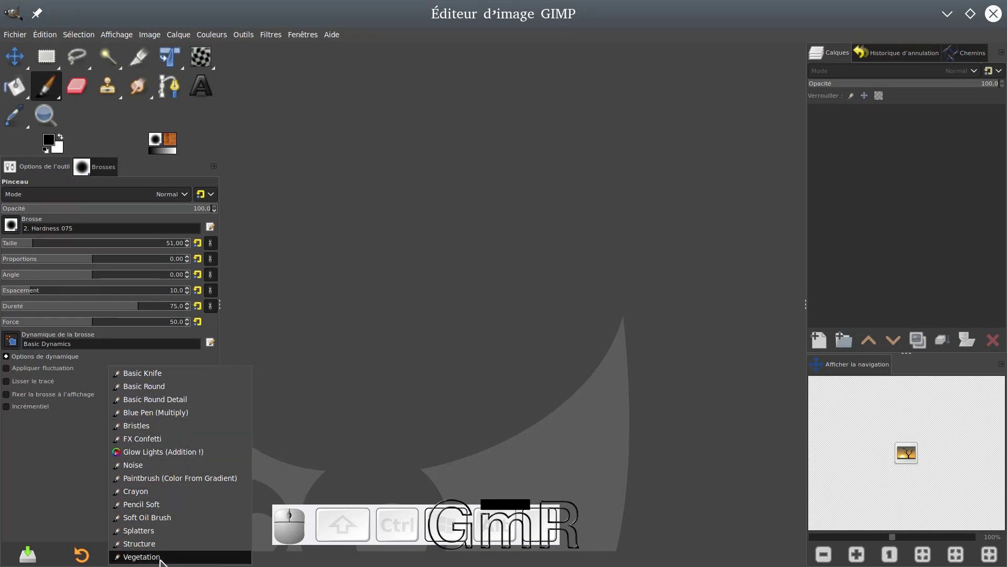
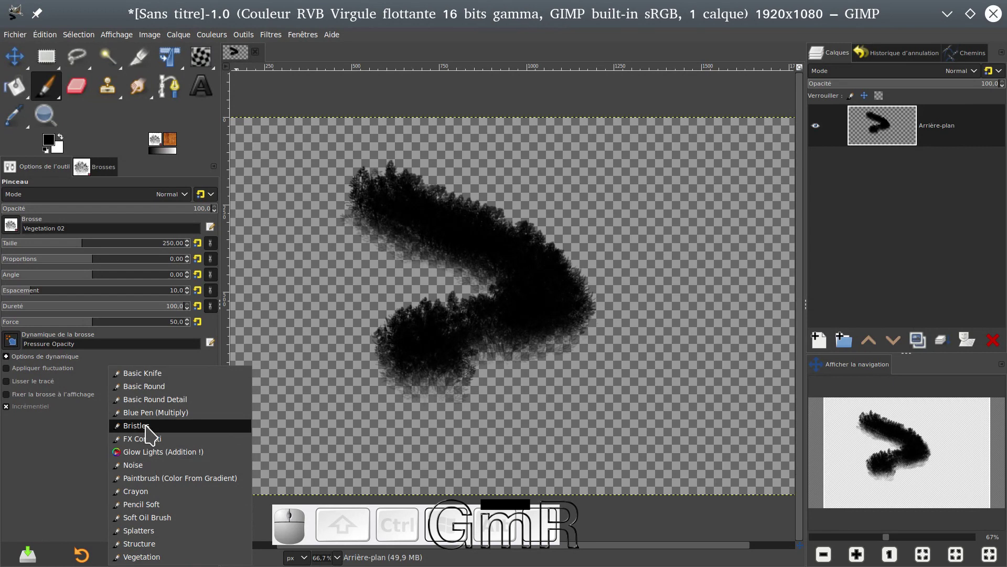
pyautogui.click(150, 536)
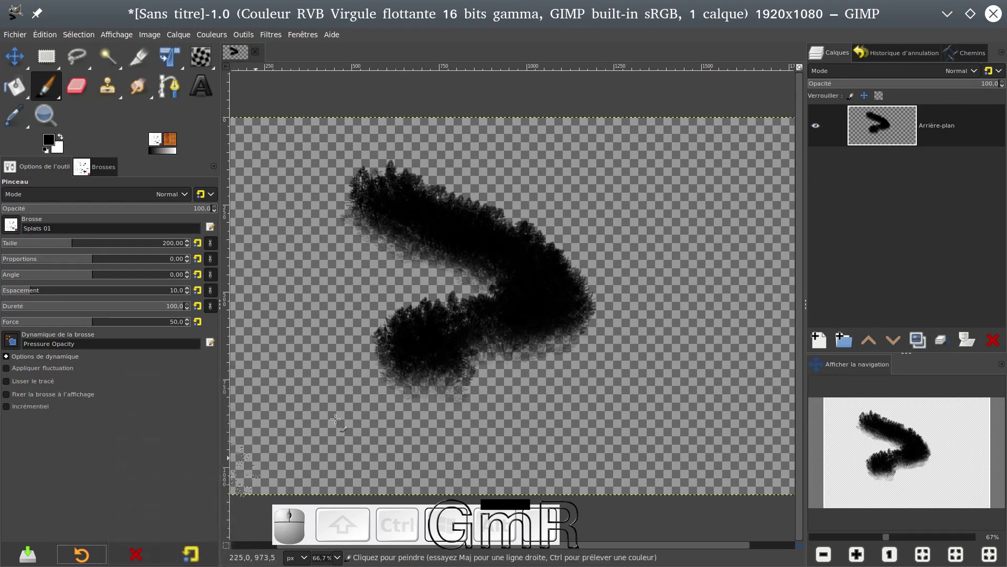
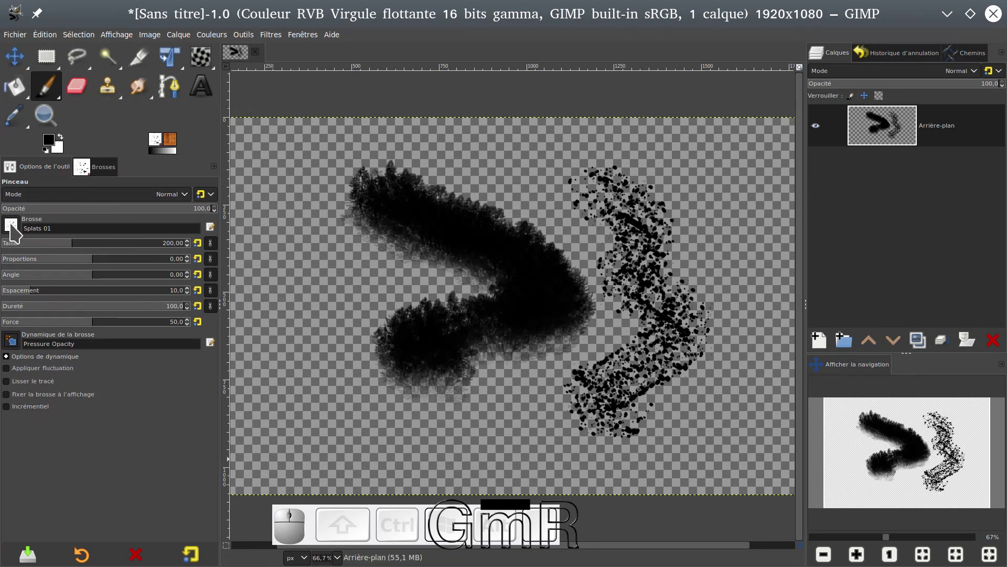
pyautogui.click(16, 229)
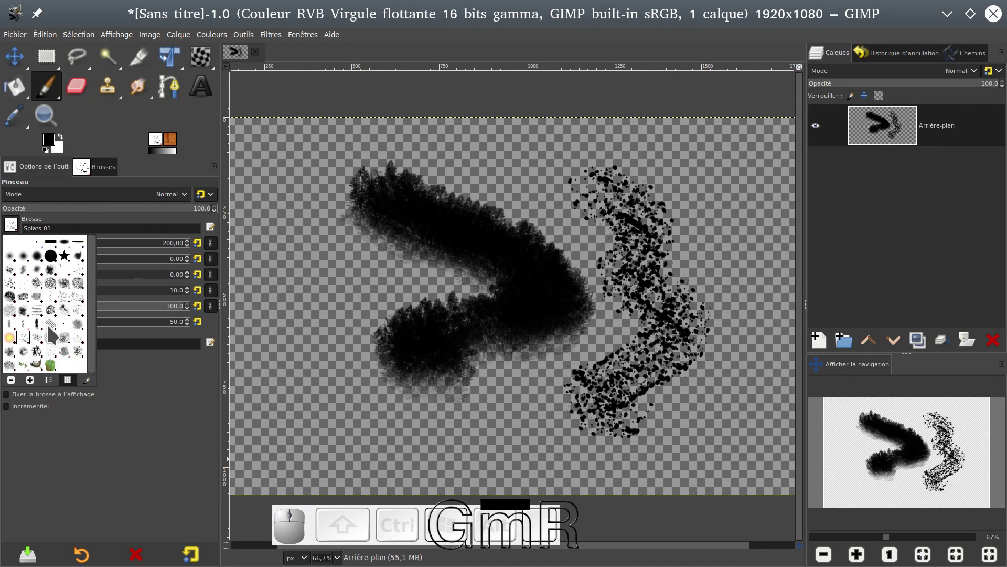
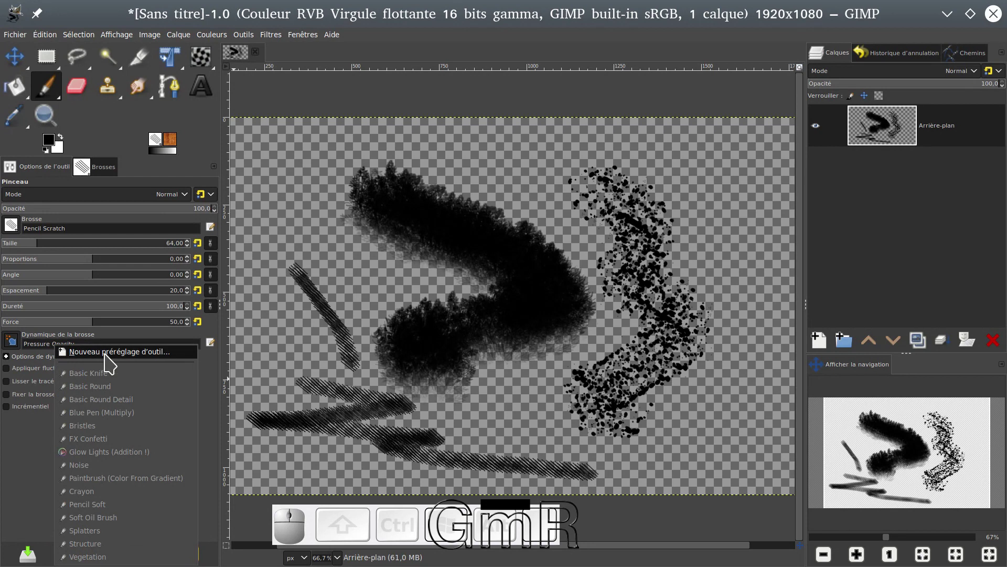
# - Start naming the new Paintbrush preset '001 - ' in the Tool Preset Editor name field
pyautogui.click(111, 360)
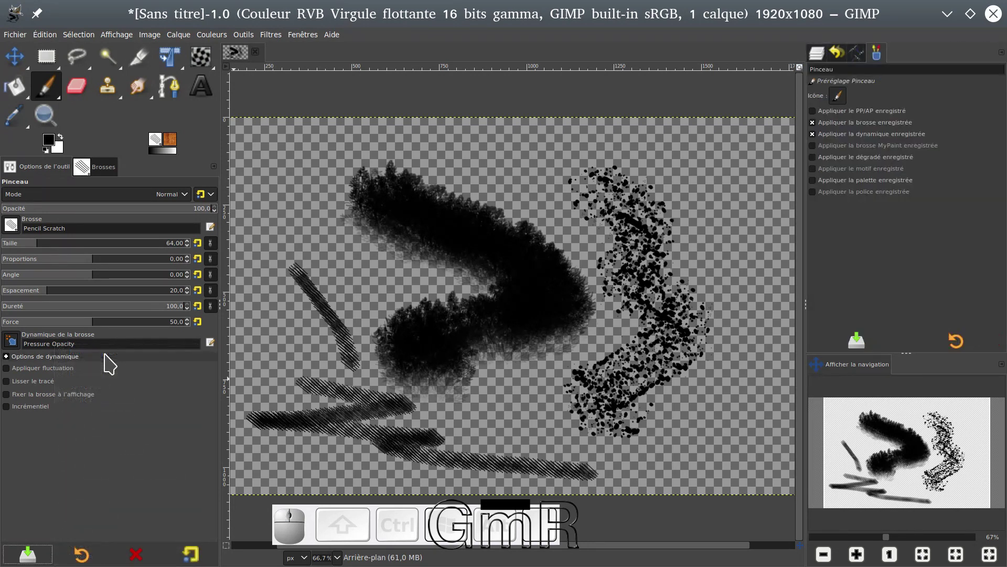
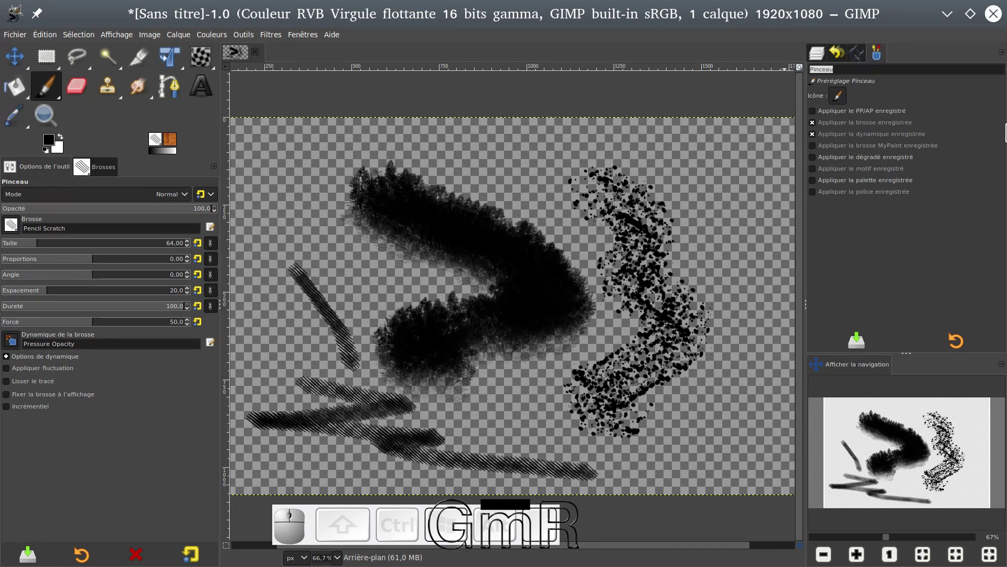
pyautogui.press('0')
pyautogui.press('1')
pyautogui.press('space')
pyautogui.press('-')
pyautogui.press('space')
pyautogui.press('Tab')
pyautogui.press('space')
pyautogui.press('v')
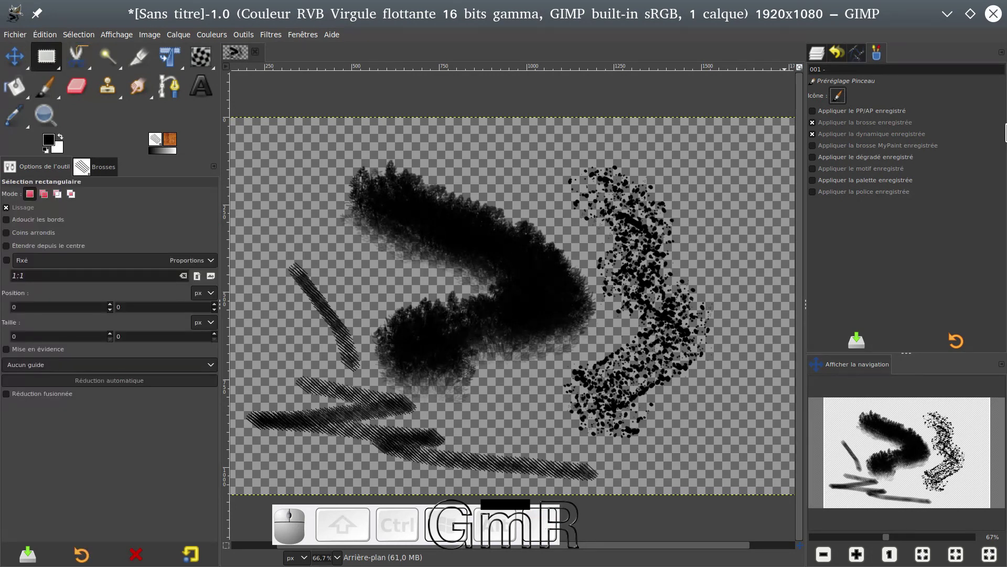
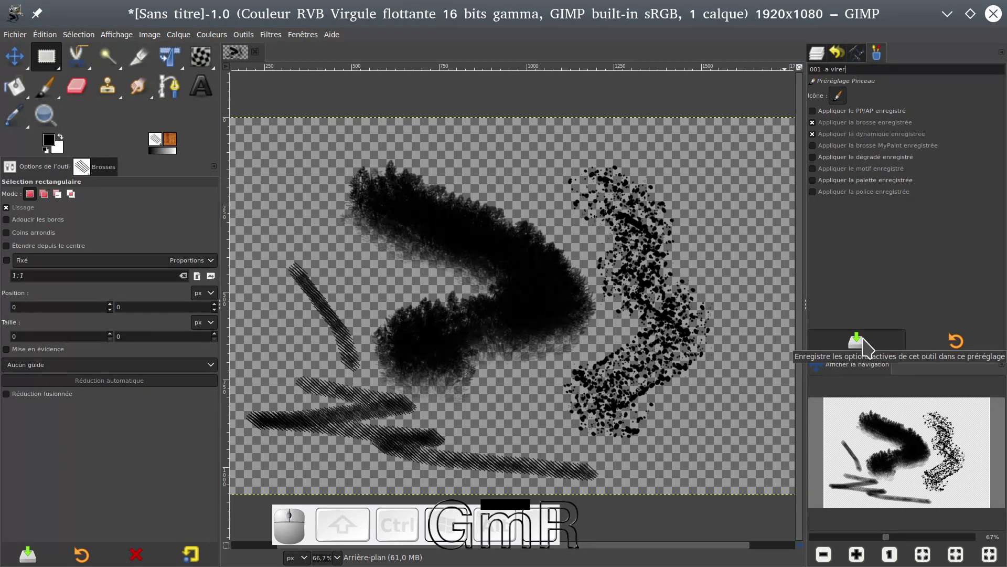
# - With the preset named '001 -a virer', bring up the choices for setting its icon
pyautogui.click(847, 98)
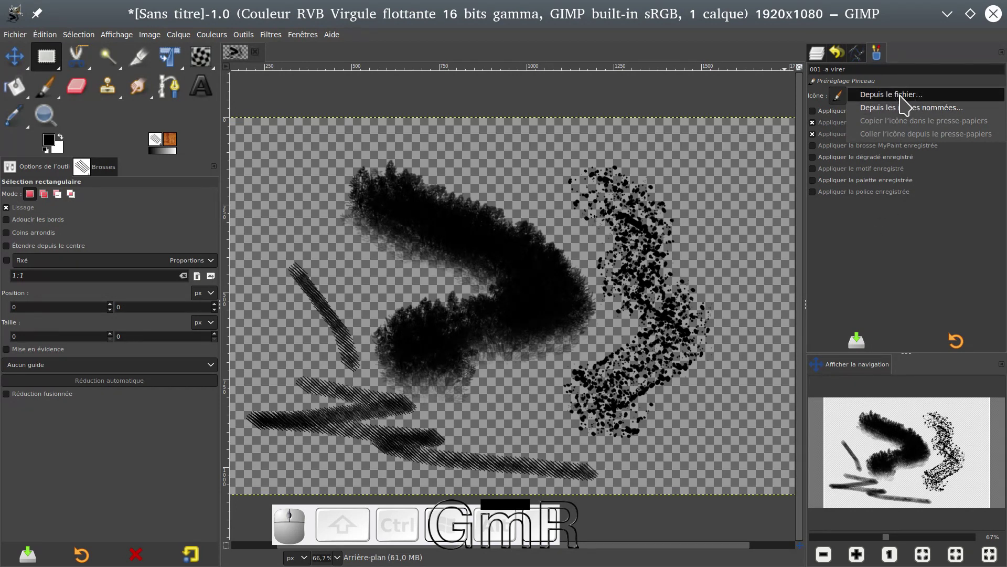
# - Cancel loading an icon from a file and attempt to save the tool options into the preset
pyautogui.click(908, 100)
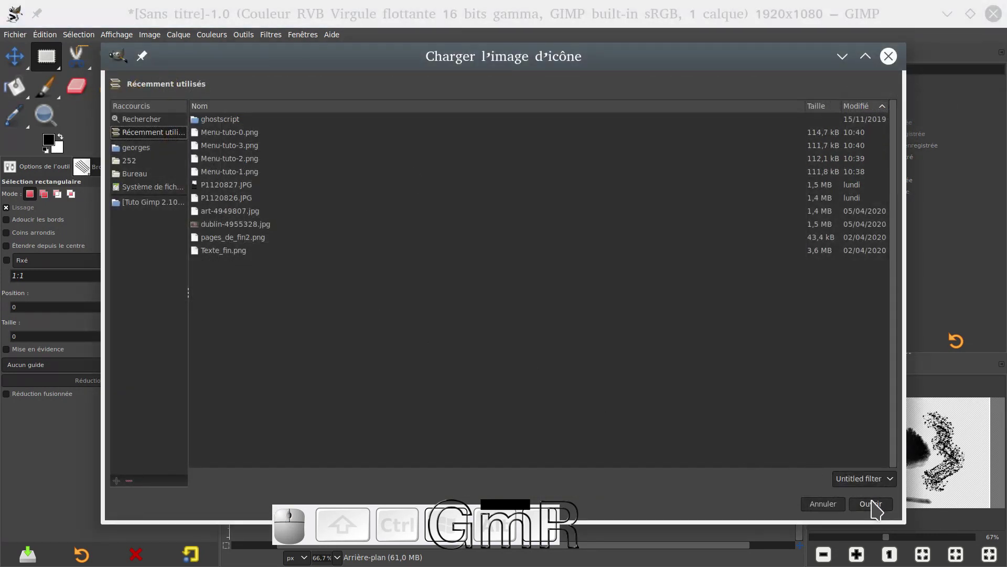
pyautogui.click(835, 510)
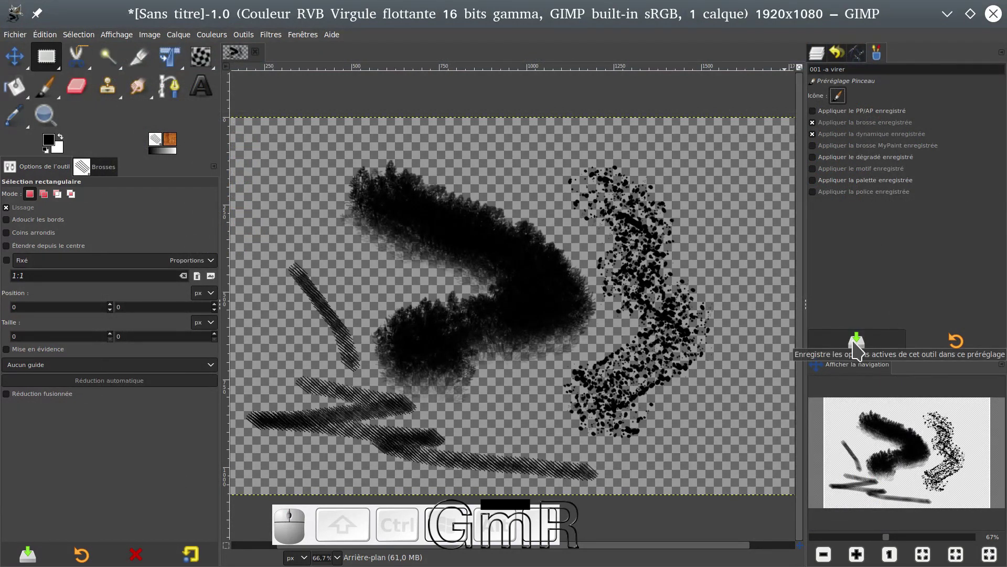
pyautogui.click(858, 347)
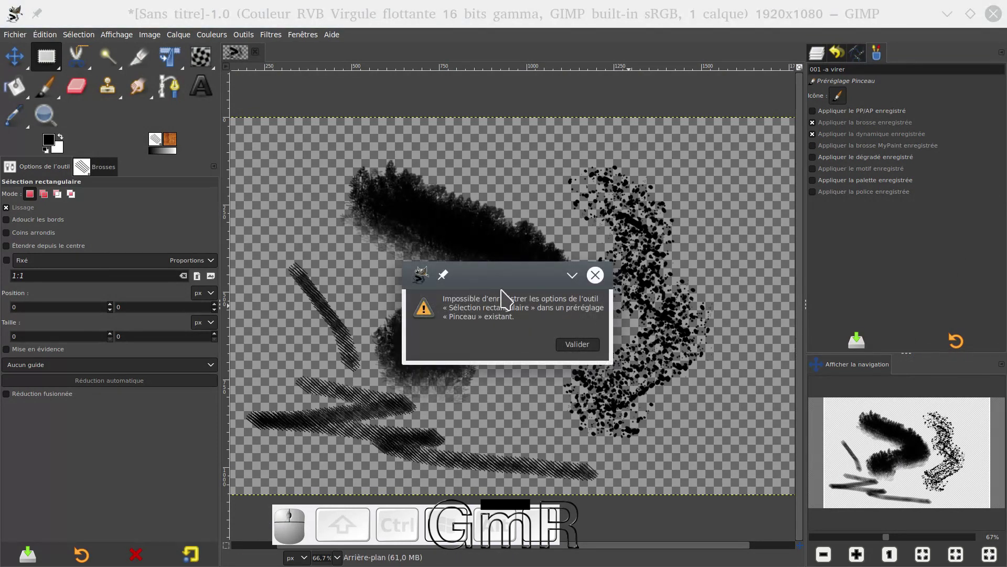
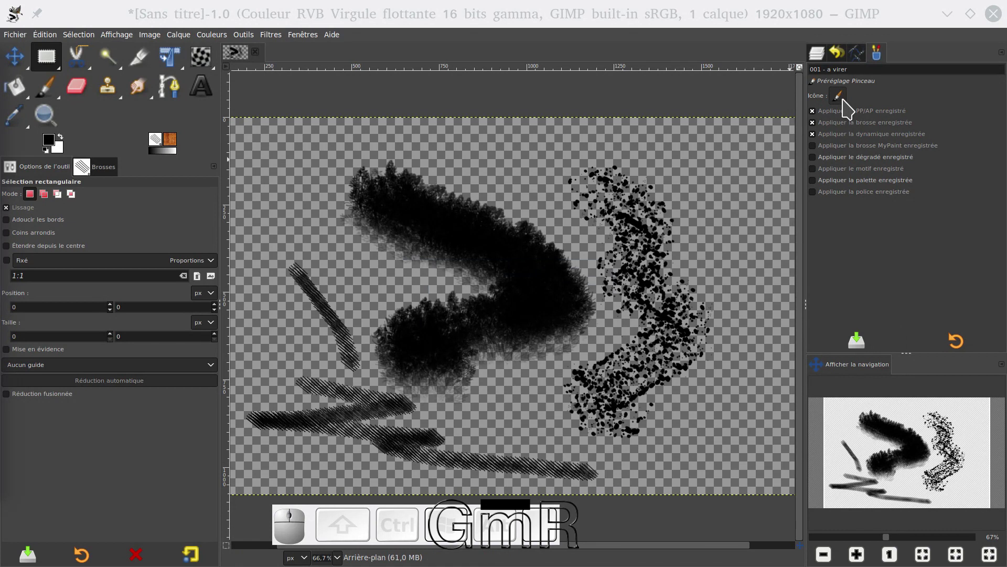
# - Give the '001 - a virer' preset the red cross icon from the built-in named icons
pyautogui.click(843, 99)
pyautogui.click(888, 113)
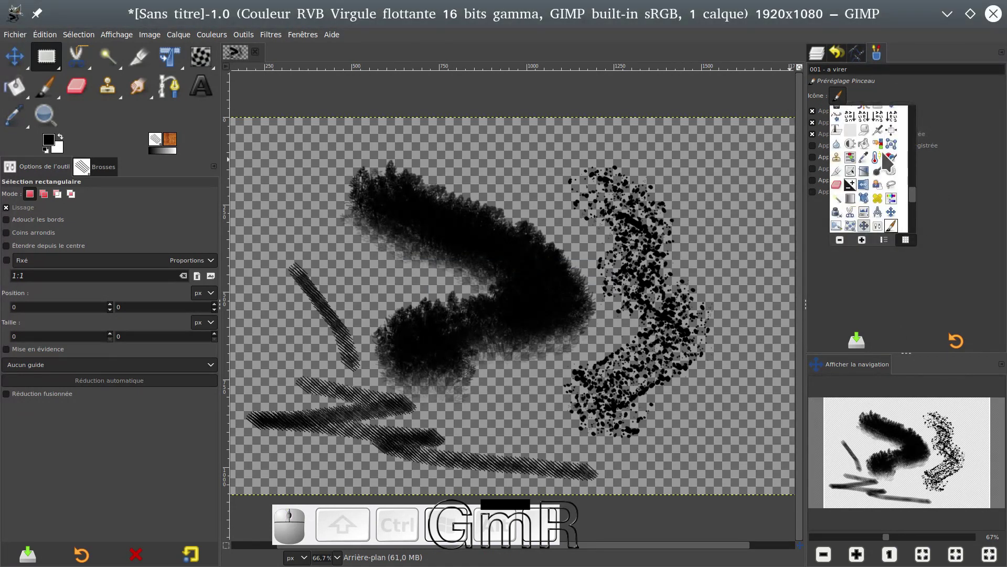
pyautogui.scroll(-3)
pyautogui.scroll(-3)
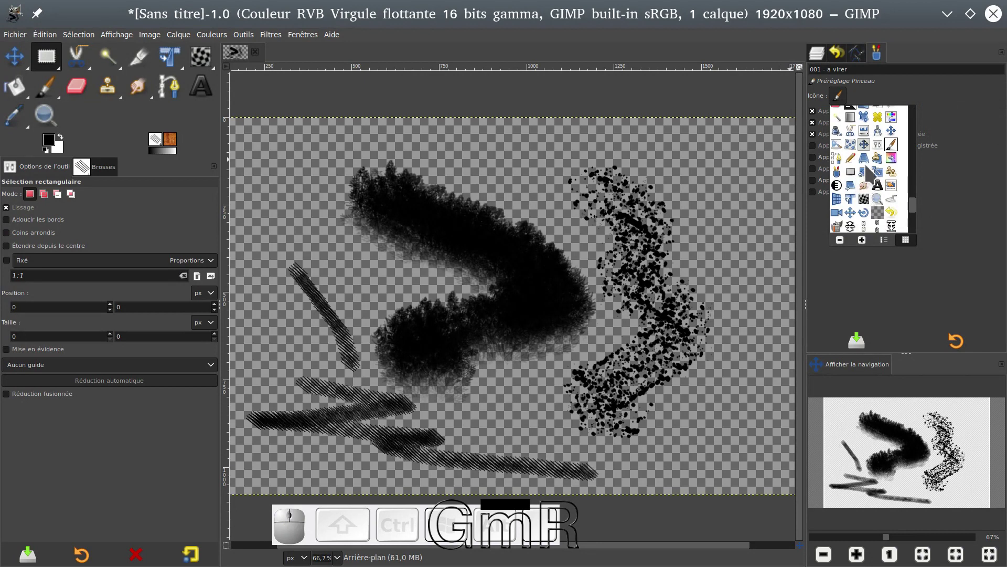
pyautogui.scroll(-3)
pyautogui.scroll(-3)
pyautogui.scroll(-3)
pyautogui.scroll(-3)
pyautogui.scroll(-3)
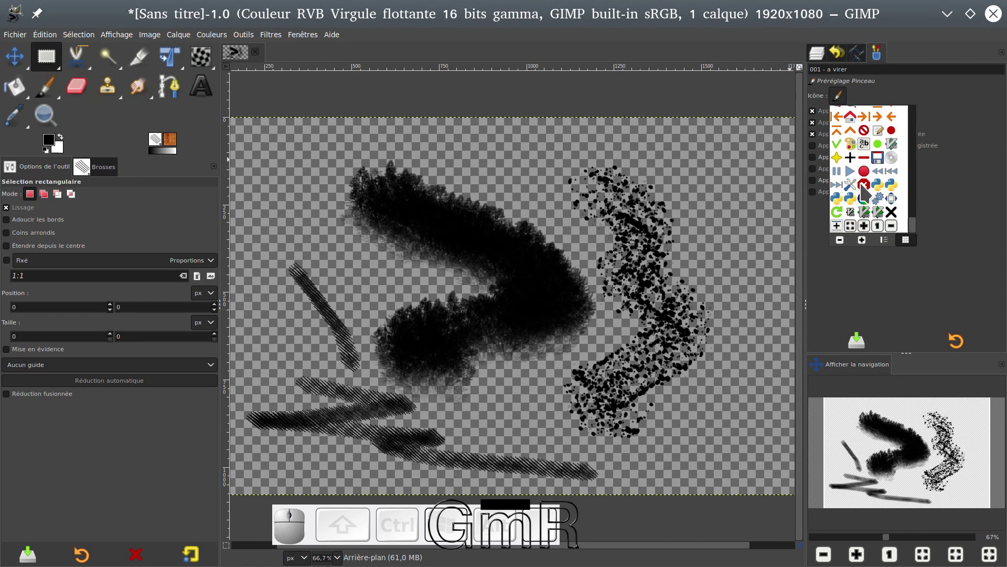
pyautogui.click(871, 191)
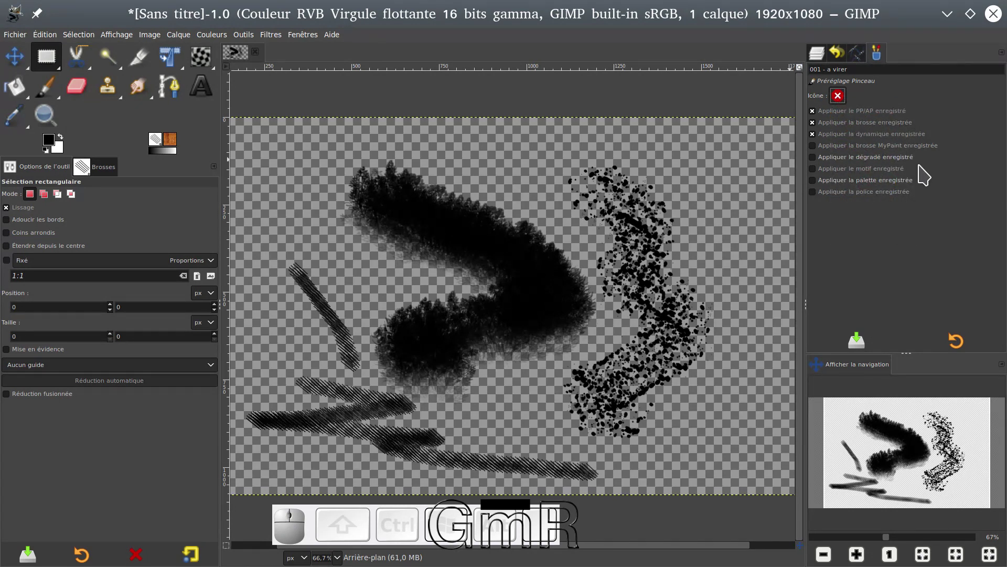
# - Save the preset and dismiss the warning about Rectangle Select options
pyautogui.click(868, 348)
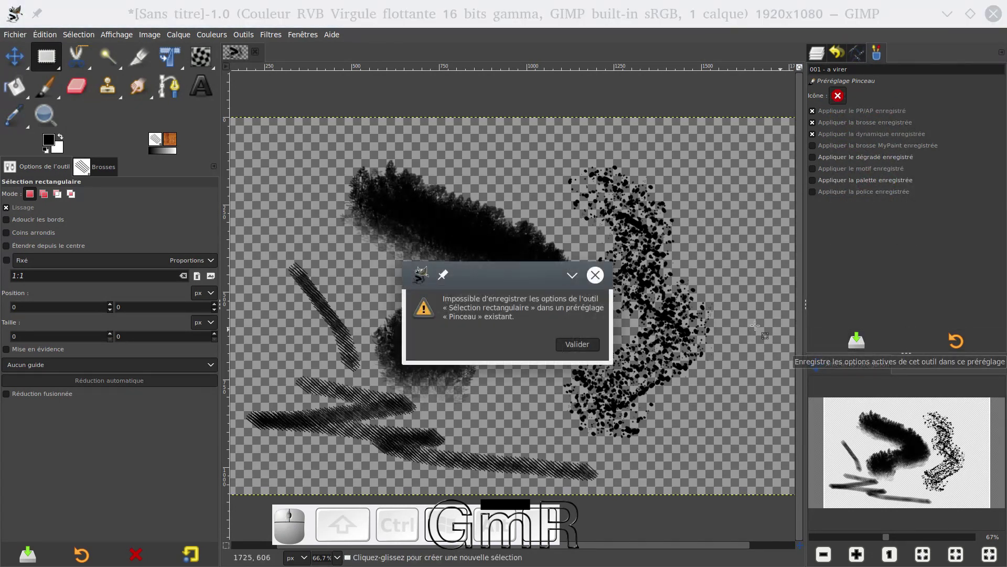
pyautogui.click(590, 351)
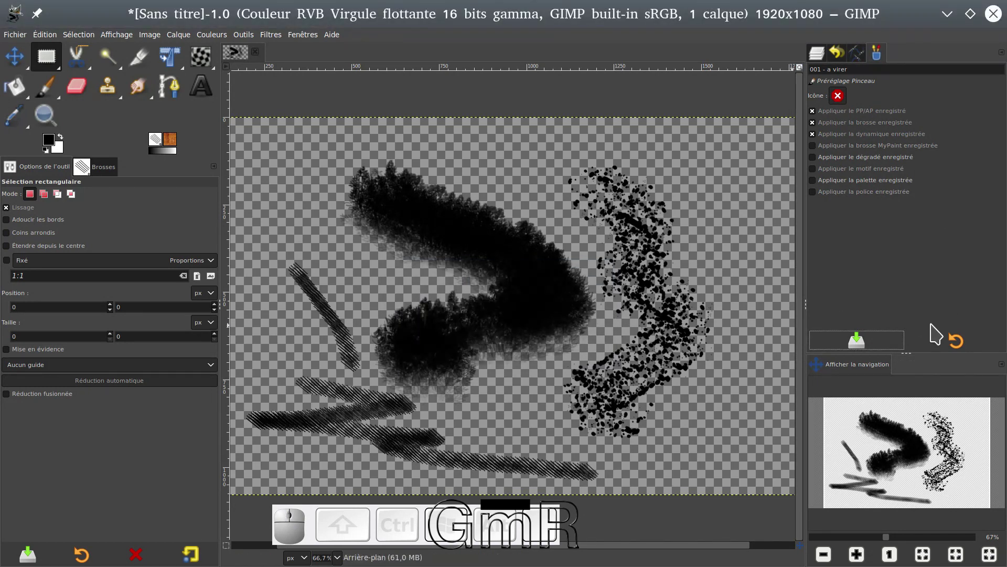
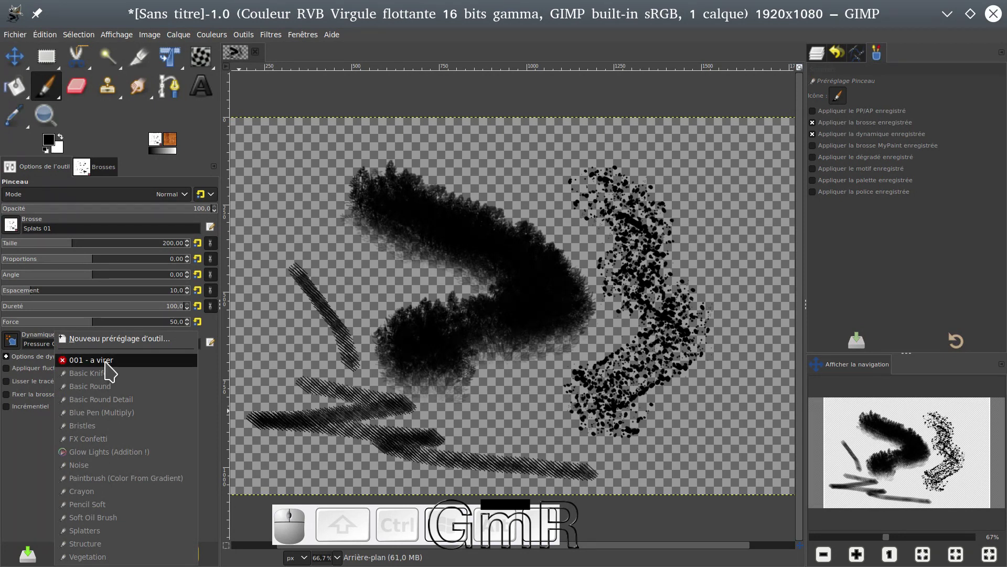
# - Restore the '001 - a virer' preset onto the Paintbrush and paint heavy black strokes with it
pyautogui.click(101, 380)
pyautogui.click(42, 468)
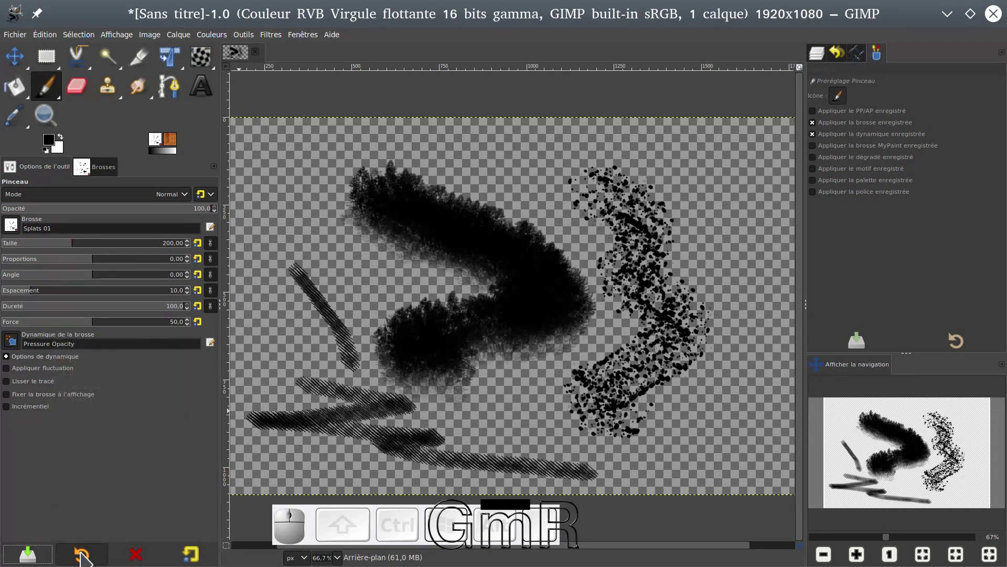
pyautogui.click(86, 559)
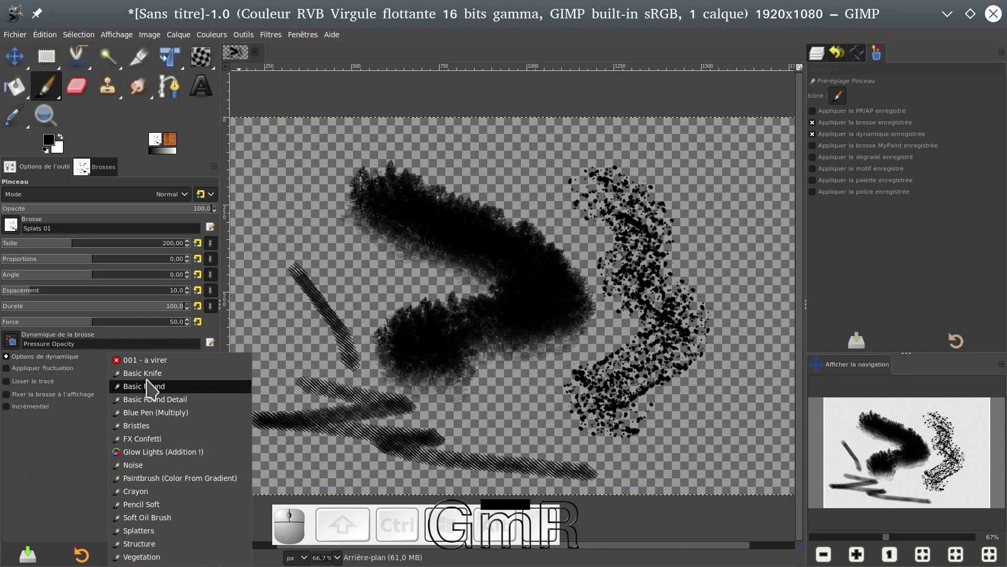
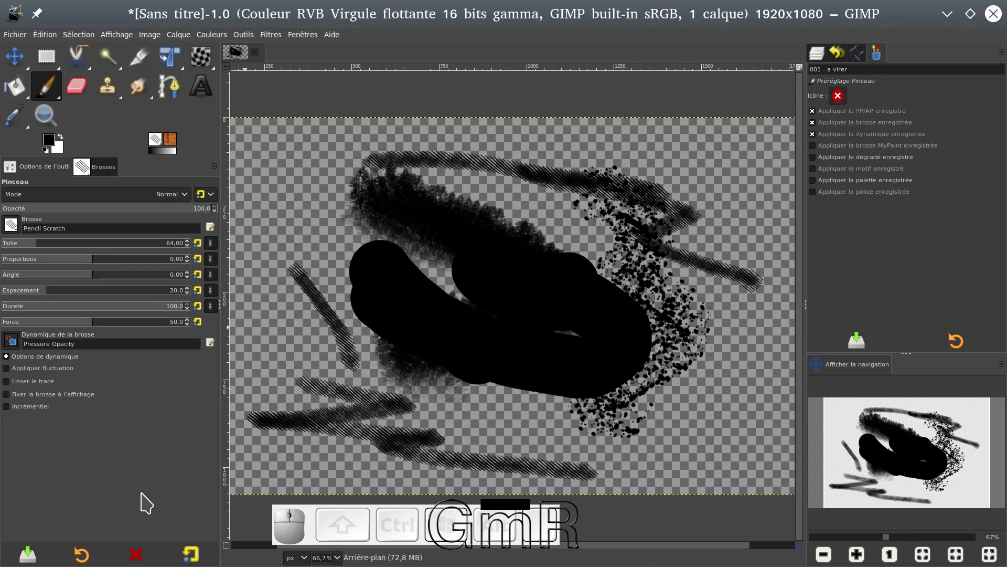
pyautogui.click(87, 559)
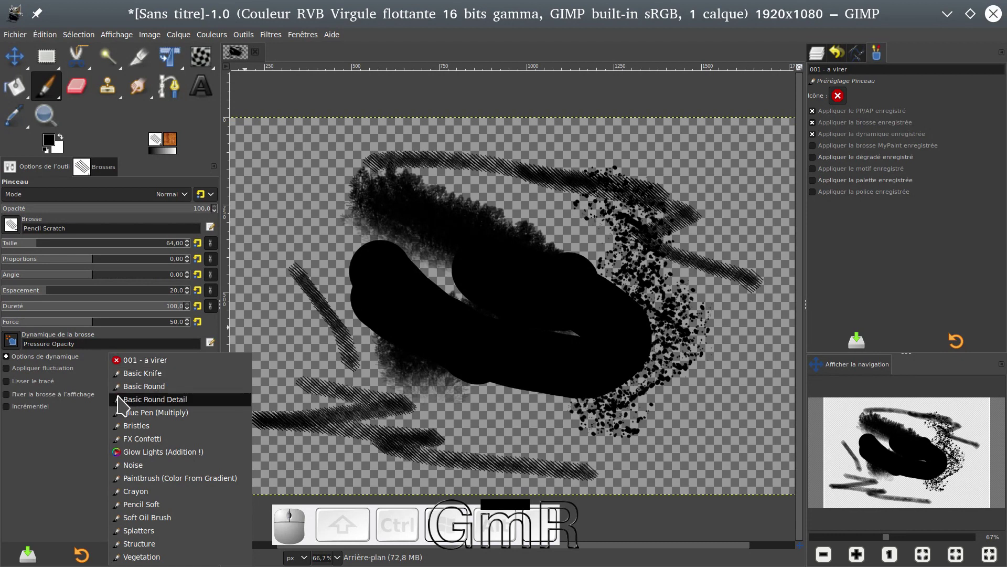
# - Delete the '001 - a virer' preset, then restore Basic Round and enlarge its brush size
pyautogui.click(84, 444)
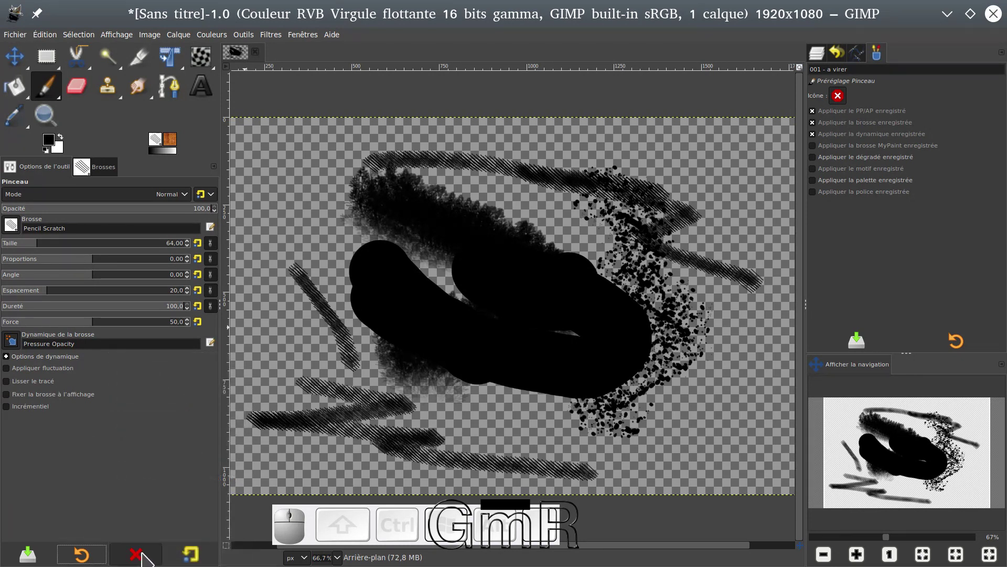
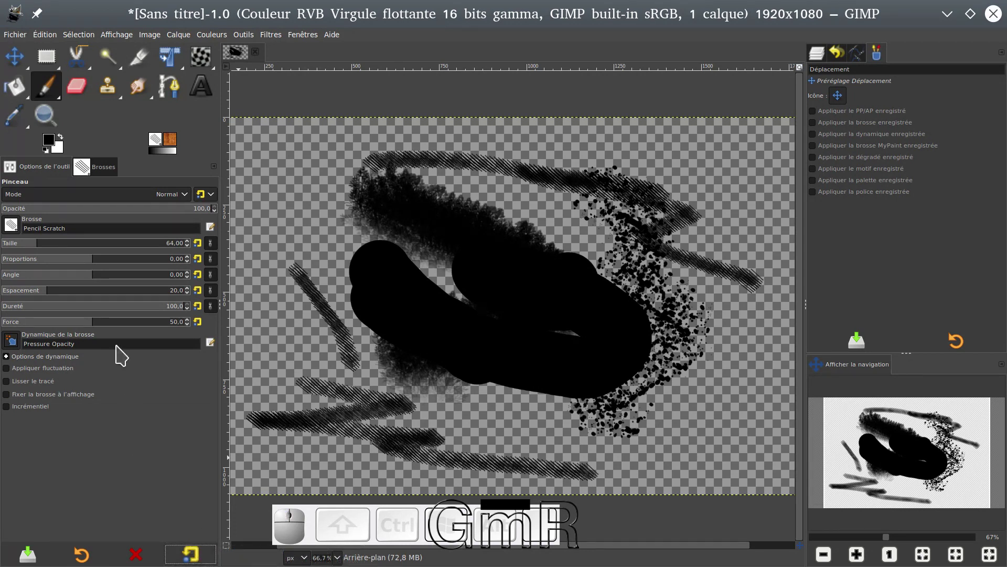
pyautogui.click(92, 559)
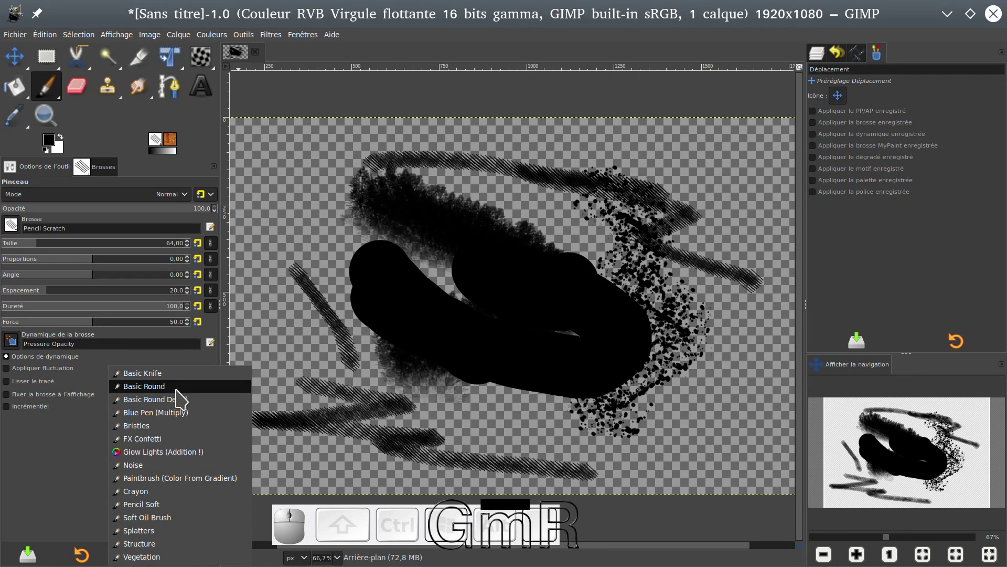
pyautogui.click(182, 396)
pyautogui.click(201, 556)
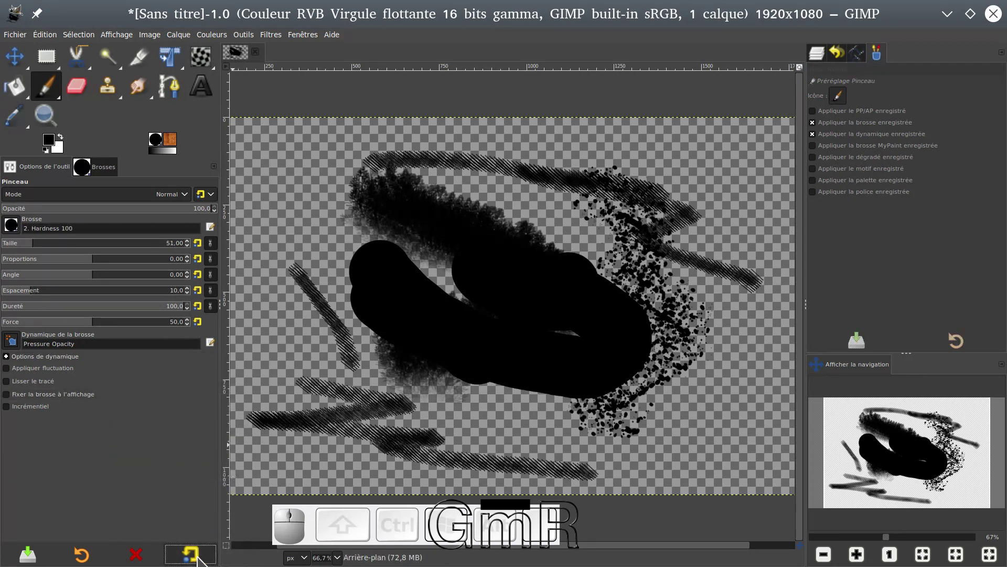